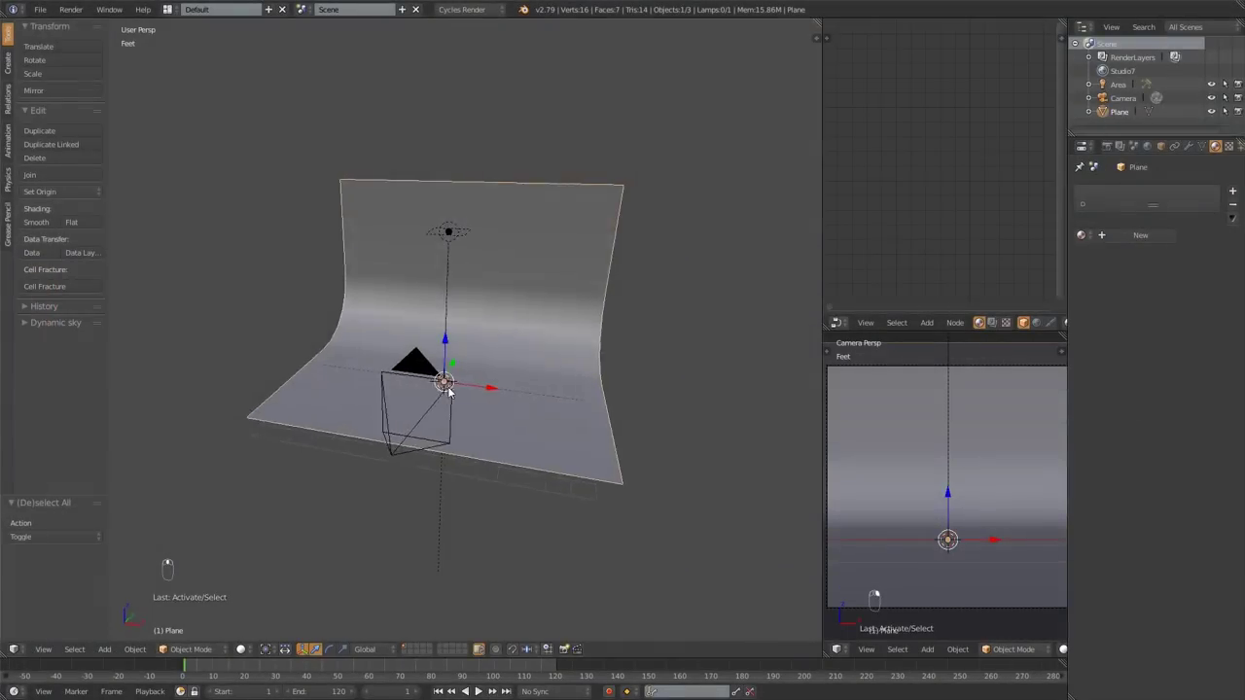
# Orbit around the studio backdrop and select every object in the scene.
pyautogui.moveTo(388, 376); pyautogui.dragTo(404, 398)
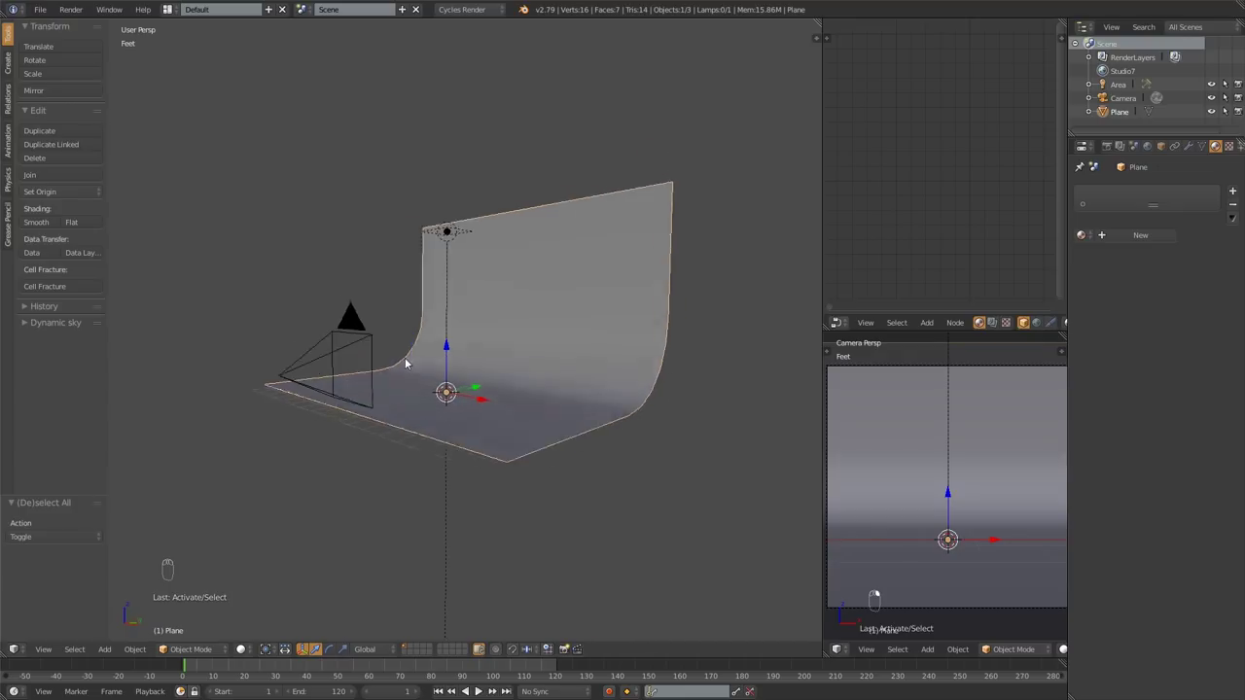
pyautogui.moveTo(396, 356); pyautogui.dragTo(446, 356)
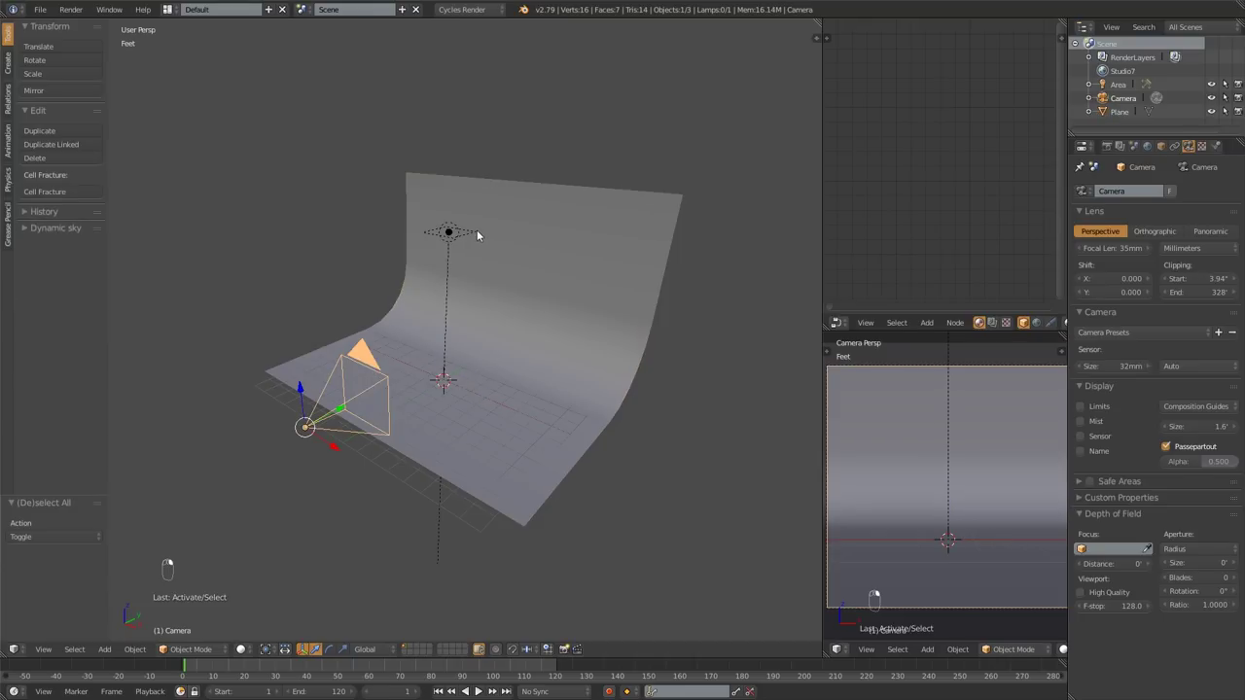
pyautogui.moveTo(451, 233); pyautogui.dragTo(310, 499)
# Move the backdrop objects to another layer, then add a circle mesh in top view.
pyautogui.press('m')
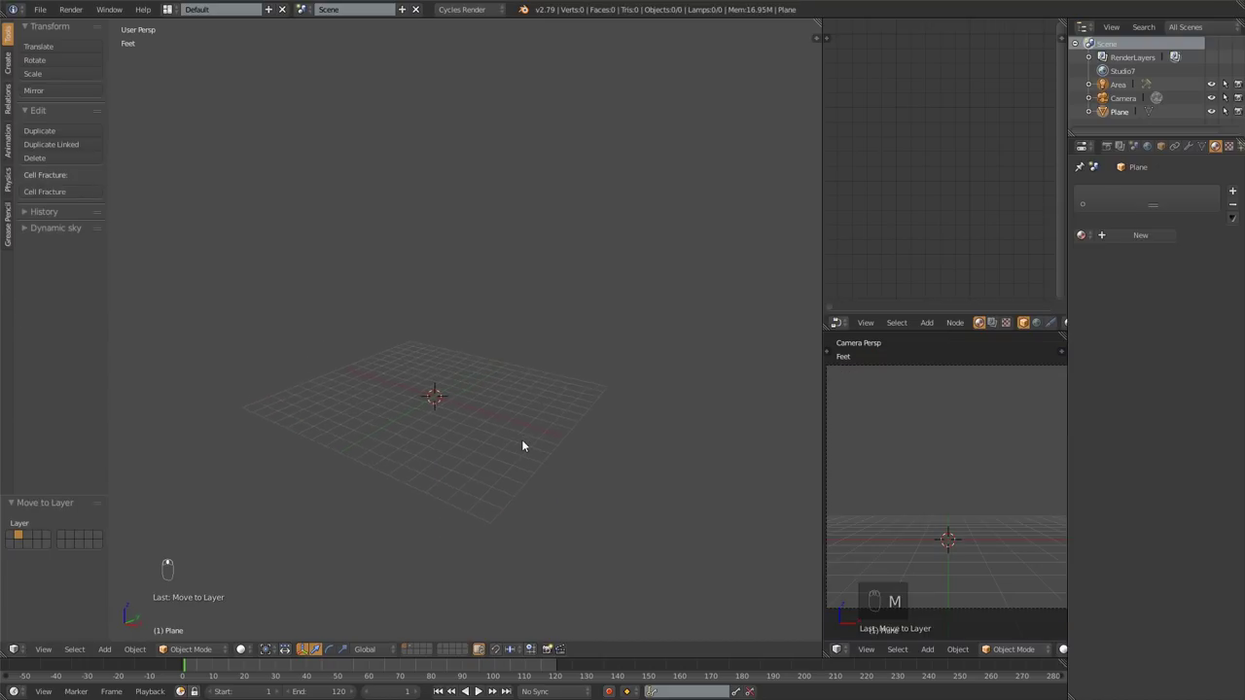
pyautogui.press('KP_7')
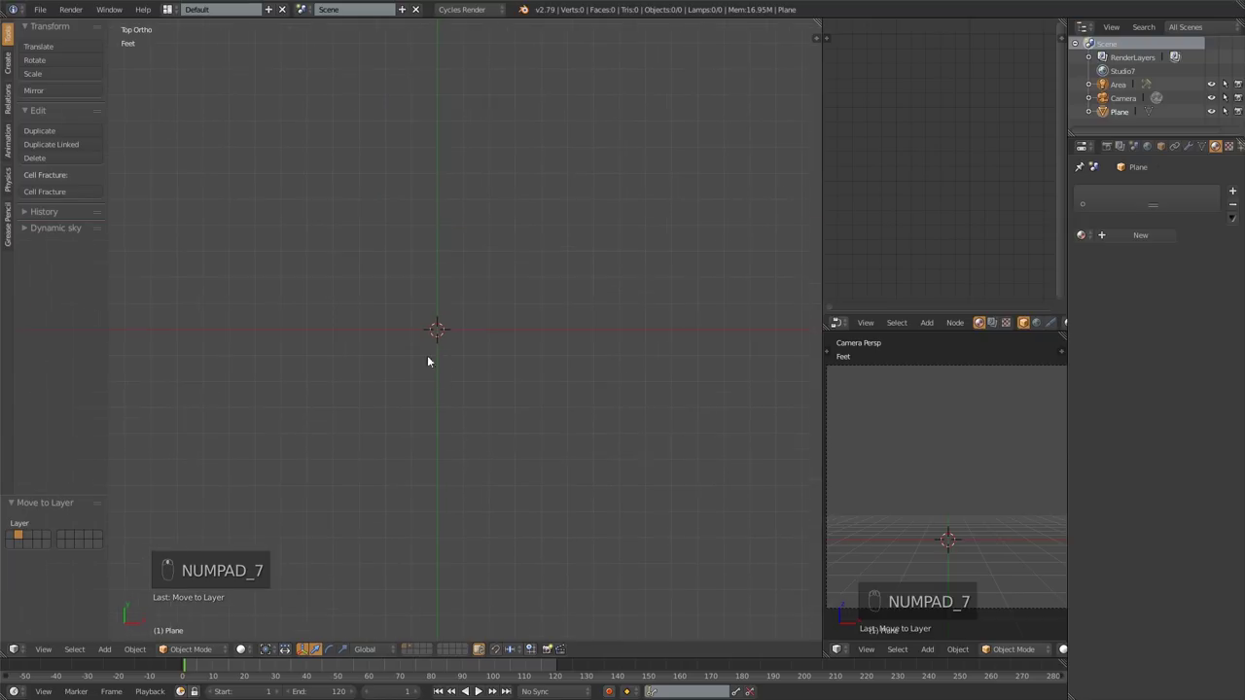
pyautogui.press('shift+a')
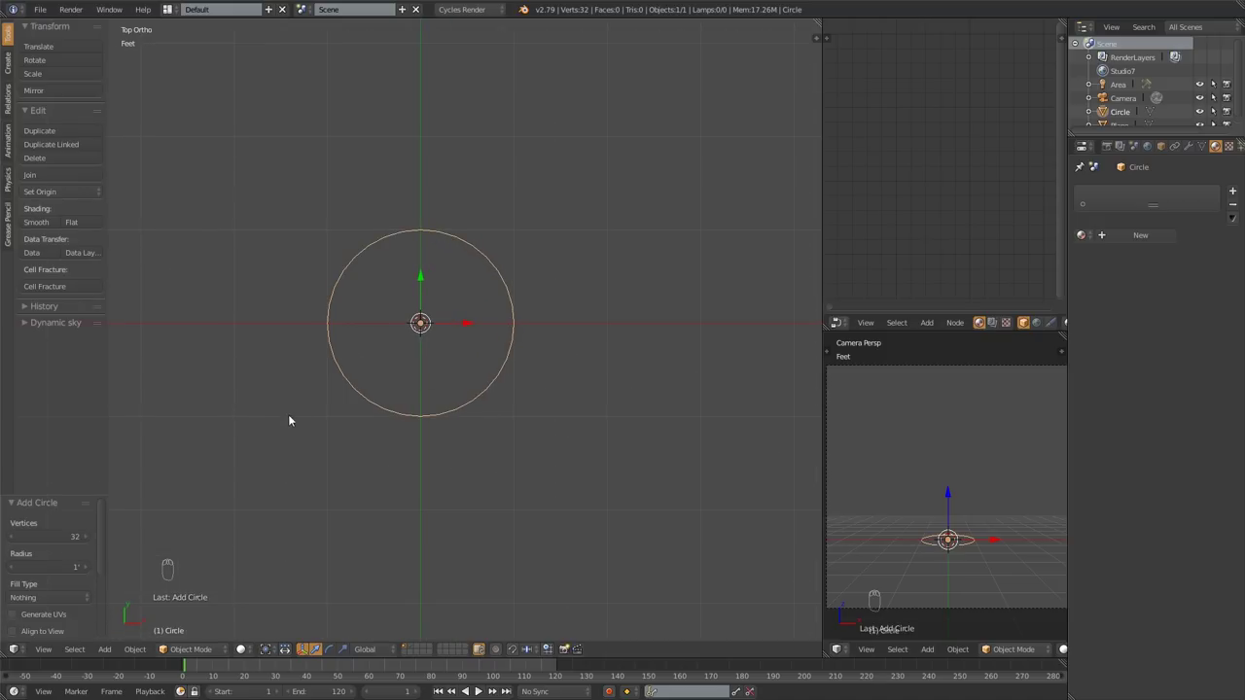
# Confirm the circle's 10 vertices and orbit into a perspective view of it.
pyautogui.click(83, 542)
pyautogui.moveTo(73, 541); pyautogui.dragTo(68, 542)
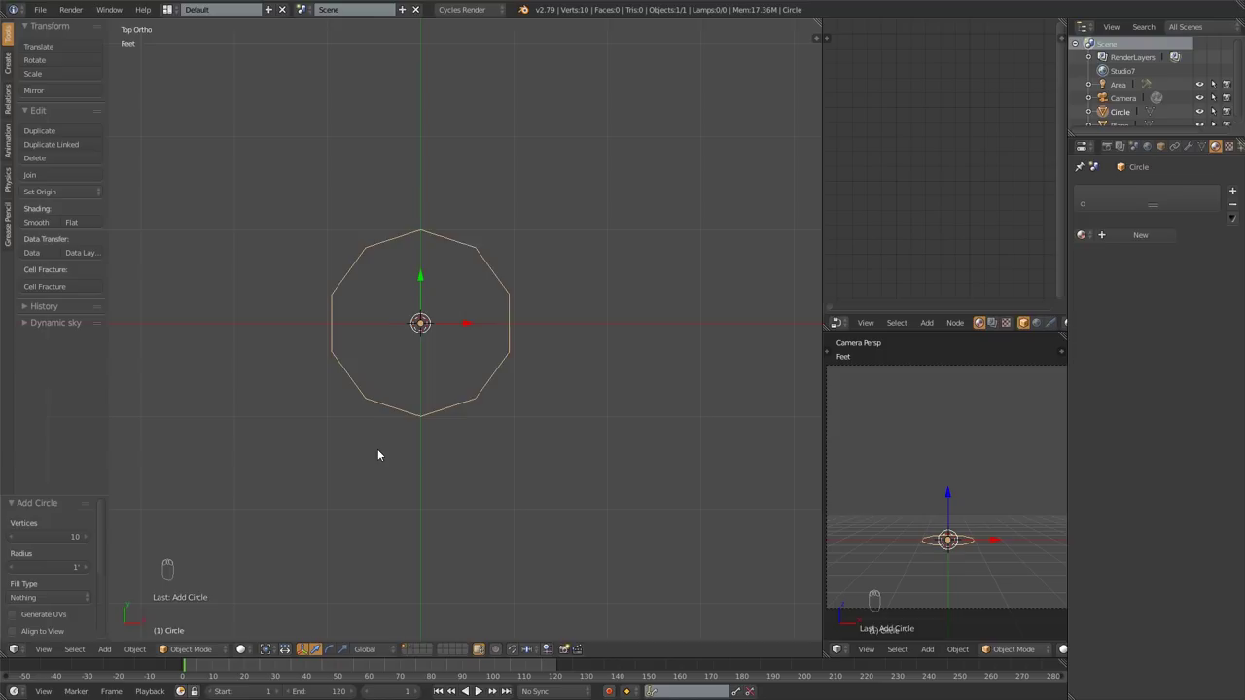
pyautogui.click(378, 452)
pyautogui.moveTo(377, 427); pyautogui.dragTo(471, 382)
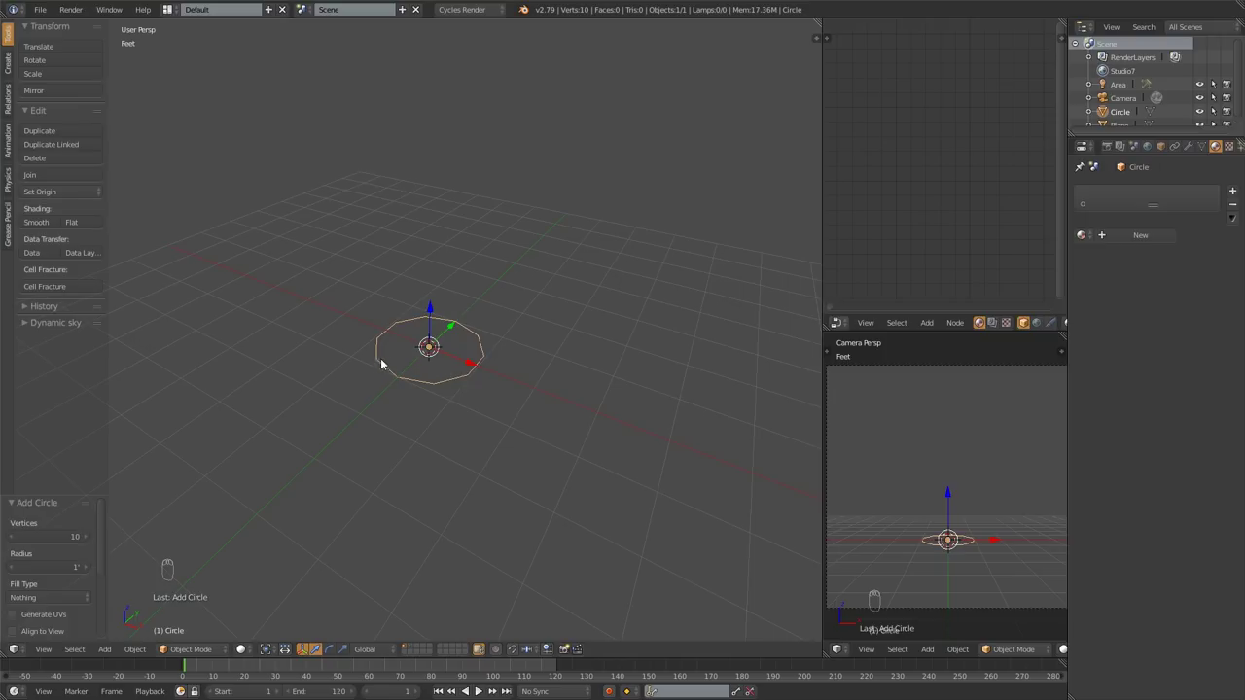
# Extrude the circle upward into a tall open ten-sided tube and inspect it.
pyautogui.press('Tab')
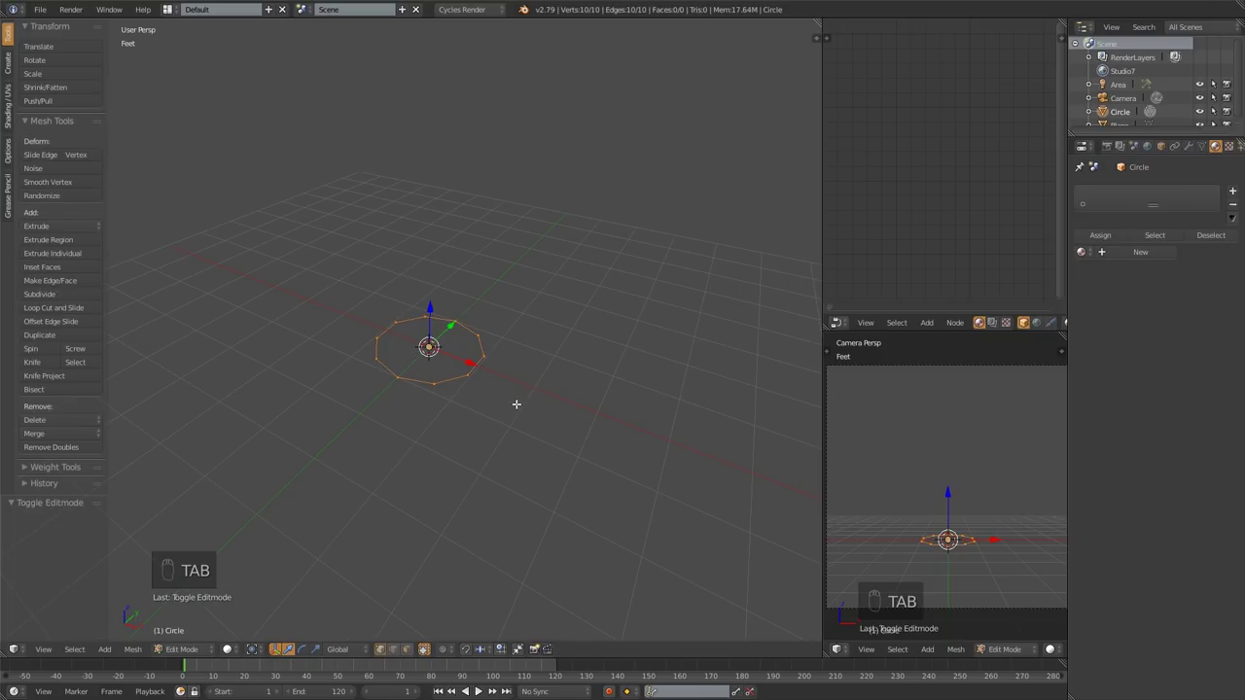
pyautogui.press('e')
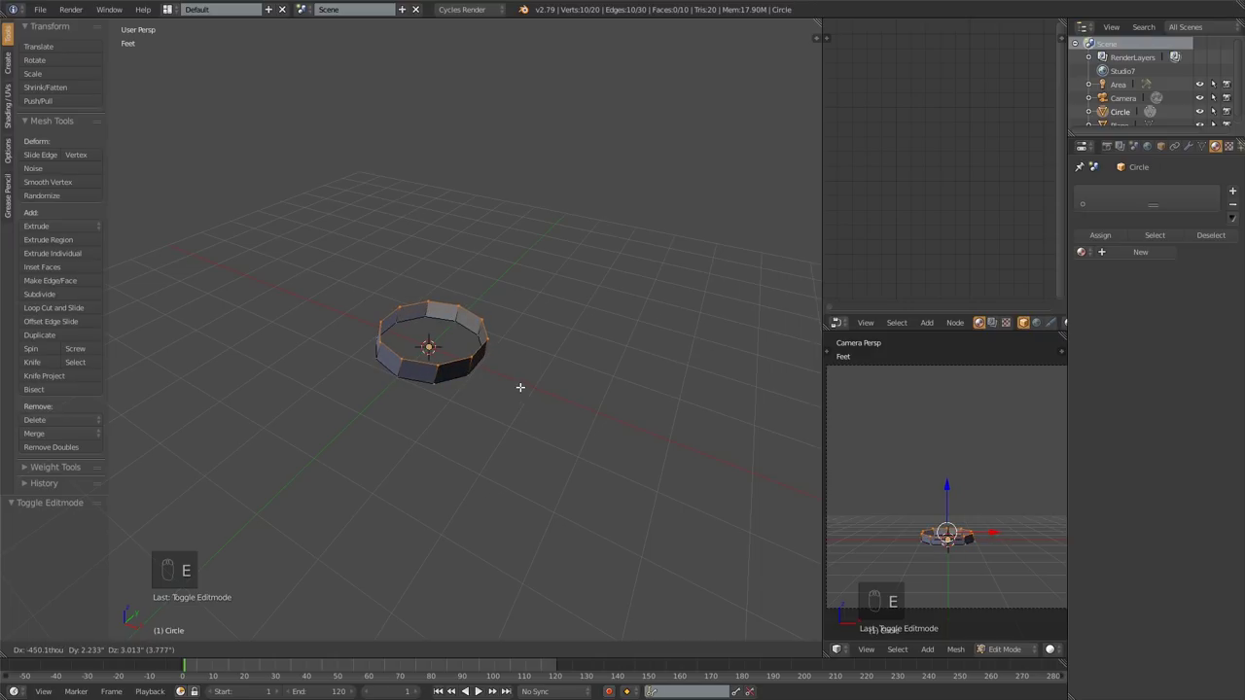
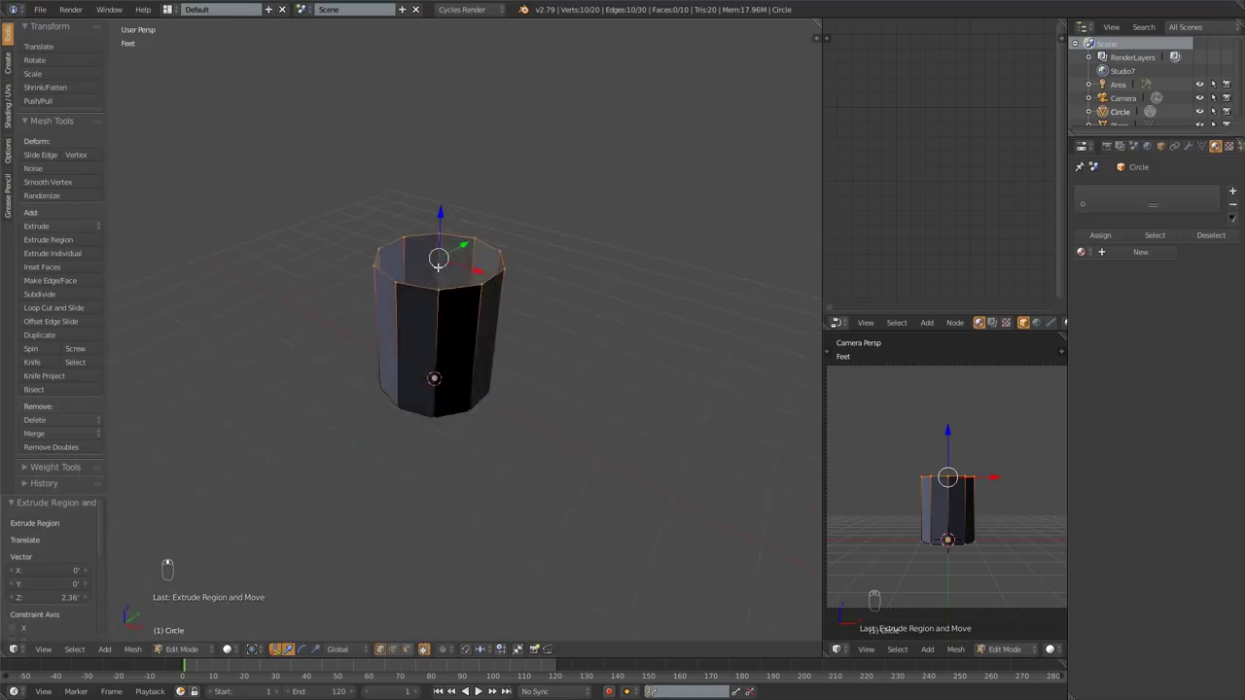
pyautogui.press('Tab')
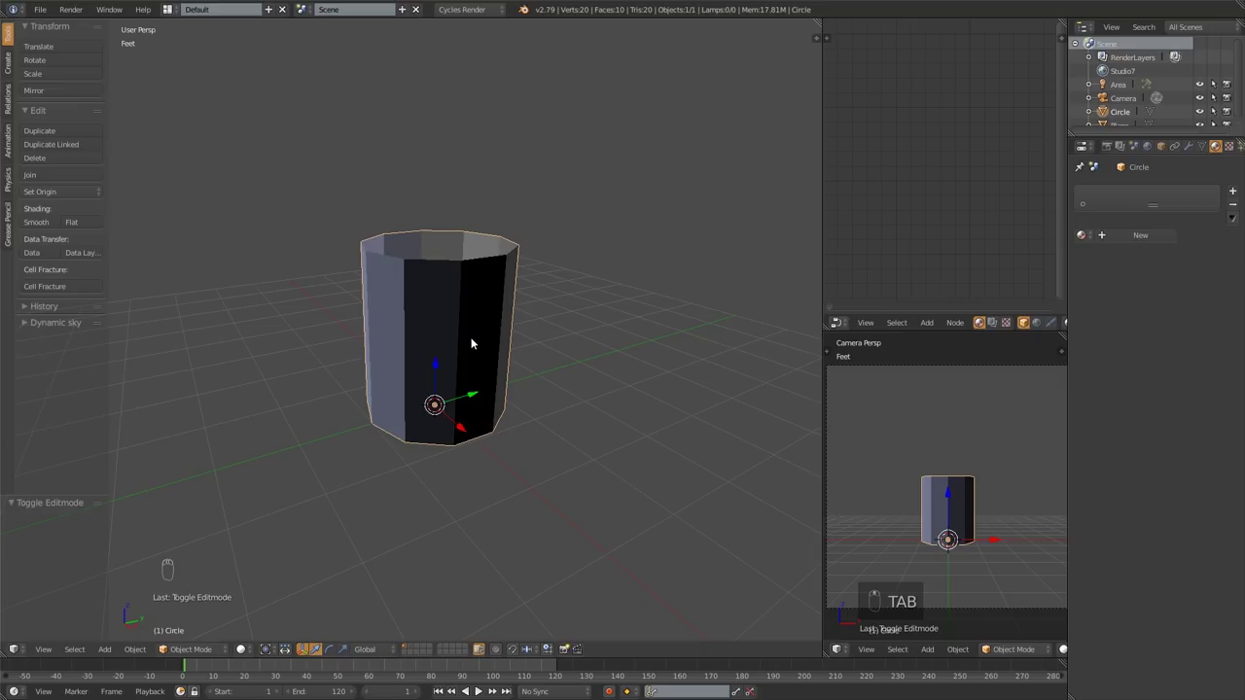
pyautogui.moveTo(480, 270); pyautogui.dragTo(370, 255)
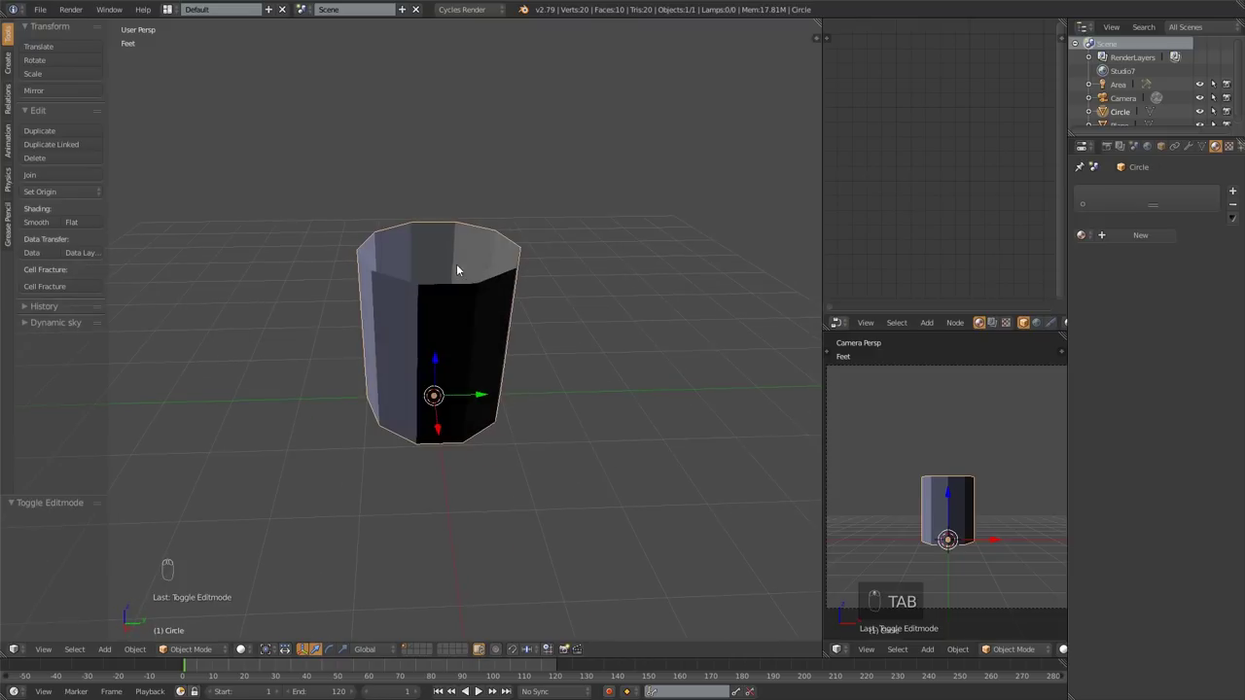
# Select the whole tube mesh and recalculate normals so all faces point outward.
pyautogui.press('Tab')
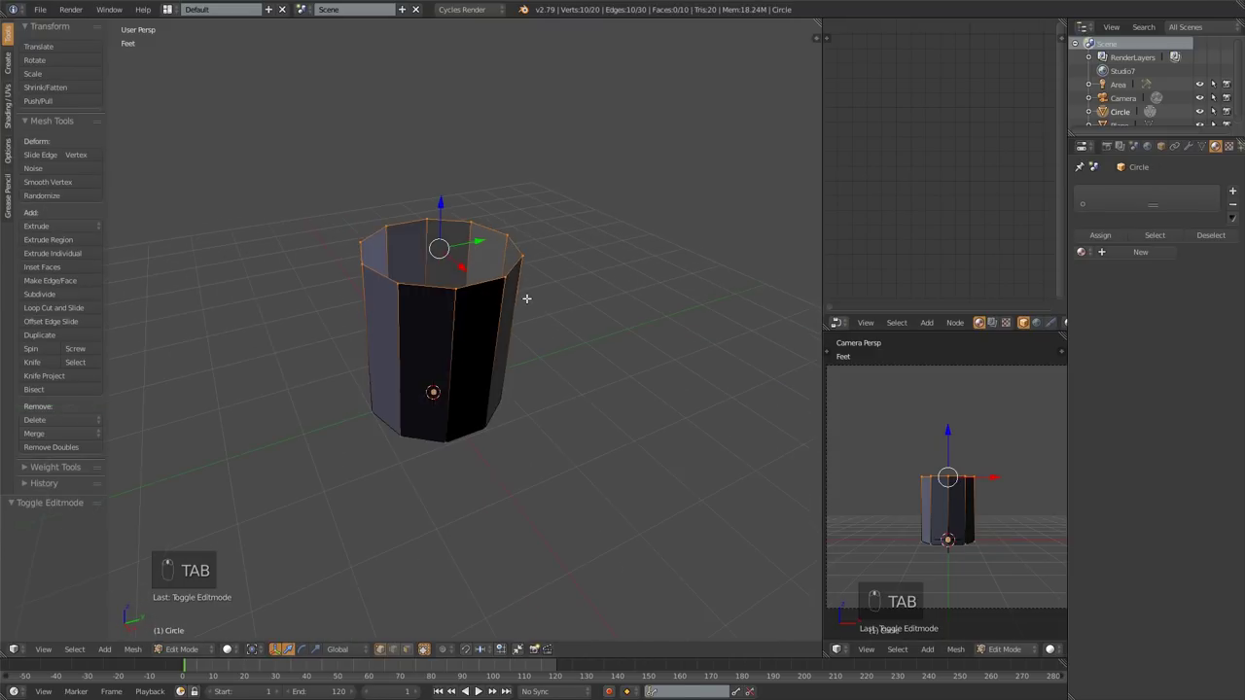
pyautogui.press('a')
pyautogui.press('a')
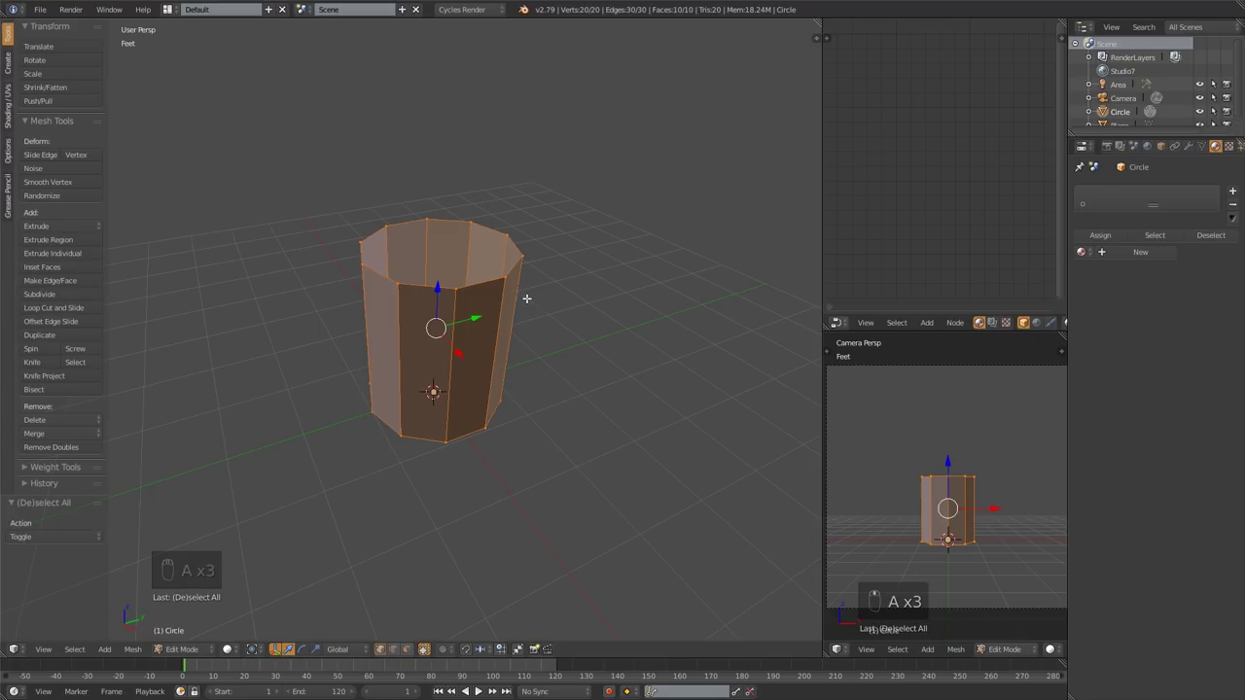
pyautogui.press('ctrl+n')
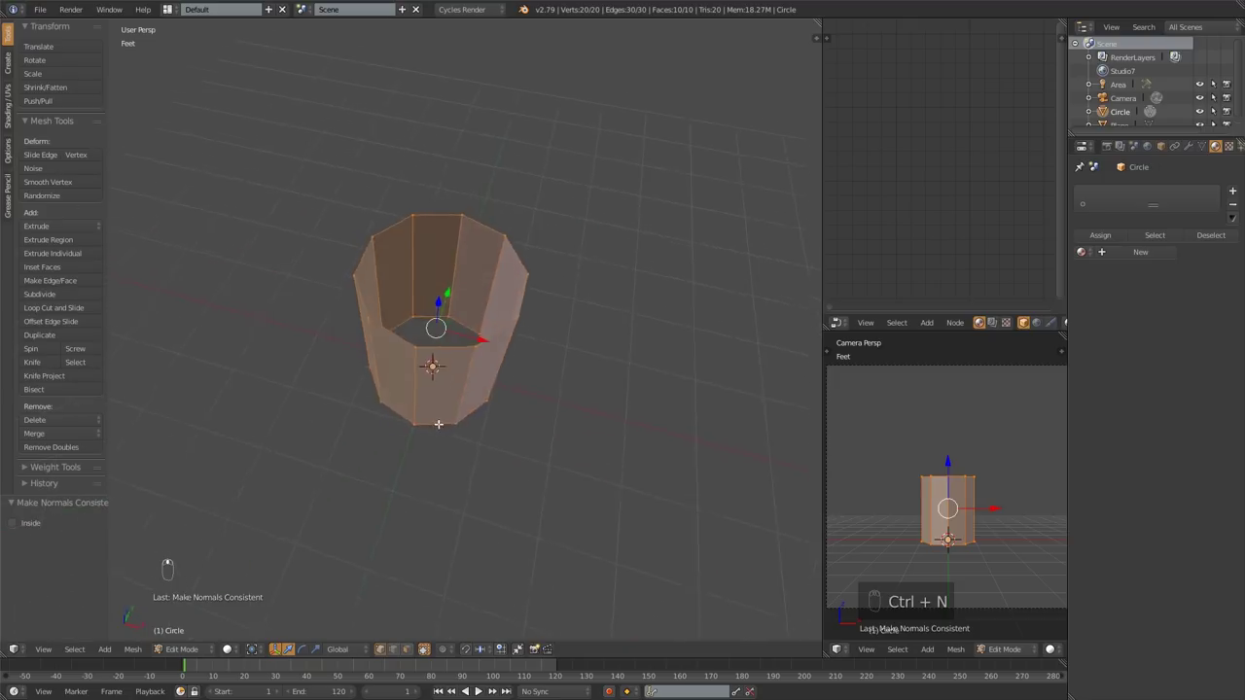
pyautogui.press('Tab')
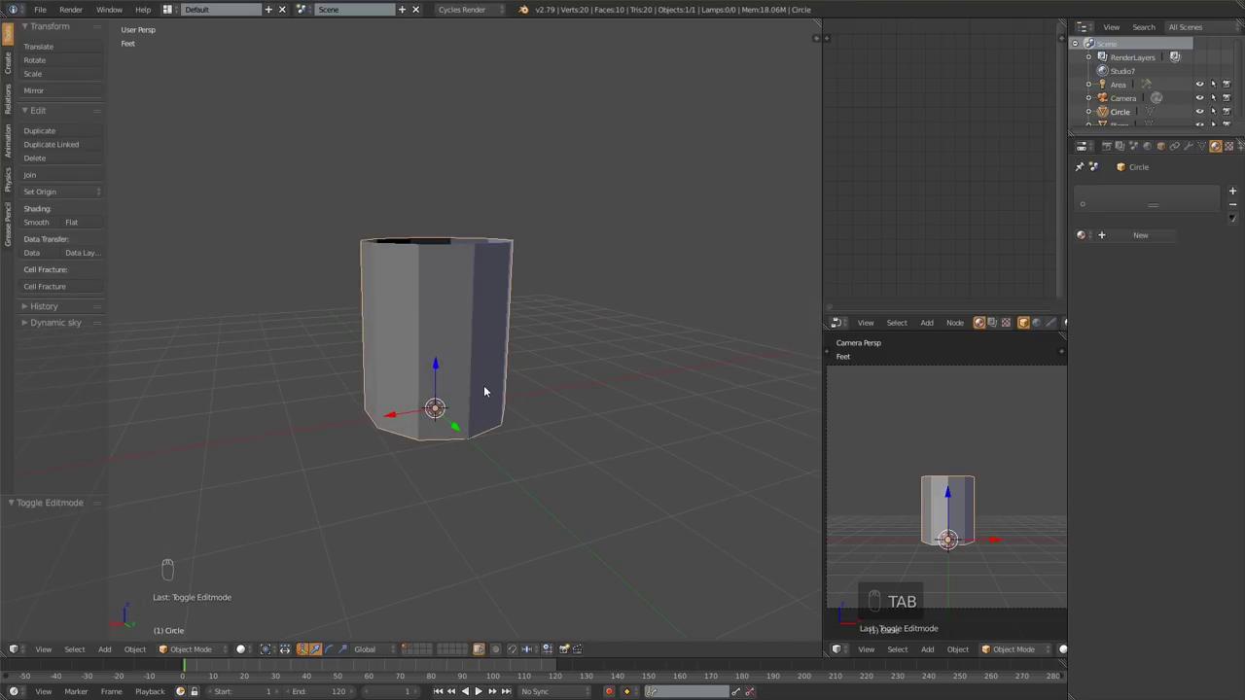
# In front view, add horizontal loop cuts dividing the tube wall into six bands.
pyautogui.press('KP_1')
pyautogui.press('KP_1')
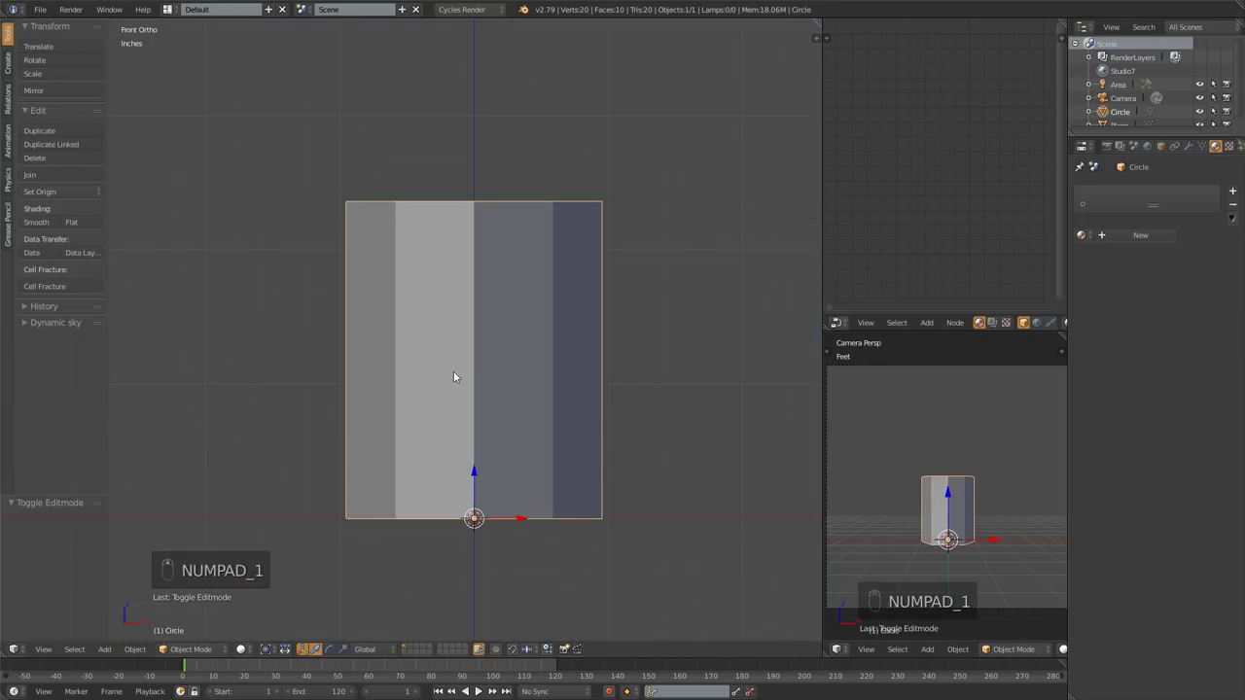
pyautogui.press('Tab')
pyautogui.press('a')
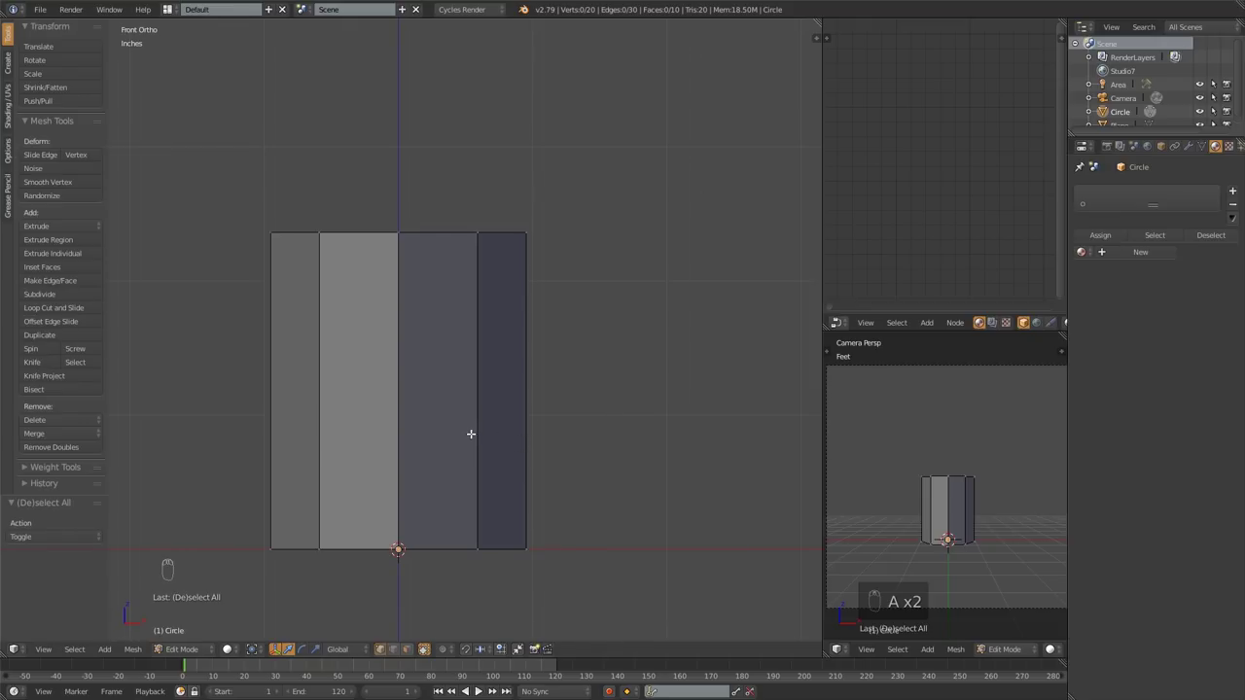
pyautogui.press('ctrl+r')
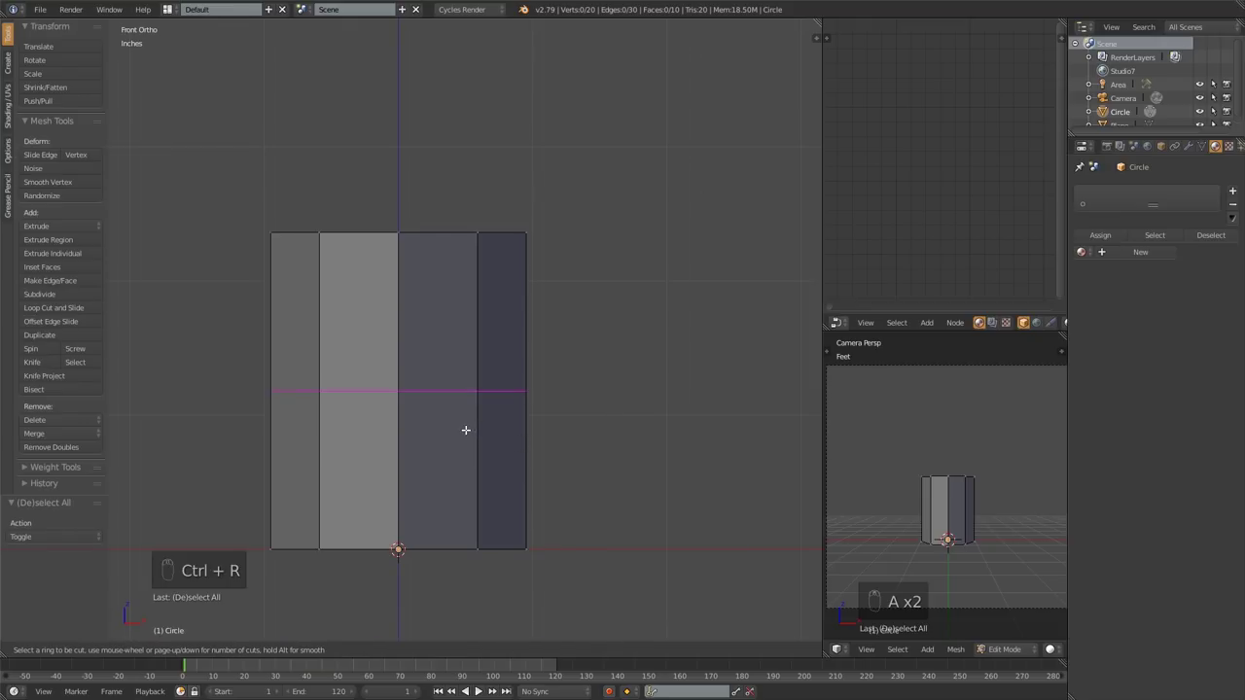
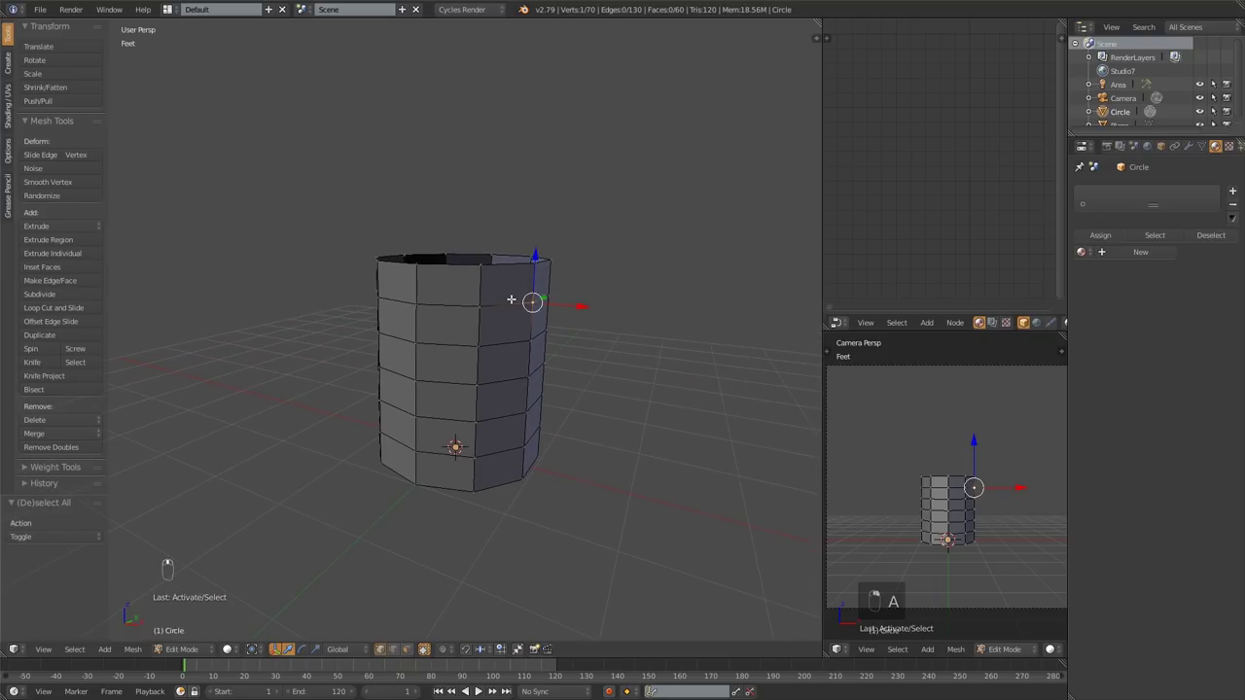
# In face select mode, extrude an upper and a lower side face outward as handle stubs.
pyautogui.press('KP_Decimal')
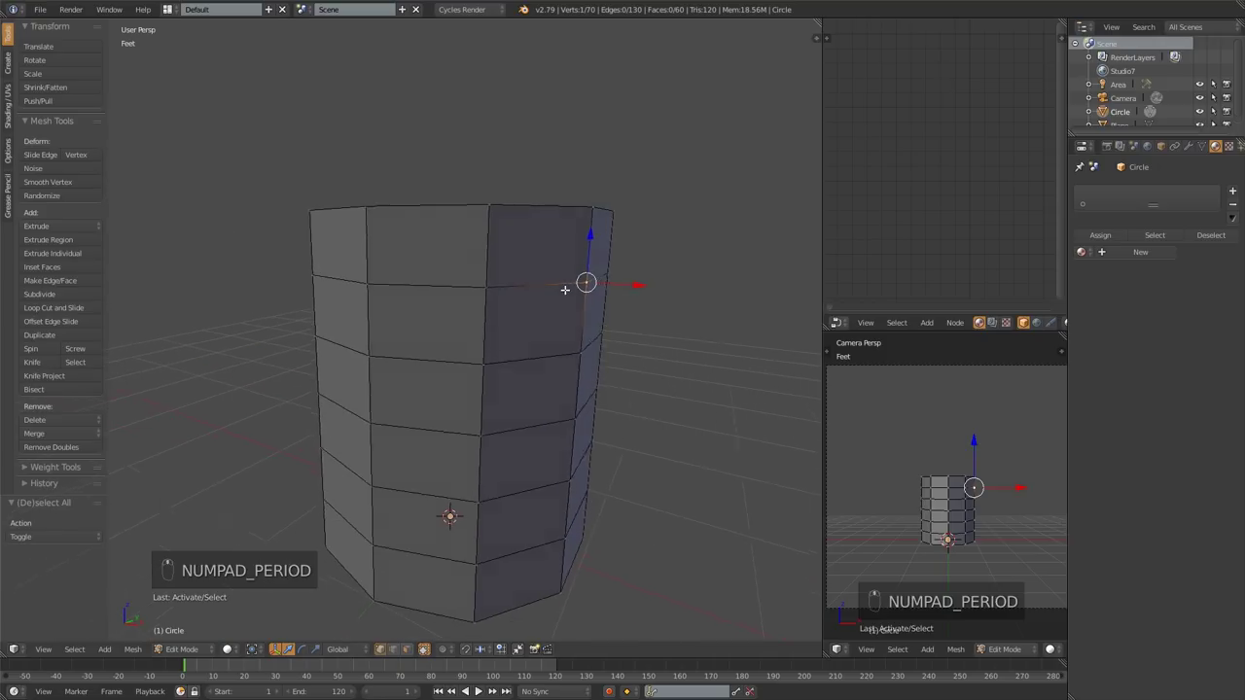
pyautogui.press('KP_Decimal')
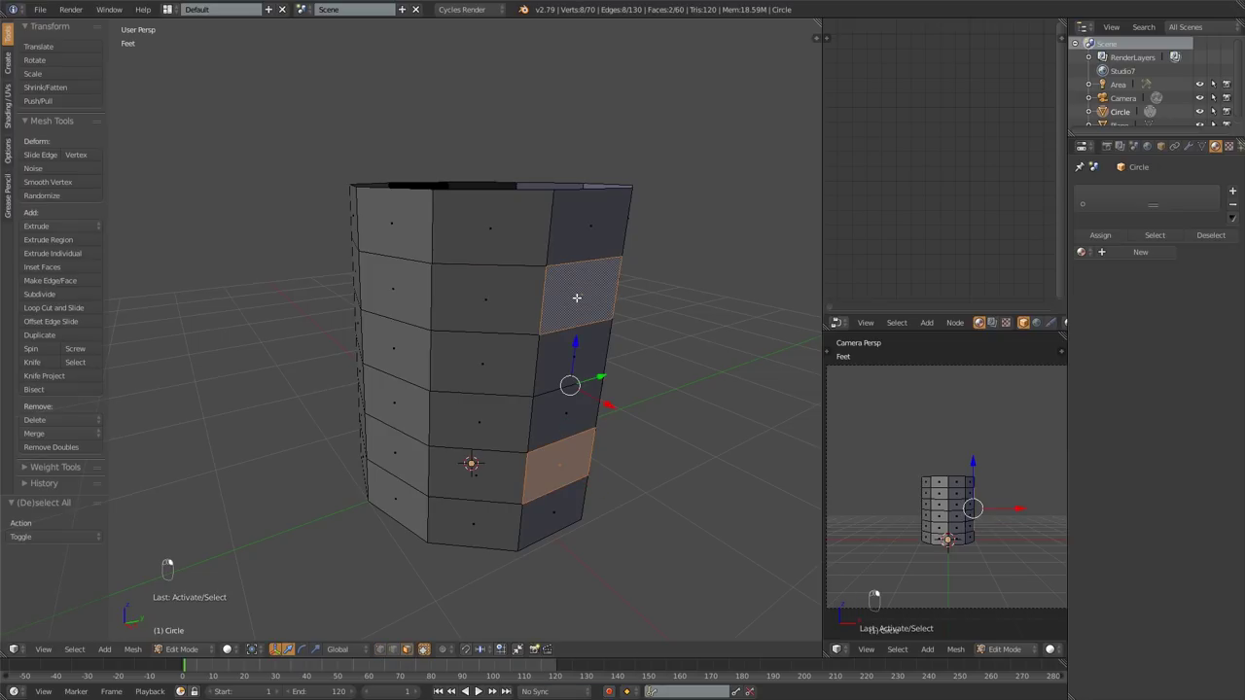
pyautogui.press('KP_1')
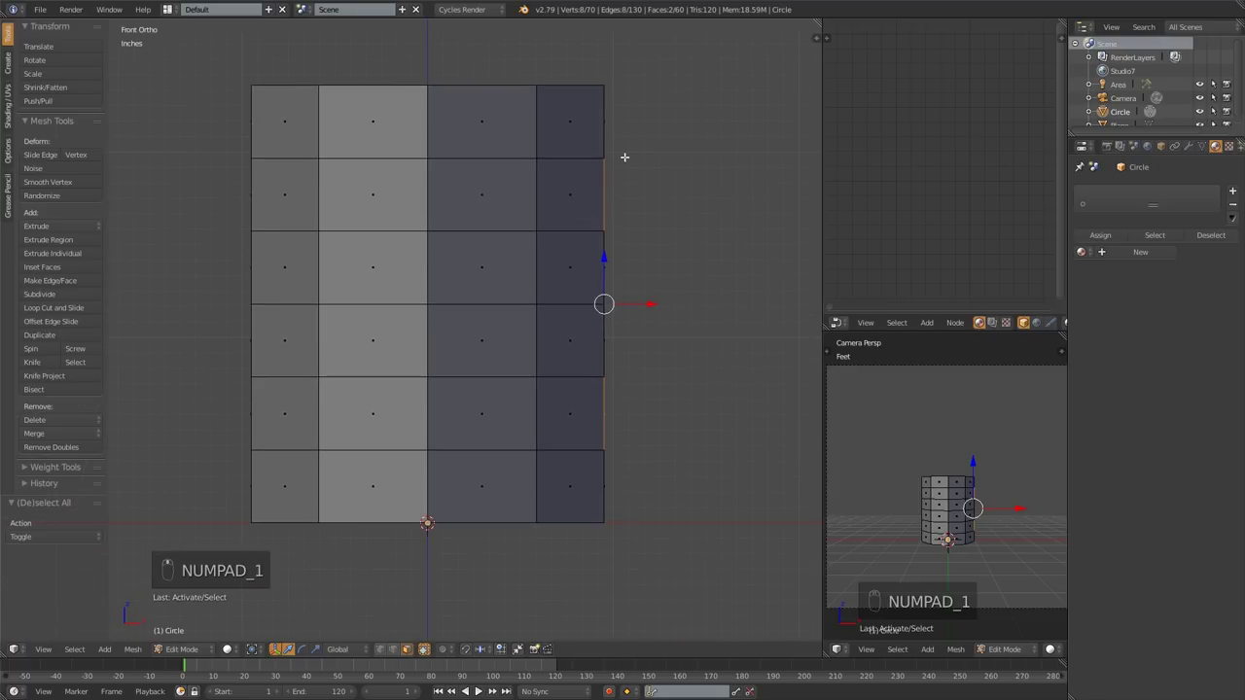
pyautogui.press('z')
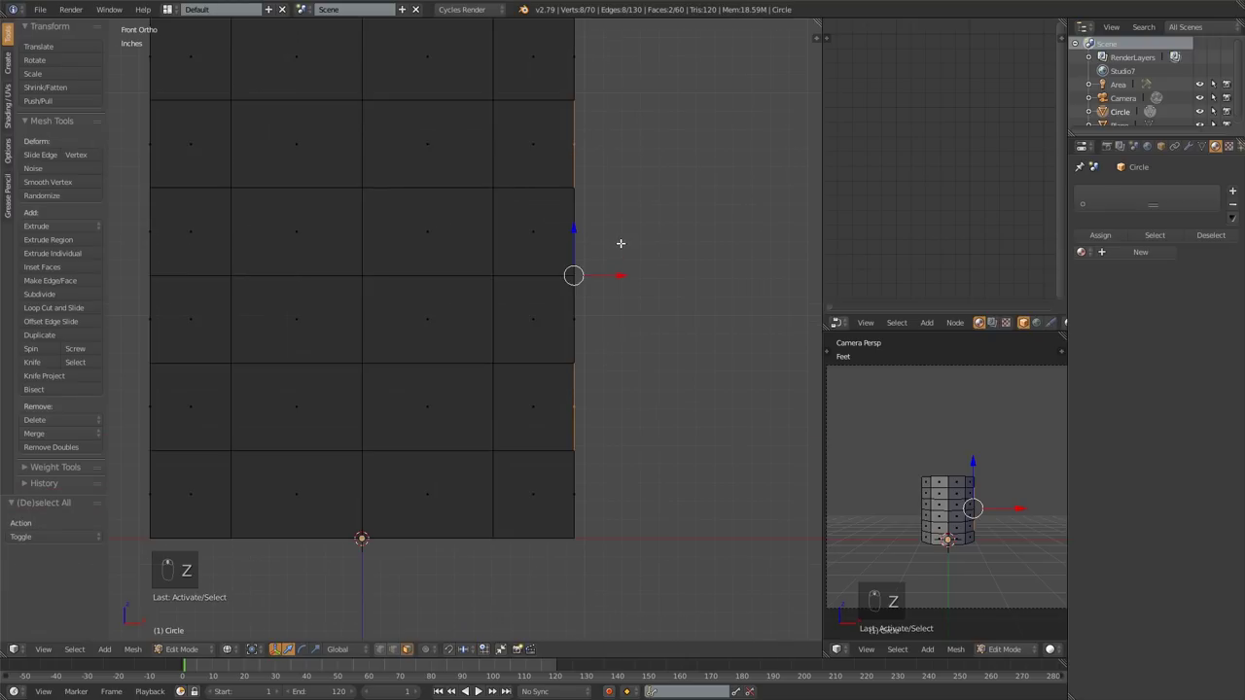
pyautogui.press('z')
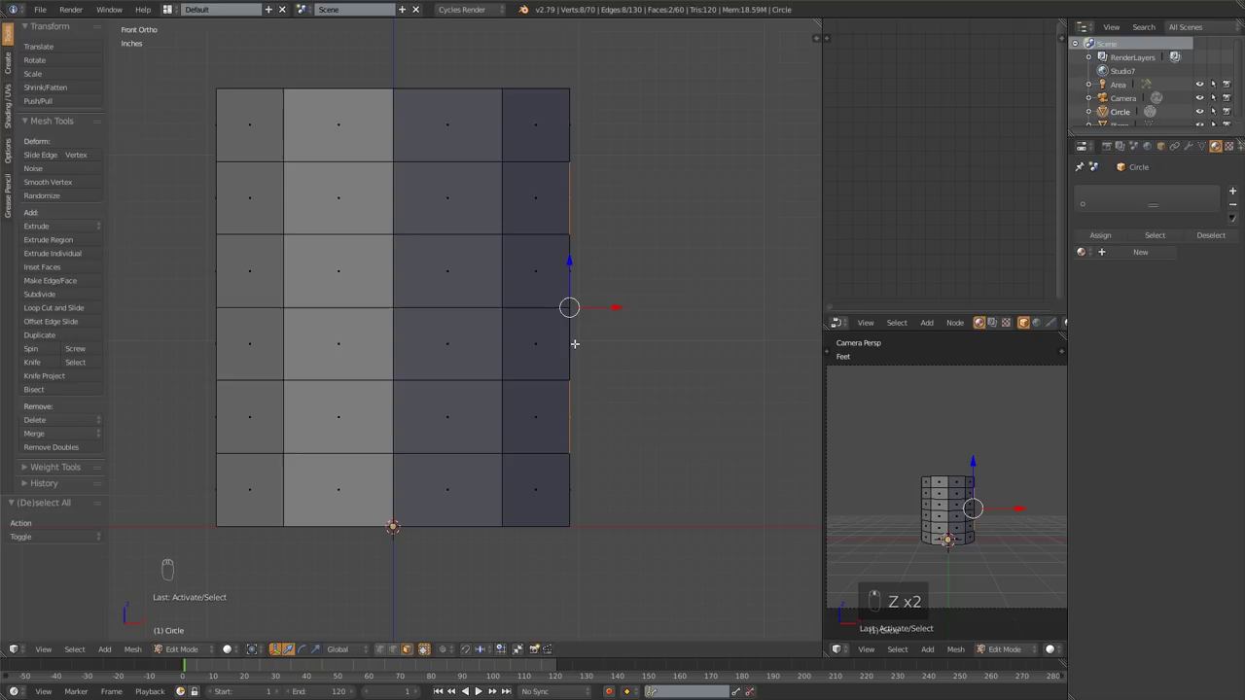
pyautogui.press('e')
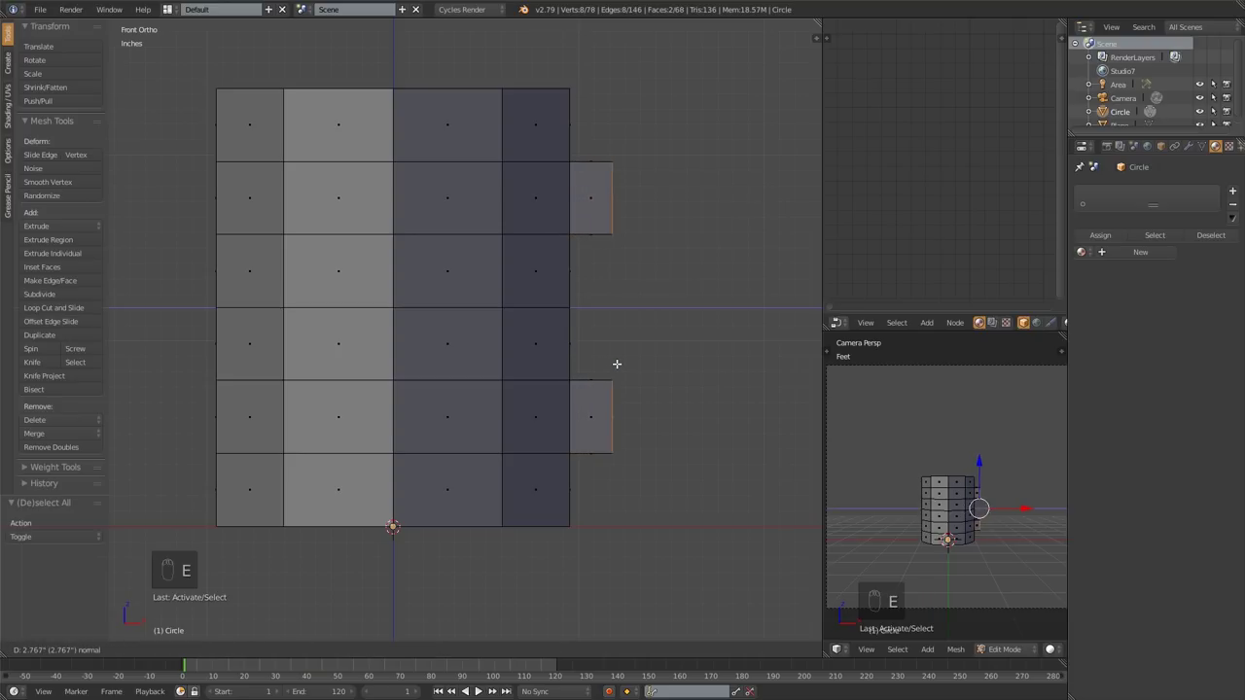
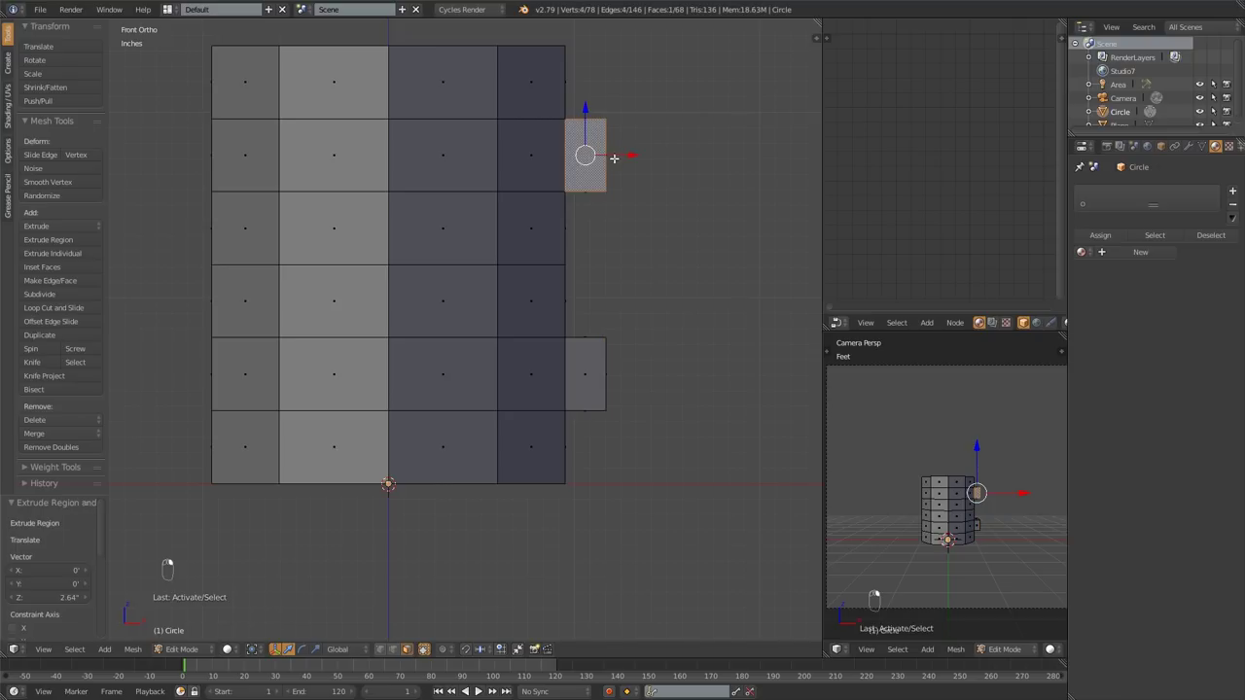
# Extrude the upper stub in several sections, rotating each downward into a curved handle arc.
pyautogui.press('z')
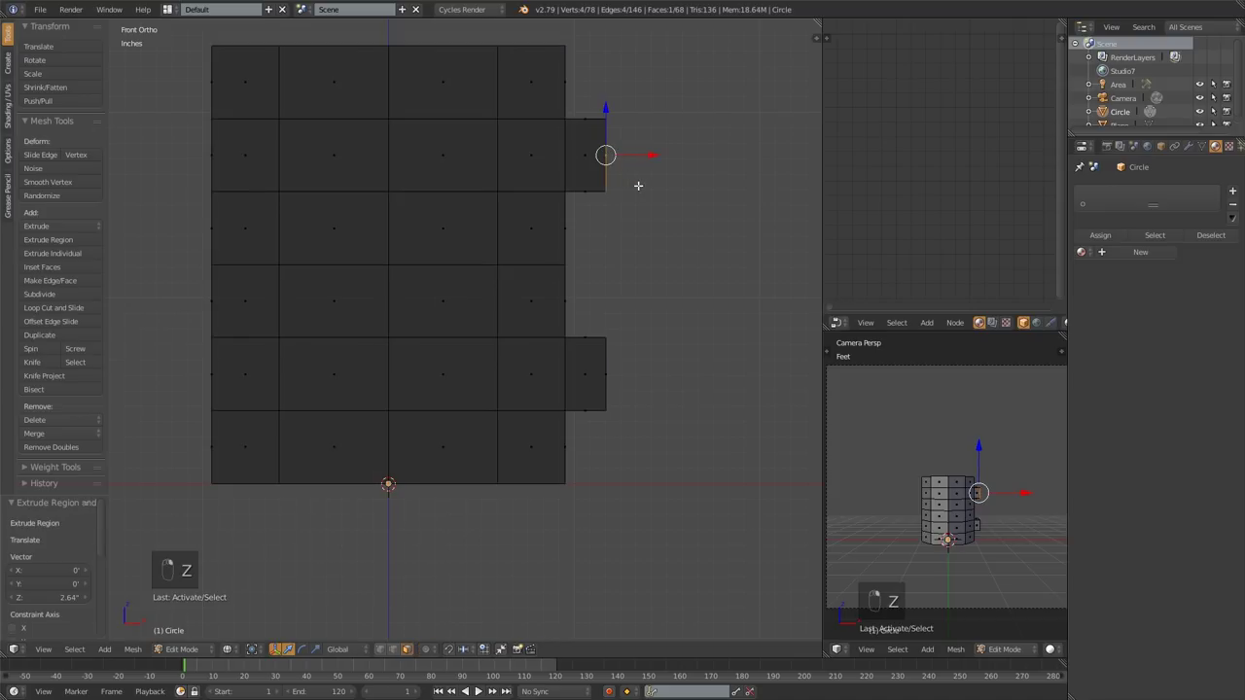
pyautogui.press('e')
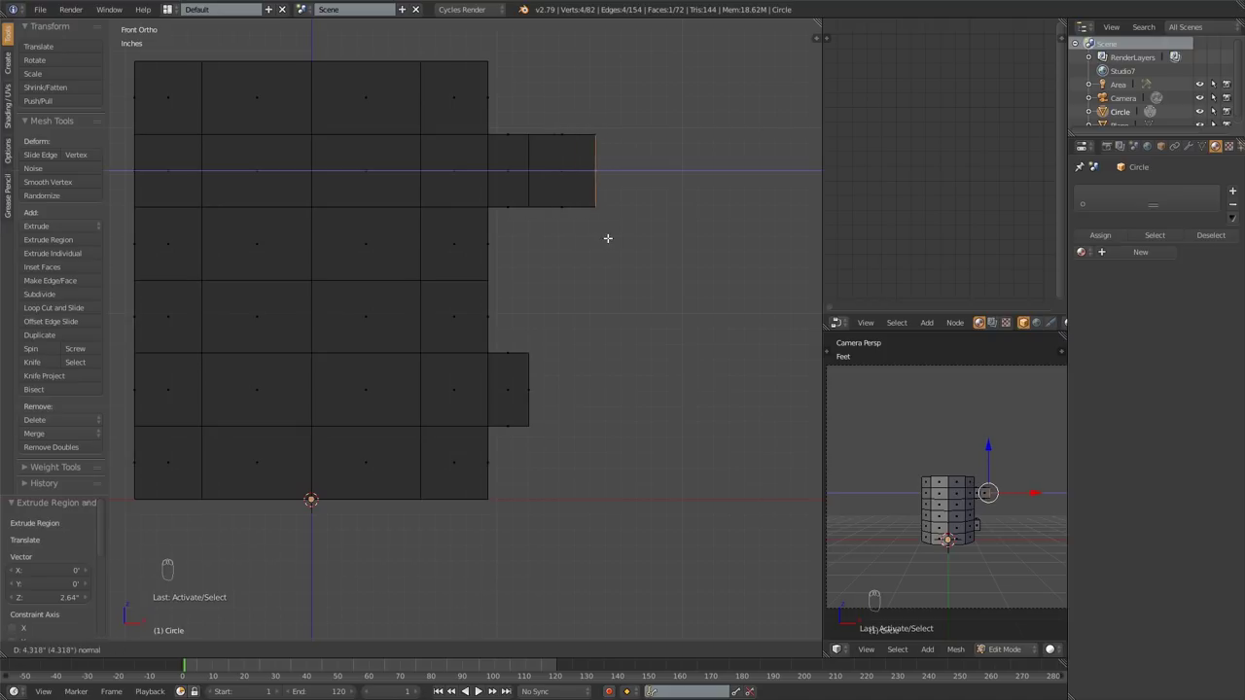
pyautogui.press('g')
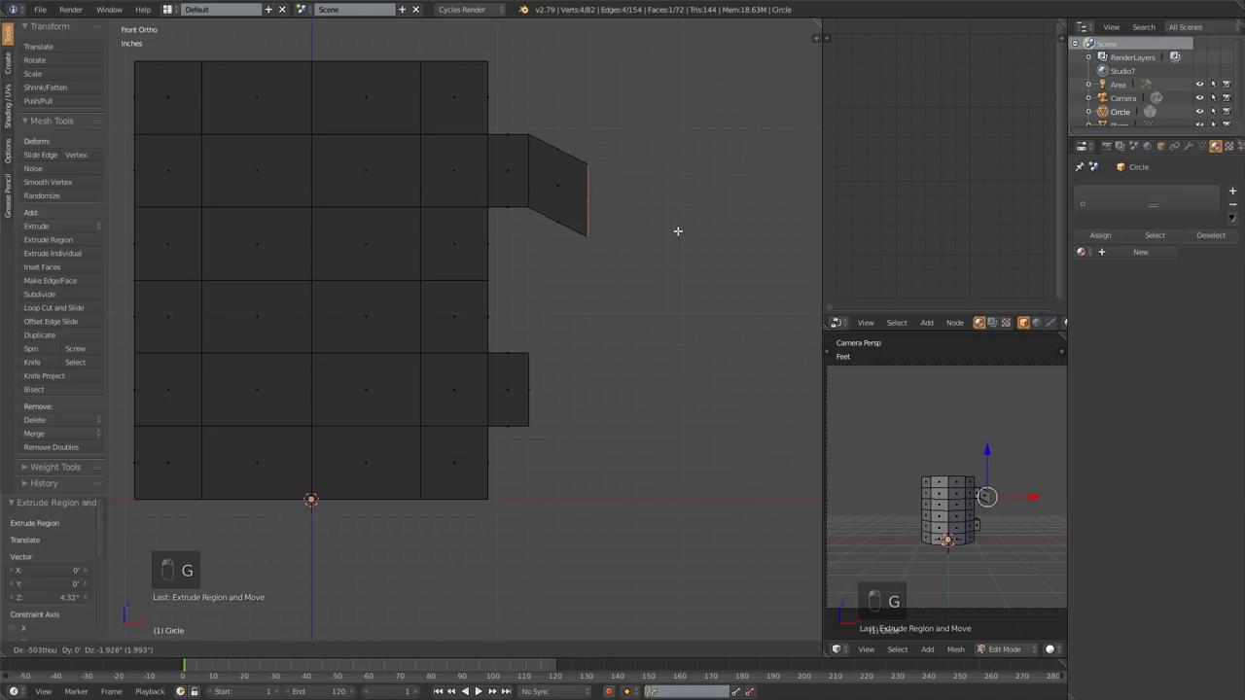
pyautogui.press('r')
pyautogui.press('g')
pyautogui.press('e')
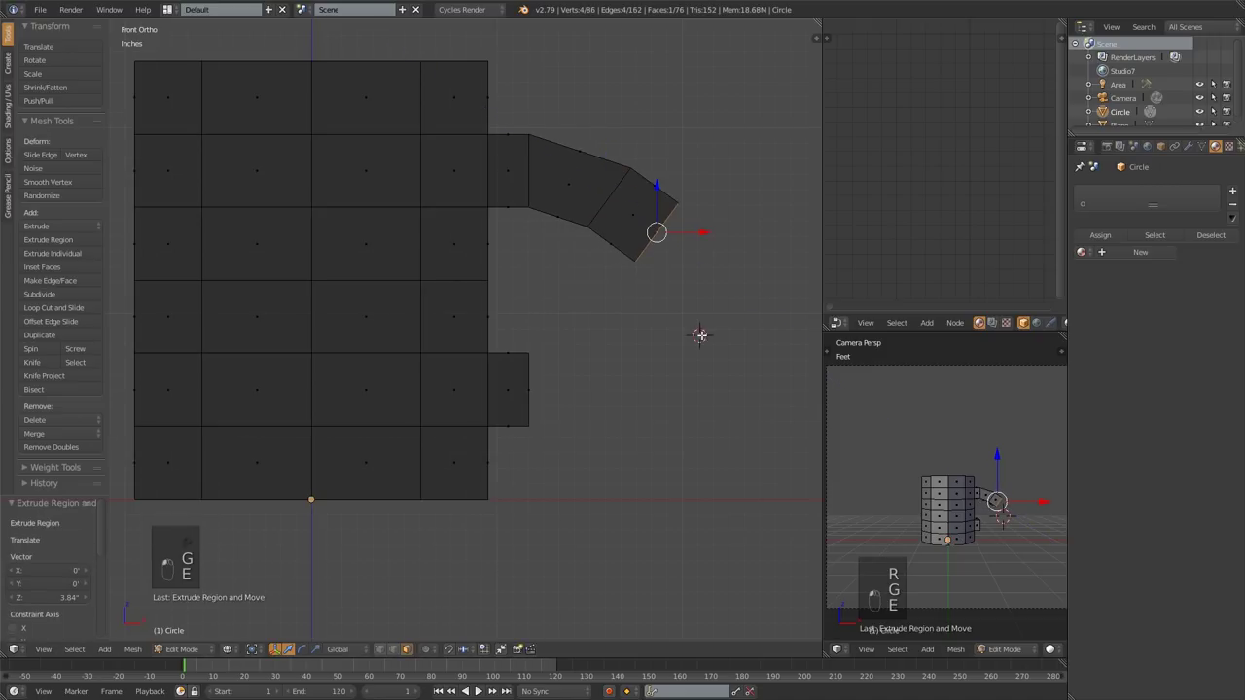
pyautogui.press('g')
pyautogui.press('r')
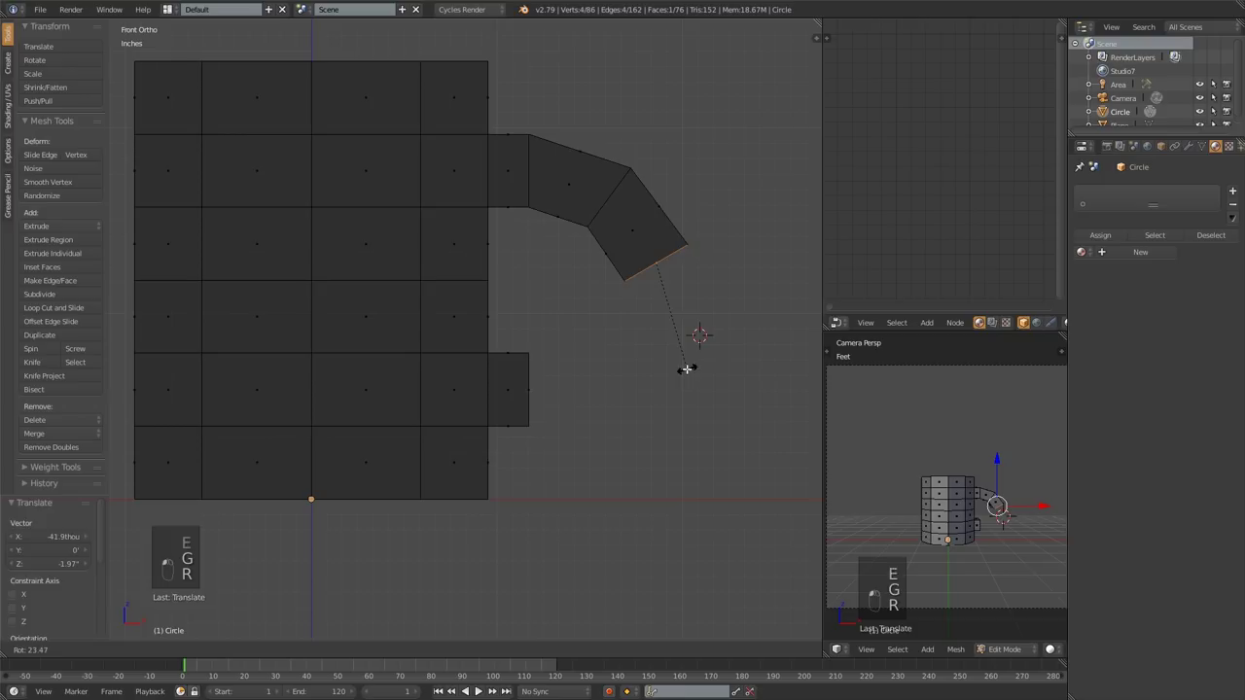
pyautogui.press('g')
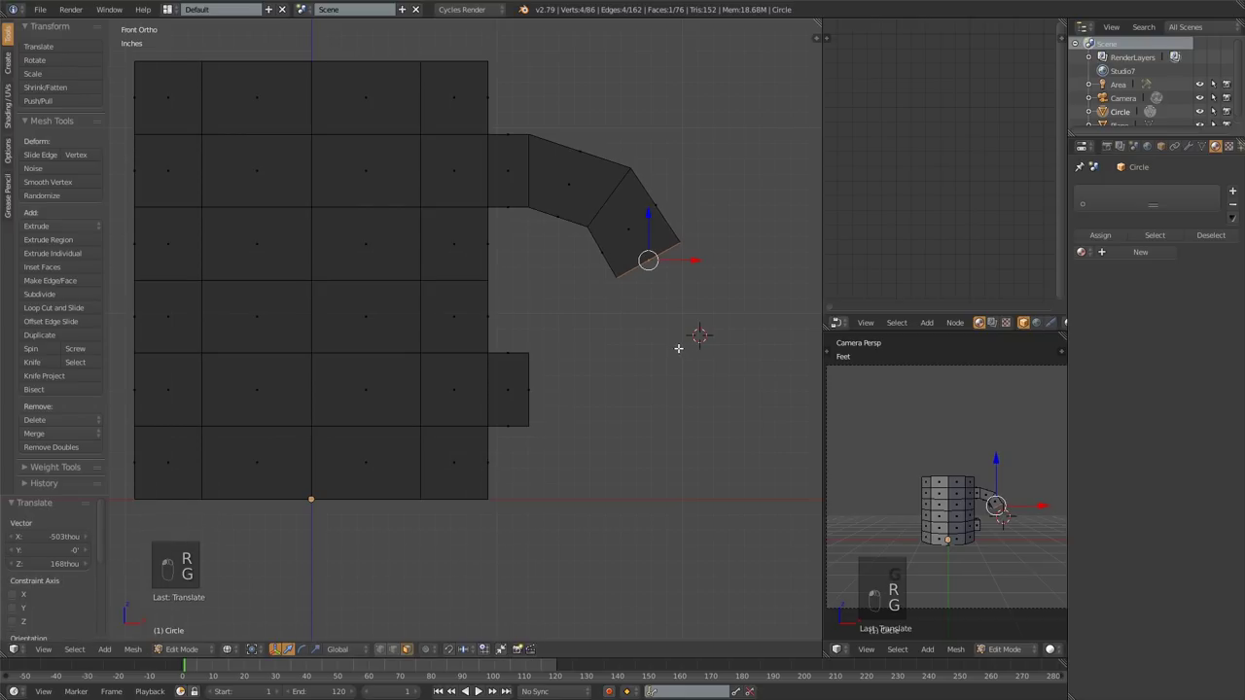
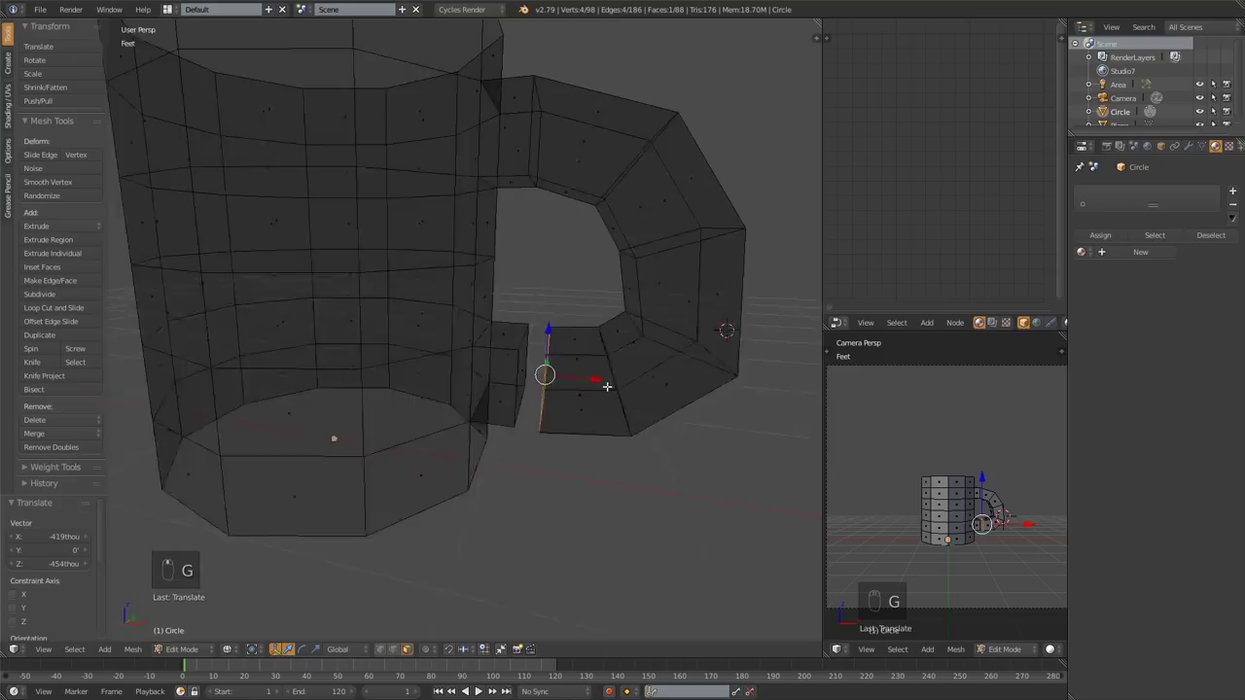
# Fill three faces between the handle end and lower stub, closing the handle loop.
pyautogui.press('z')
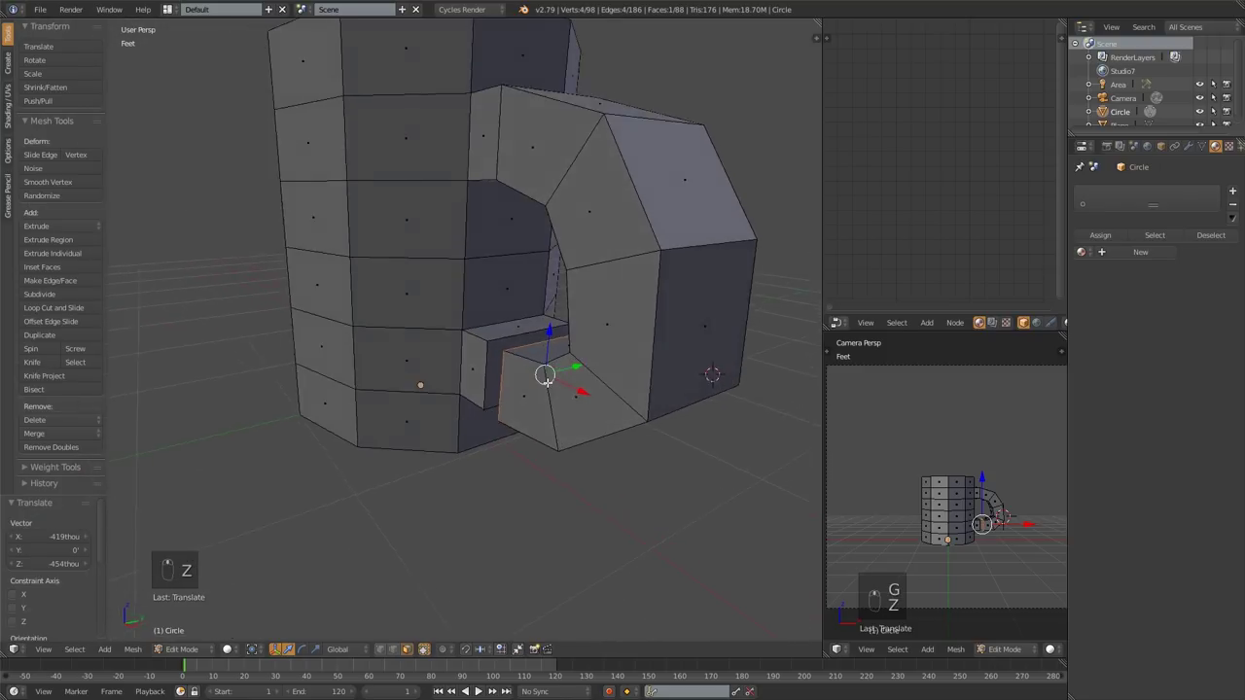
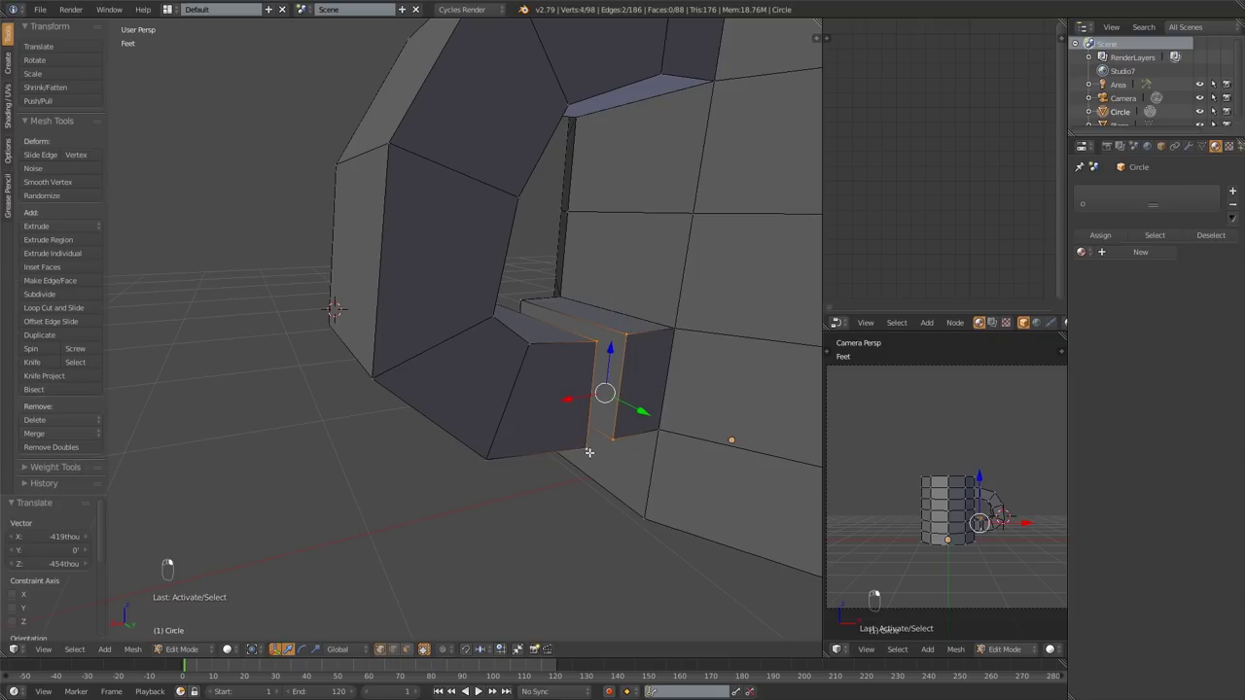
pyautogui.press('f')
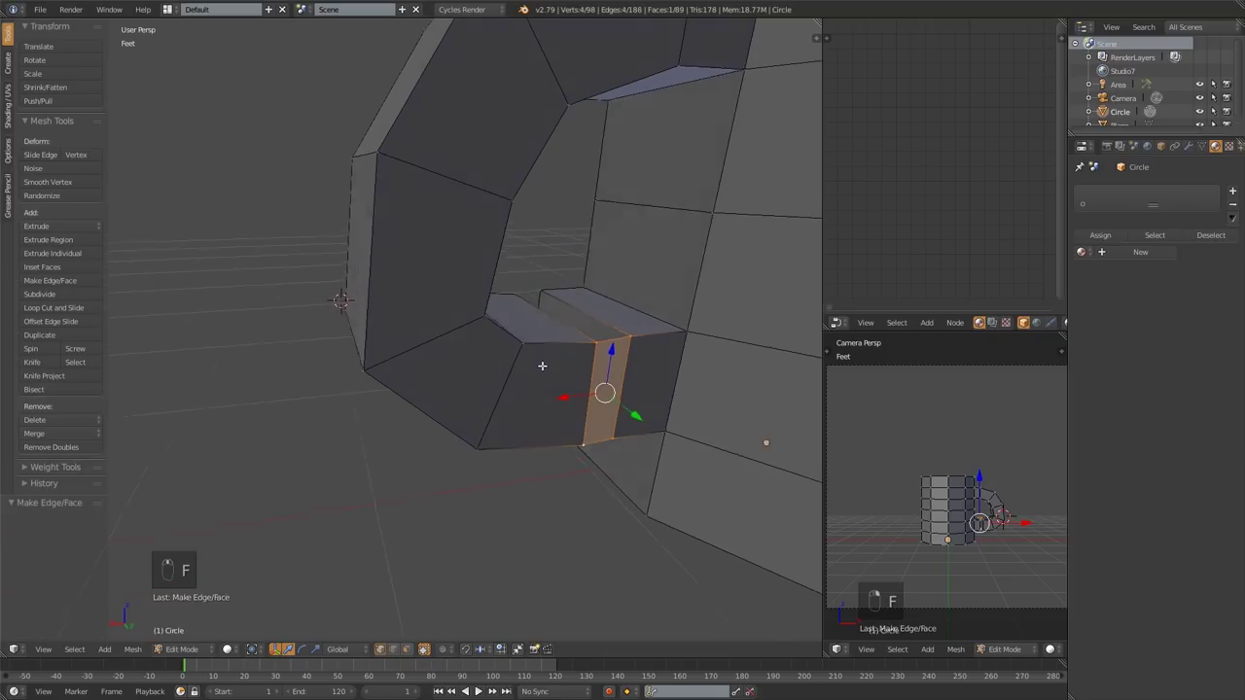
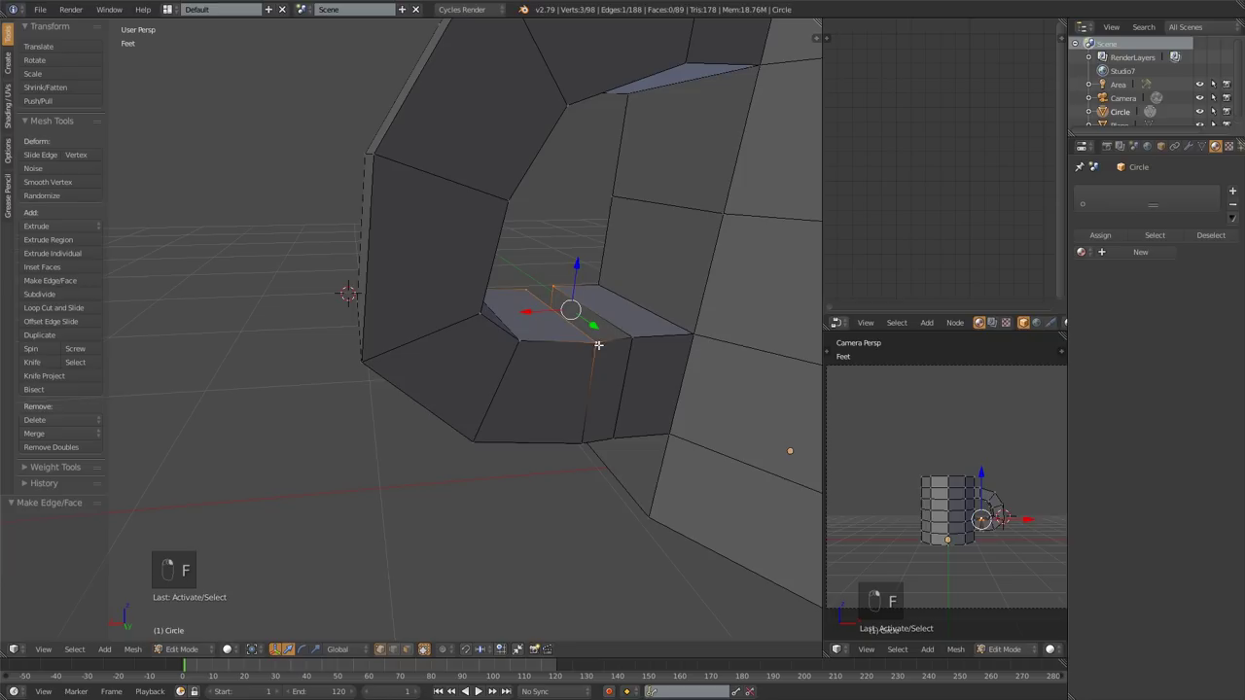
pyautogui.press('f')
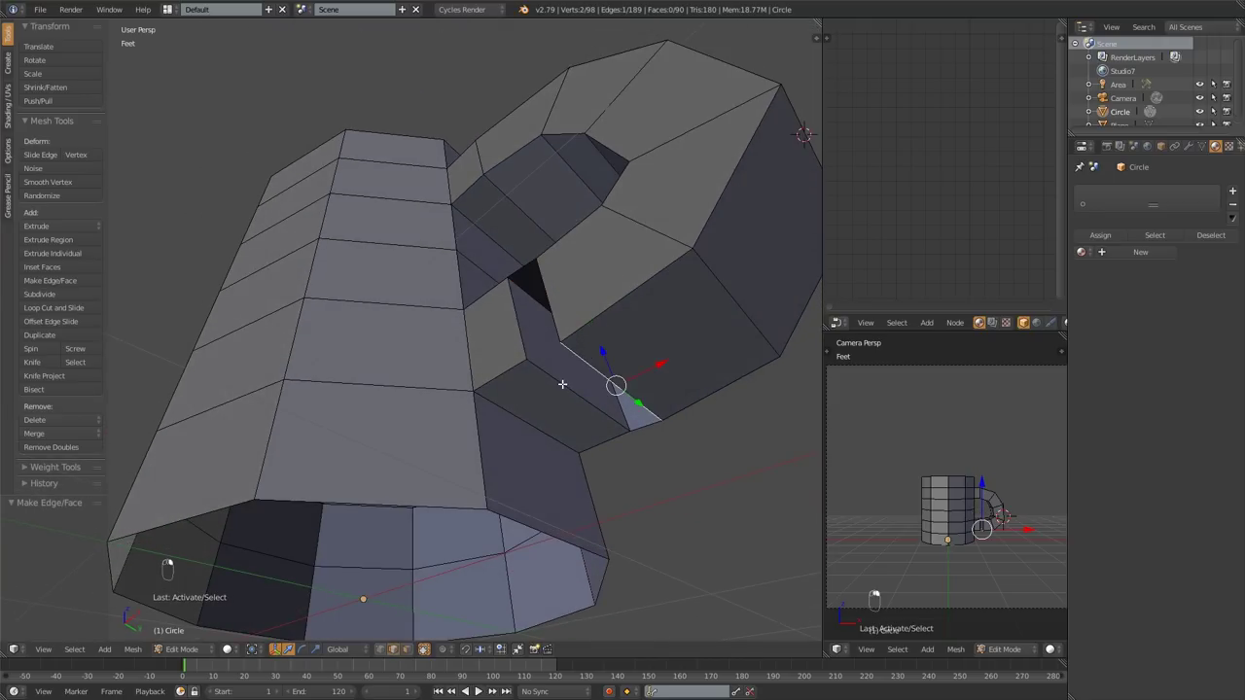
pyautogui.press('f')
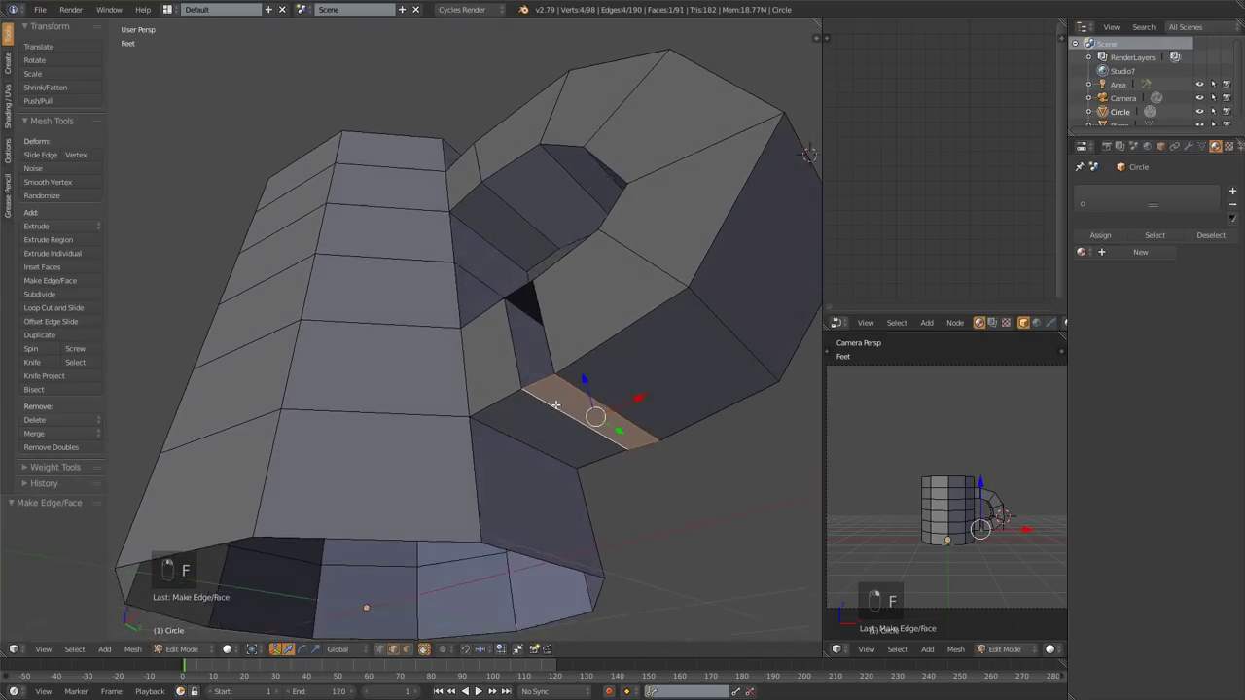
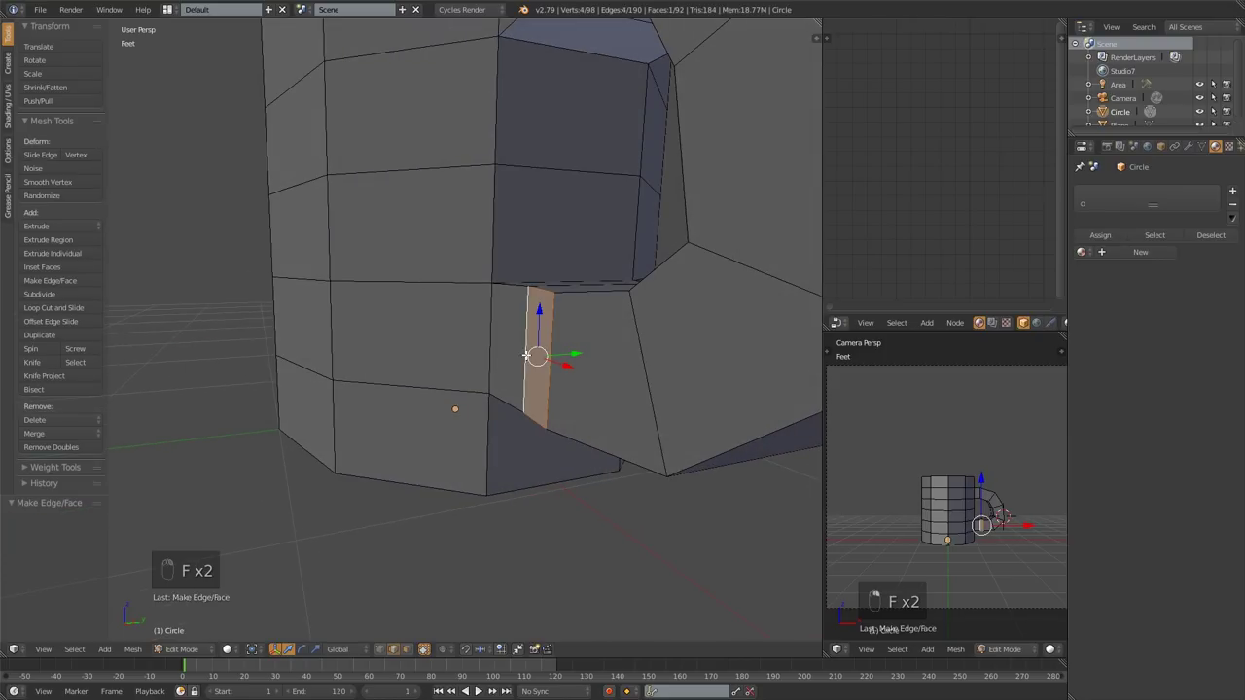
pyautogui.press('Tab')
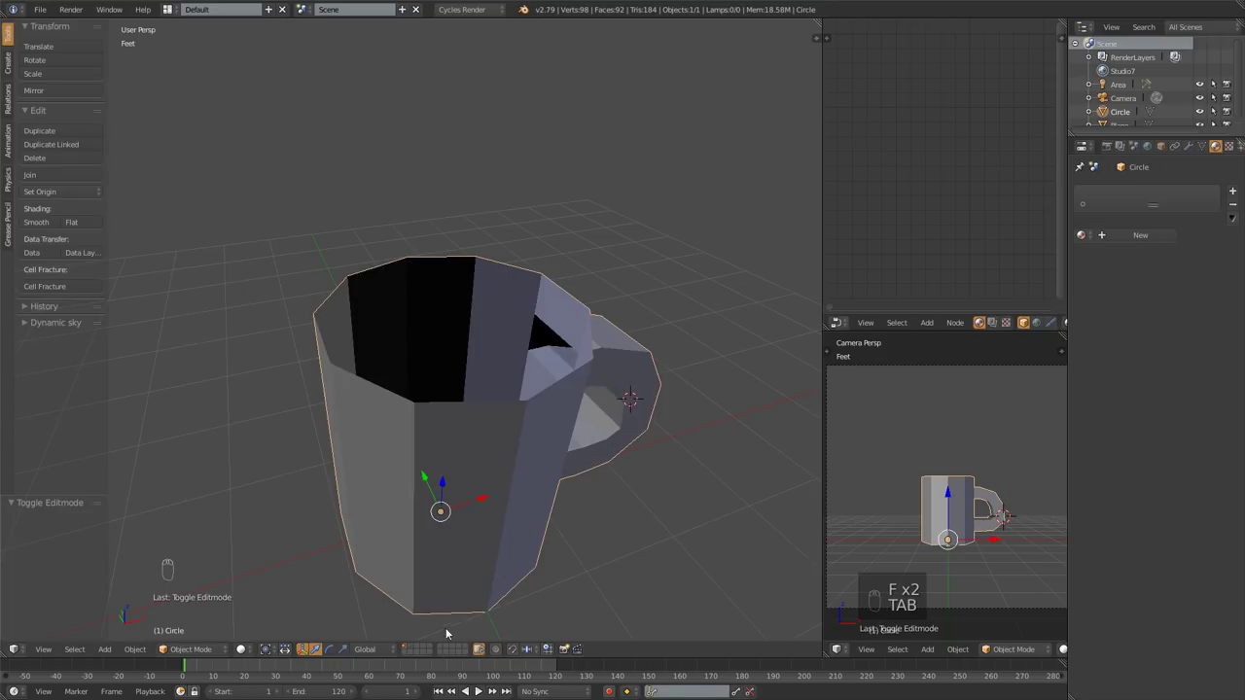
# Select the mug's top rim edge loop and extrude it into a lip ring.
pyautogui.middleClick(537, 417)
pyautogui.press('Tab')
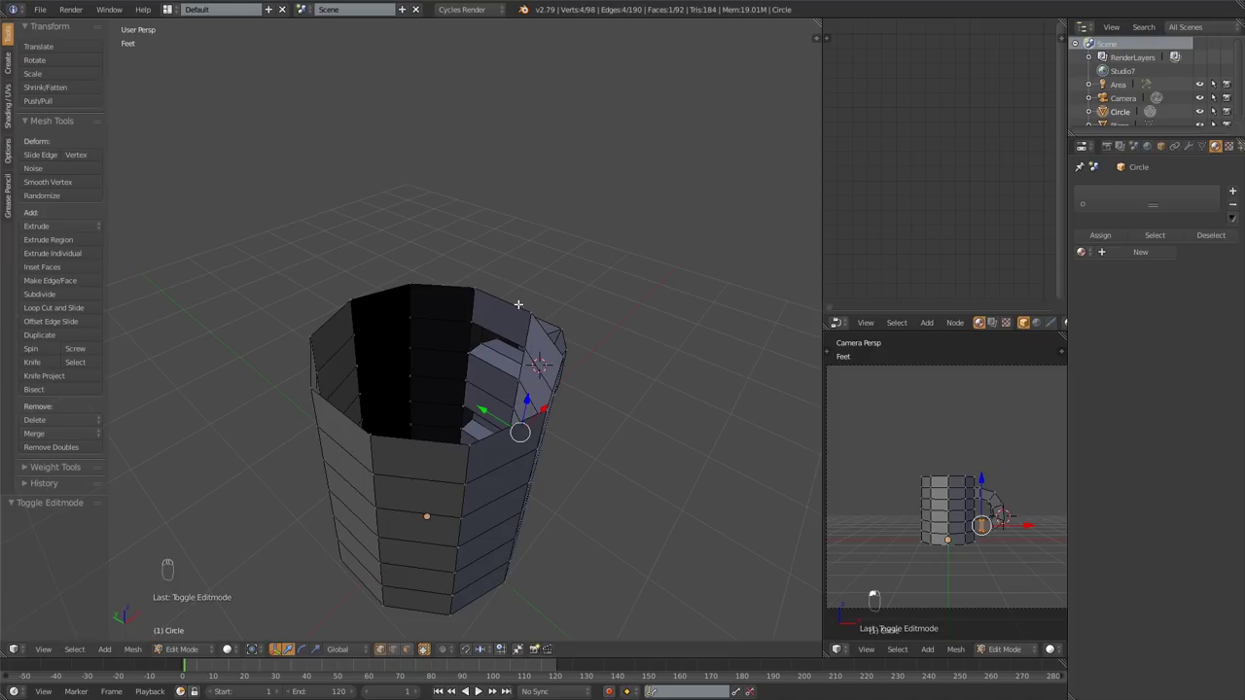
pyautogui.press('a')
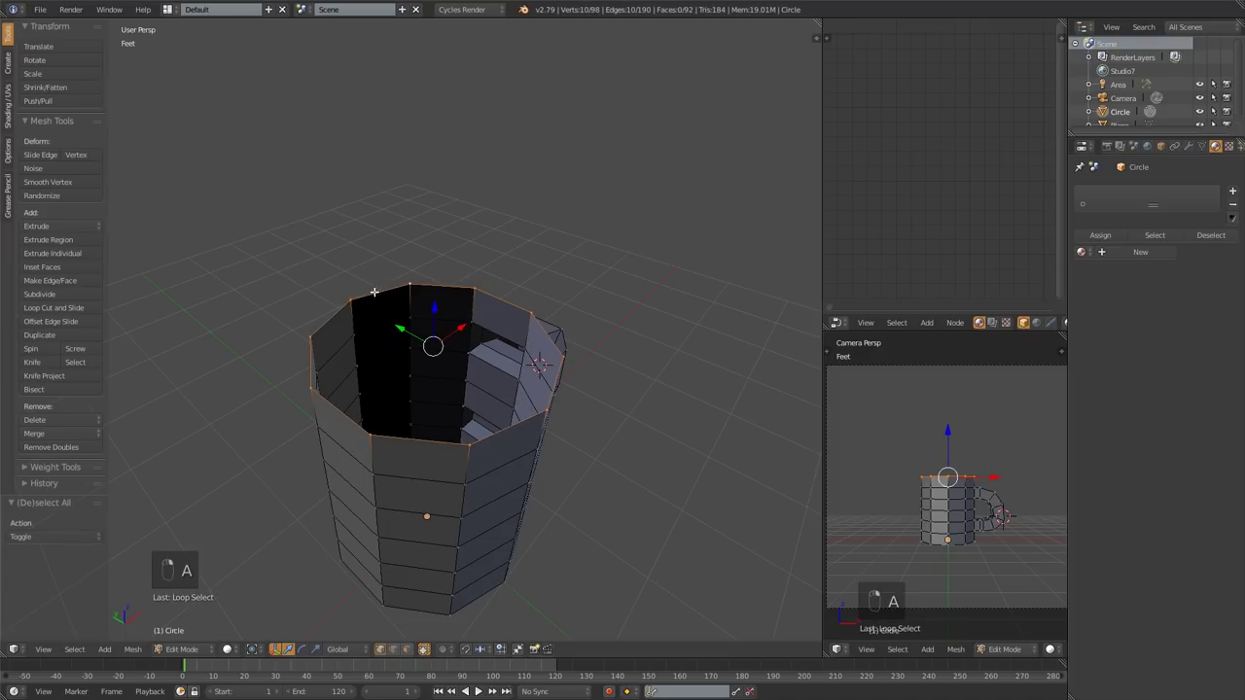
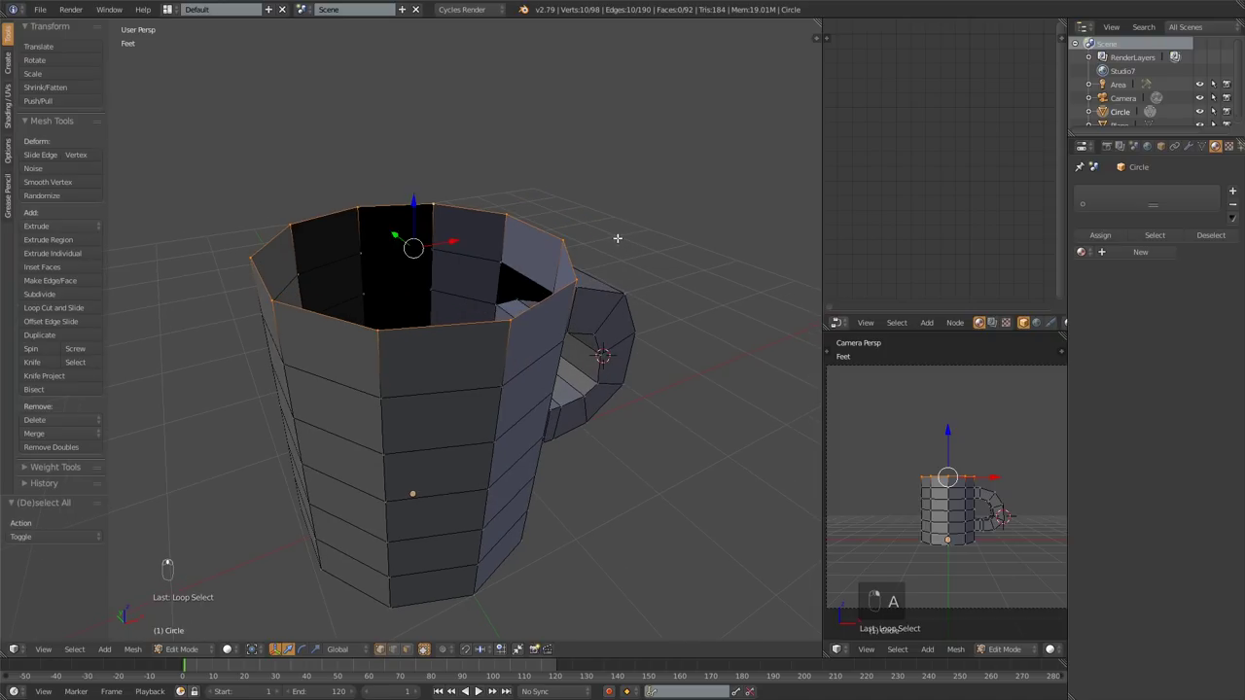
pyautogui.press('e')
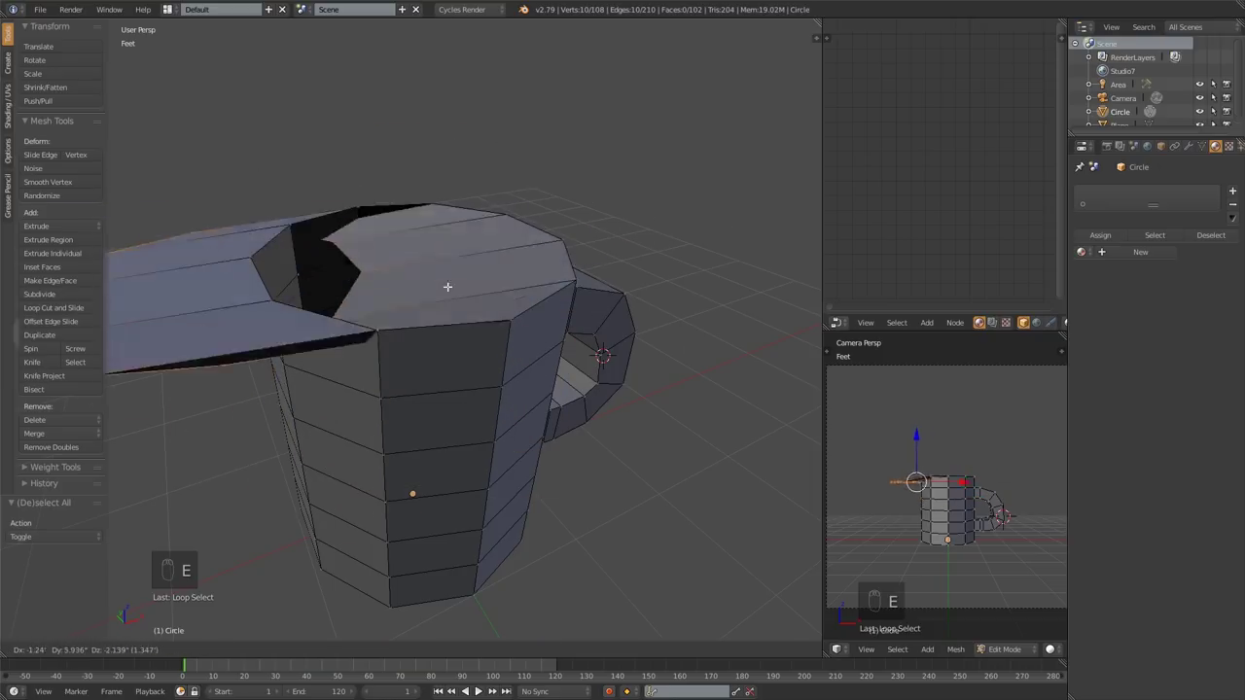
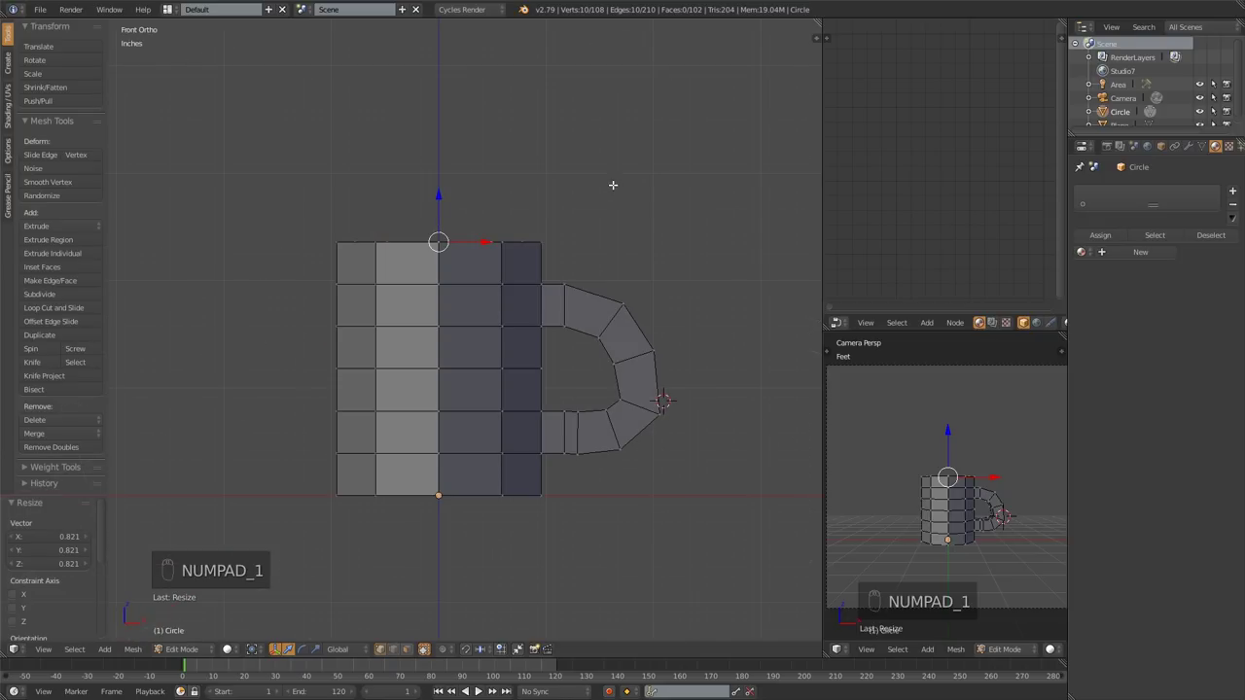
# Extrude below the rim for wall thickness and fill the inner floor and base faces.
pyautogui.press('z')
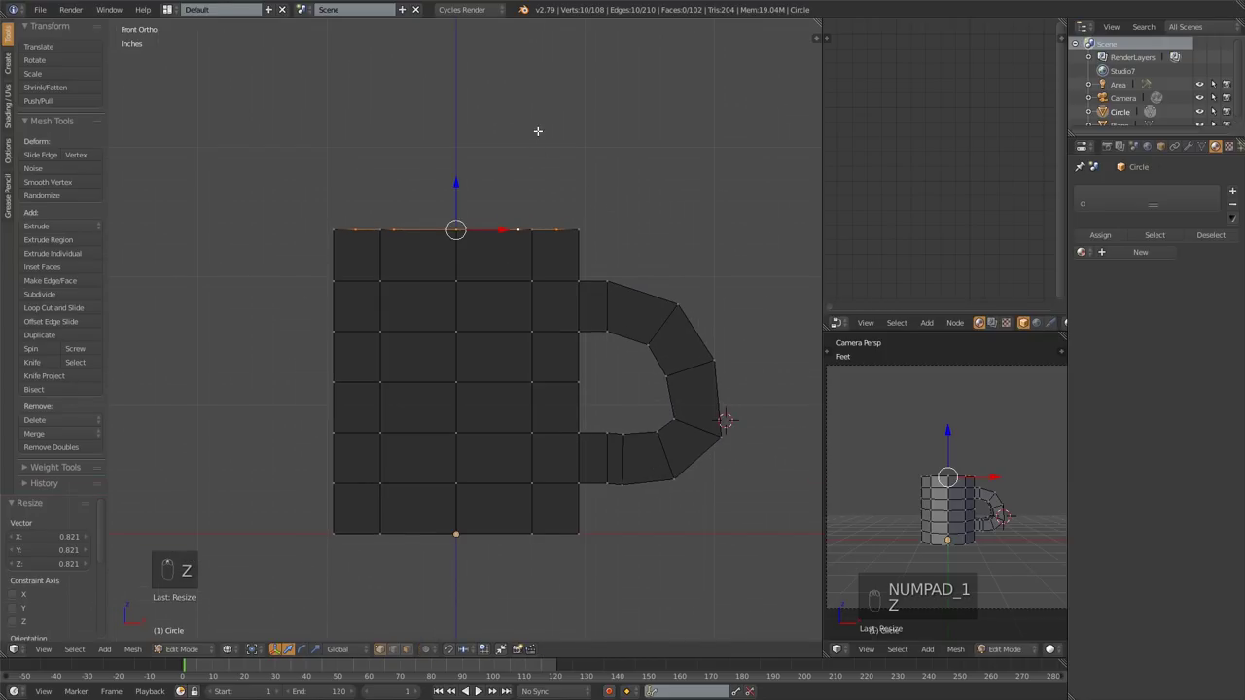
pyautogui.press('e')
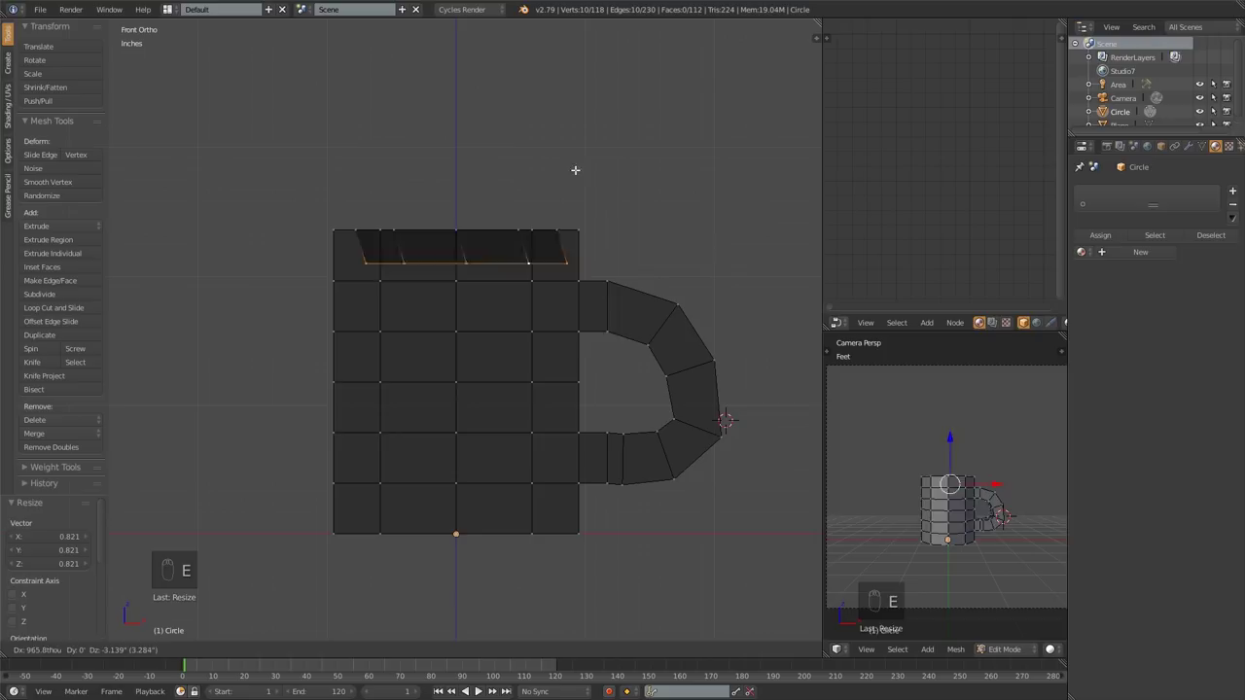
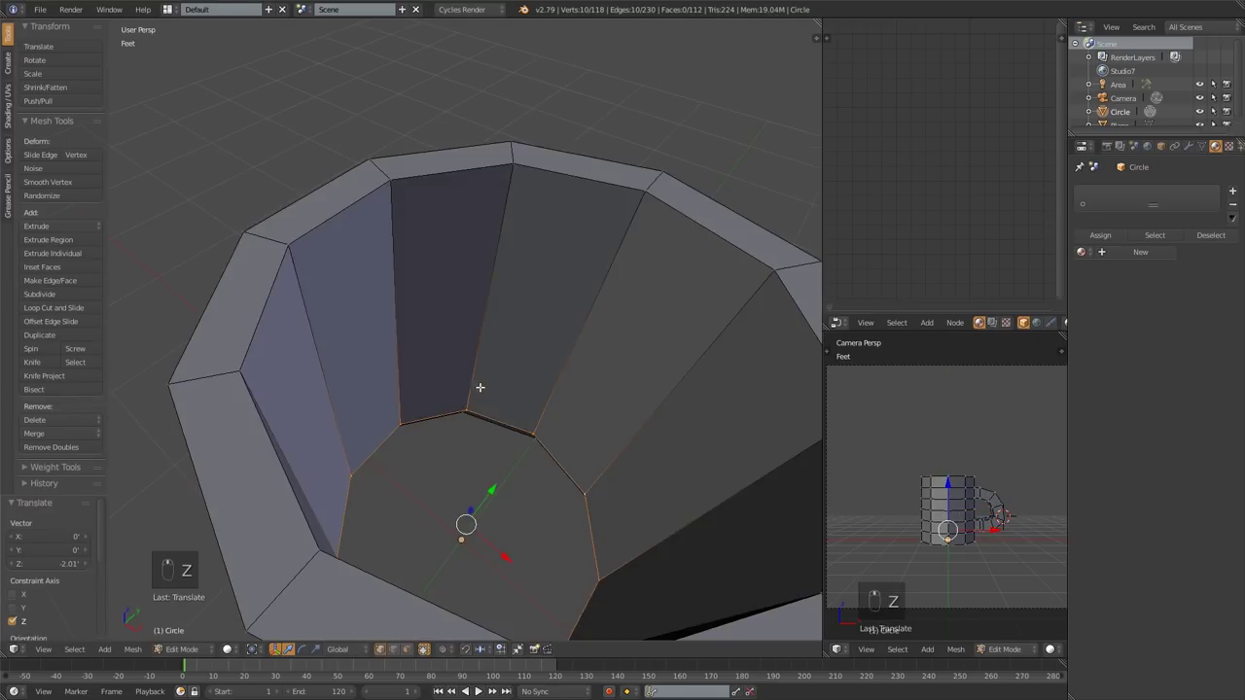
pyautogui.press('f')
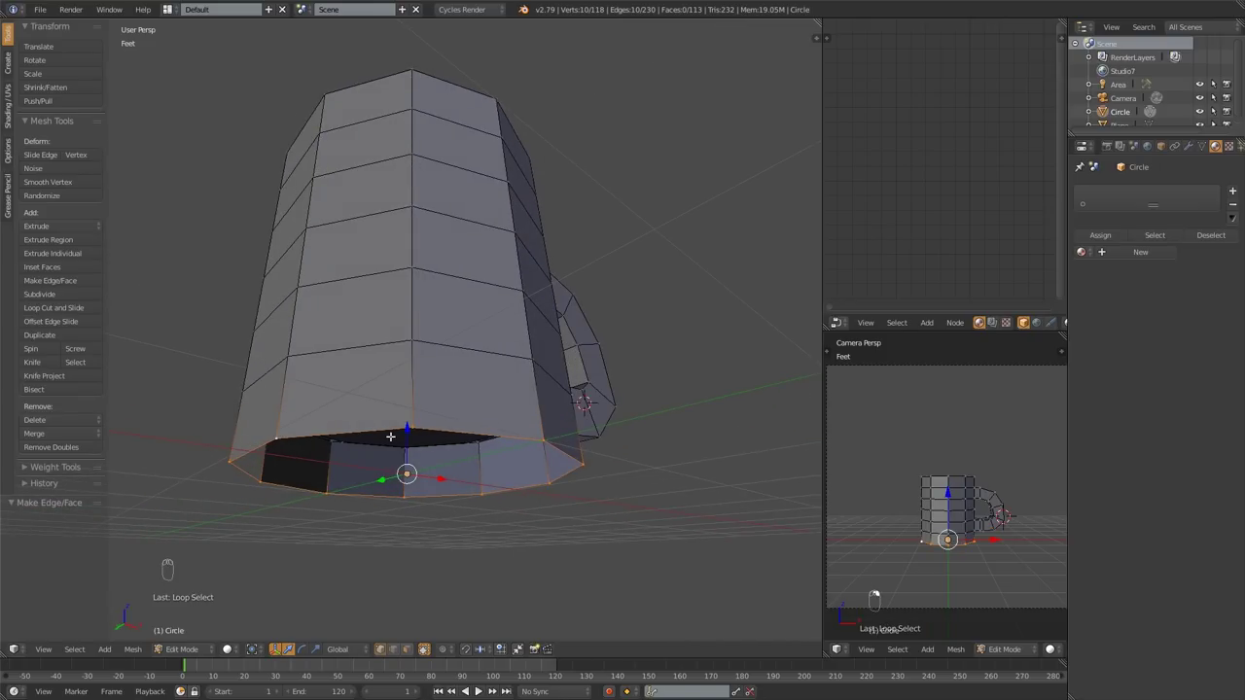
pyautogui.press('f')
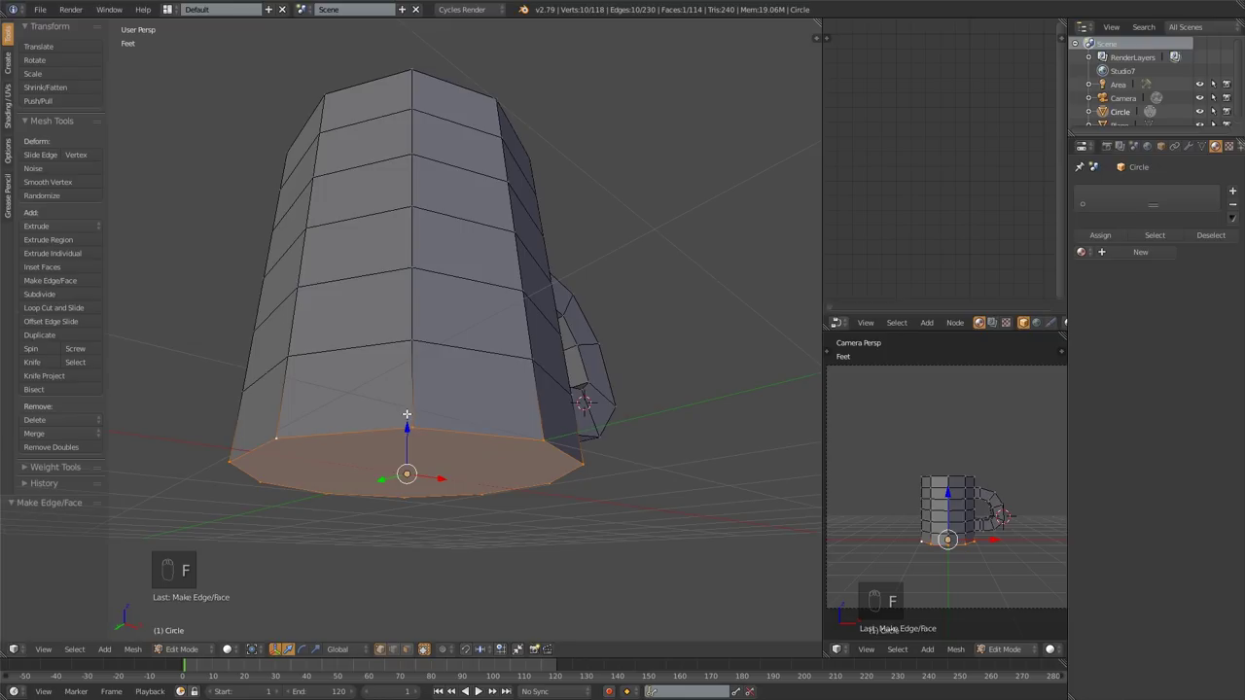
pyautogui.press('Tab')
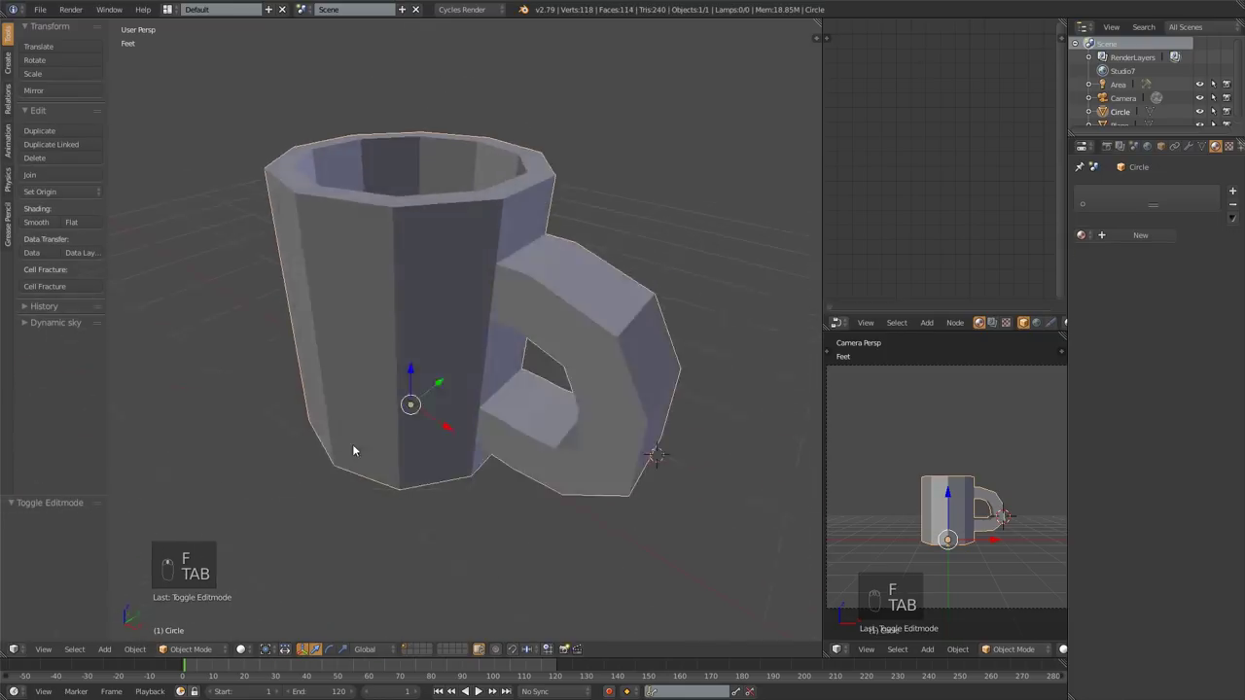
# Leave mesh editing and add a Subdivision Surface modifier to the Cup with 2 view subdivisions.
pyautogui.press('Tab')
pyautogui.press('f')
pyautogui.moveTo(460, 419); pyautogui.dragTo(1193, 148)
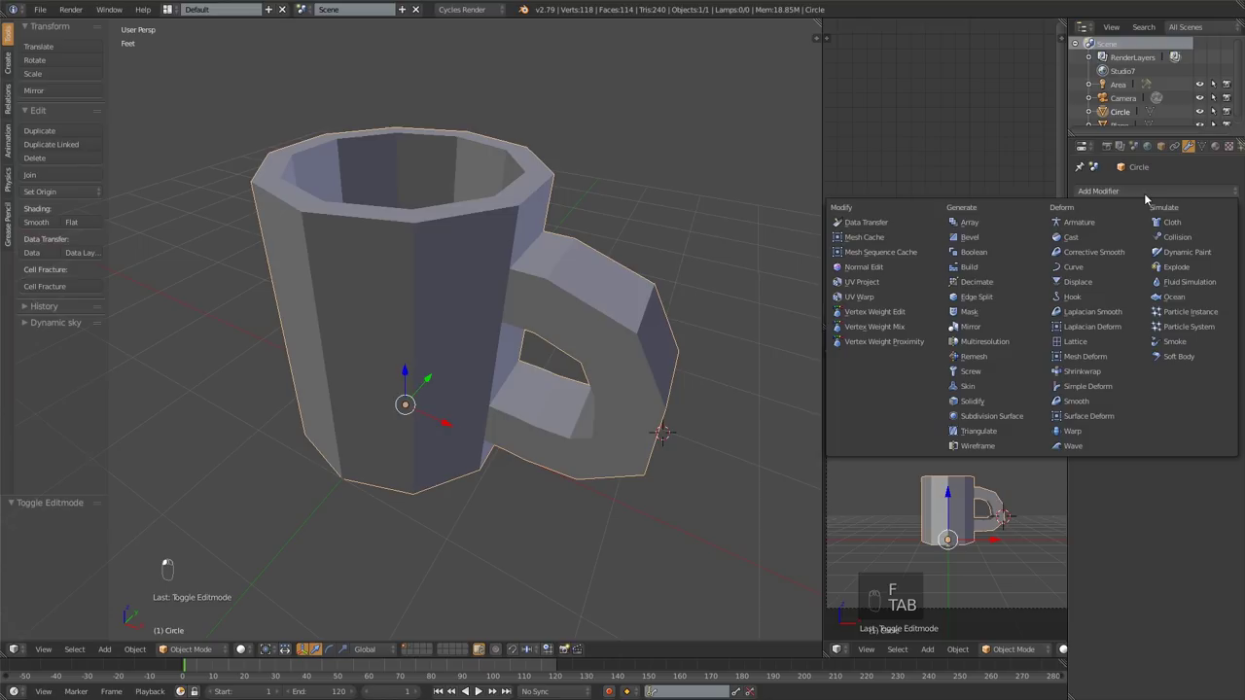
pyautogui.moveTo(661, 250); pyautogui.dragTo(831, 188)
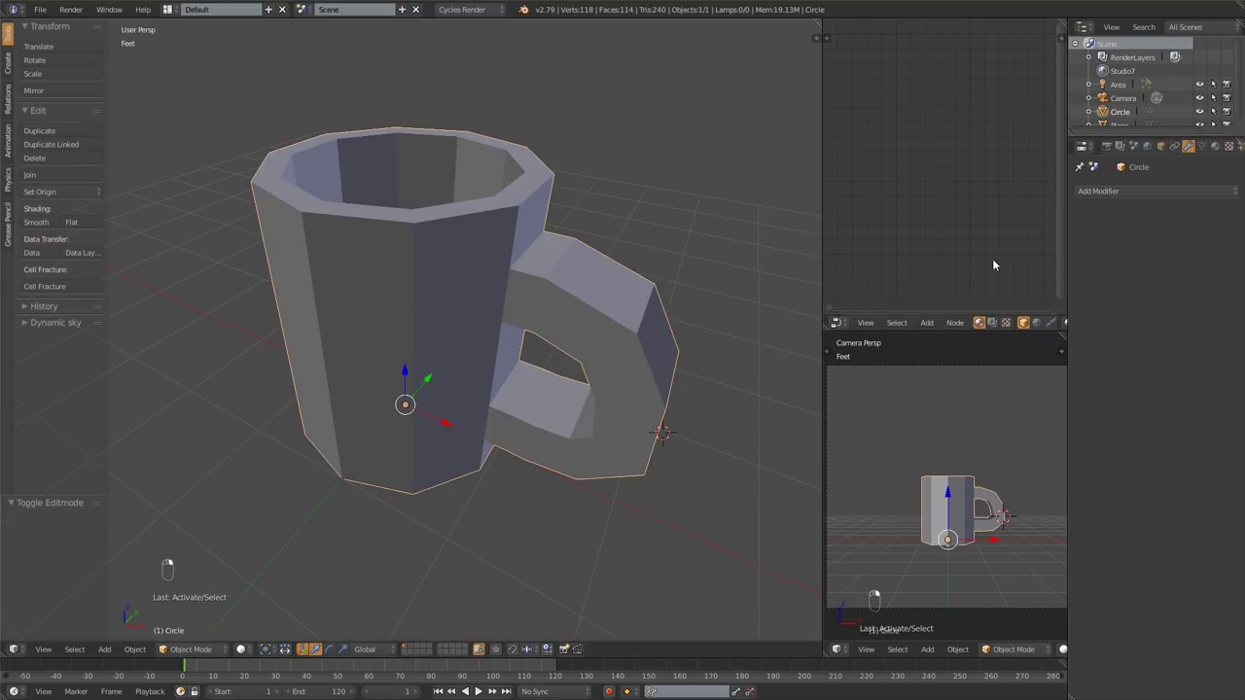
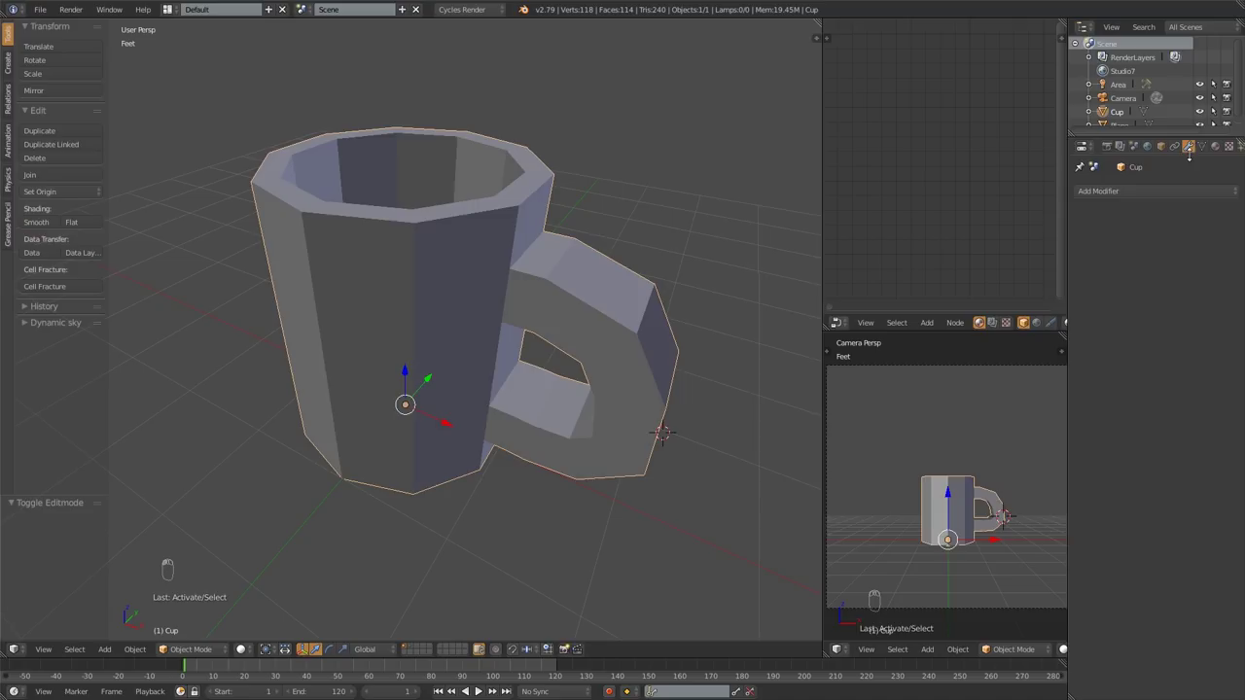
pyautogui.moveTo(1129, 195); pyautogui.dragTo(1005, 417)
# Orbit around and below the mug to inspect the smoothed shape.
pyautogui.moveTo(521, 346); pyautogui.dragTo(540, 317)
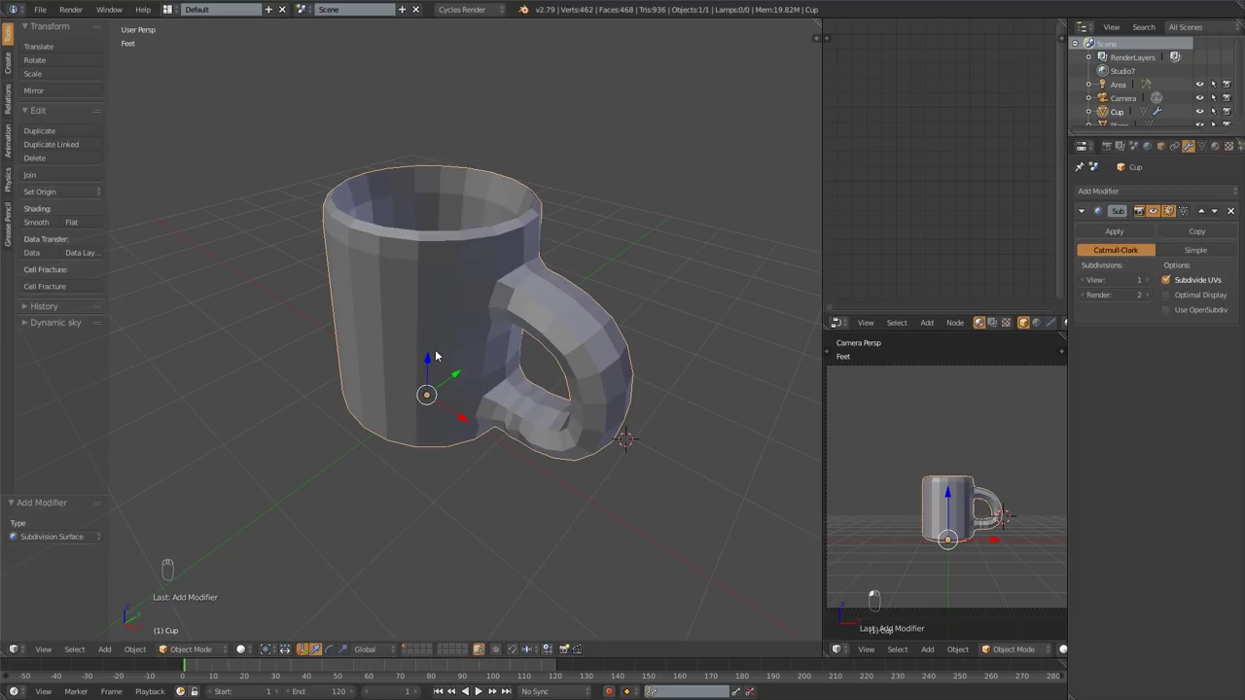
pyautogui.moveTo(442, 356); pyautogui.dragTo(488, 372)
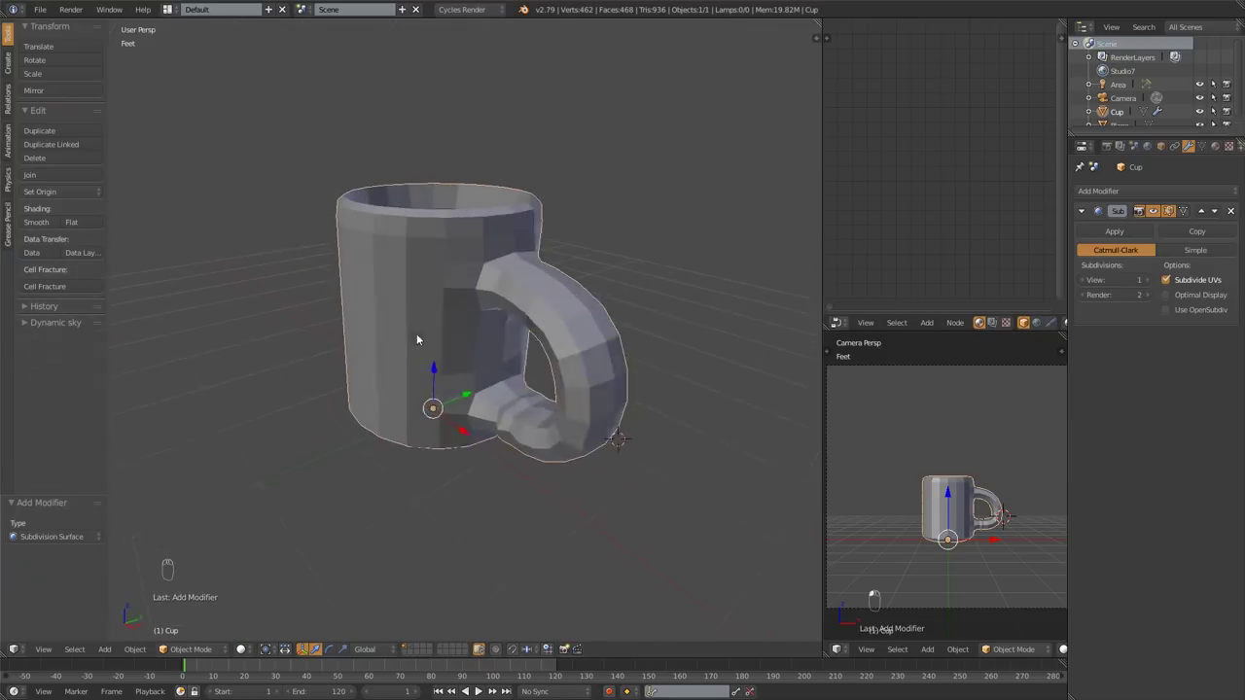
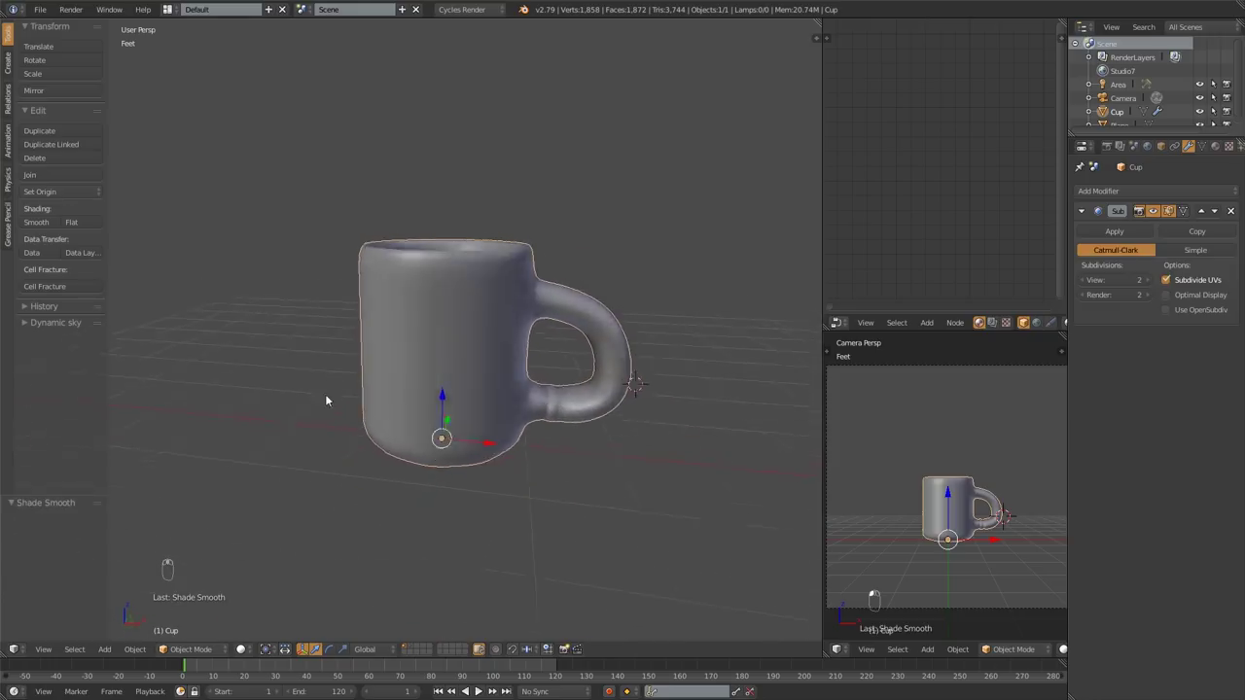
# Switch to front view and re-enter mesh editing with the bottom rim loop selected.
pyautogui.press('KP_1')
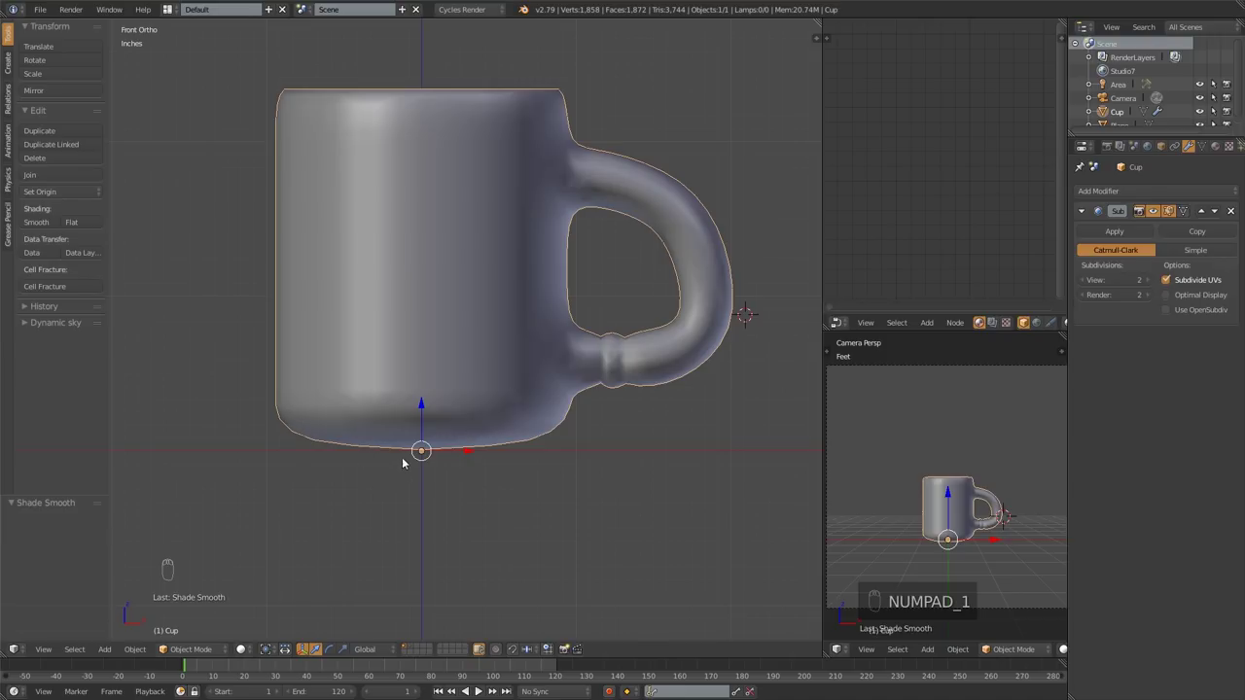
pyautogui.press('Tab')
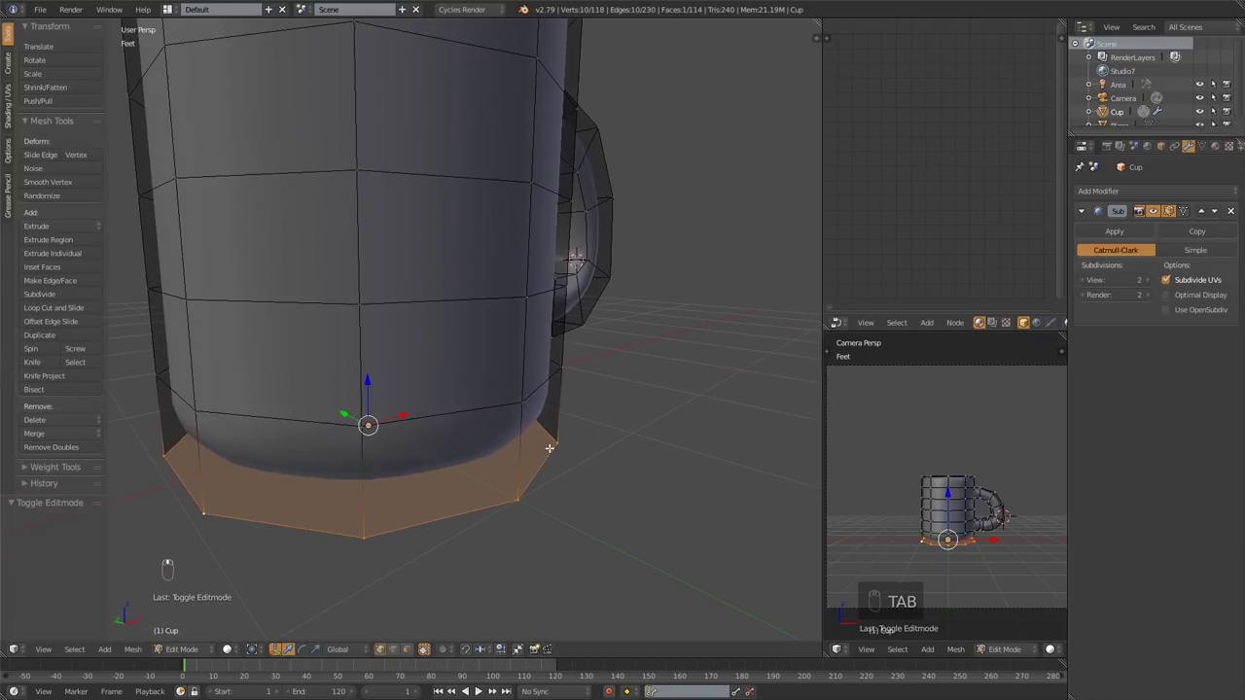
# Deselect all and cut a new edge loop just above the mug's bottom rim.
pyautogui.press('a')
pyautogui.press('ctrl+r')
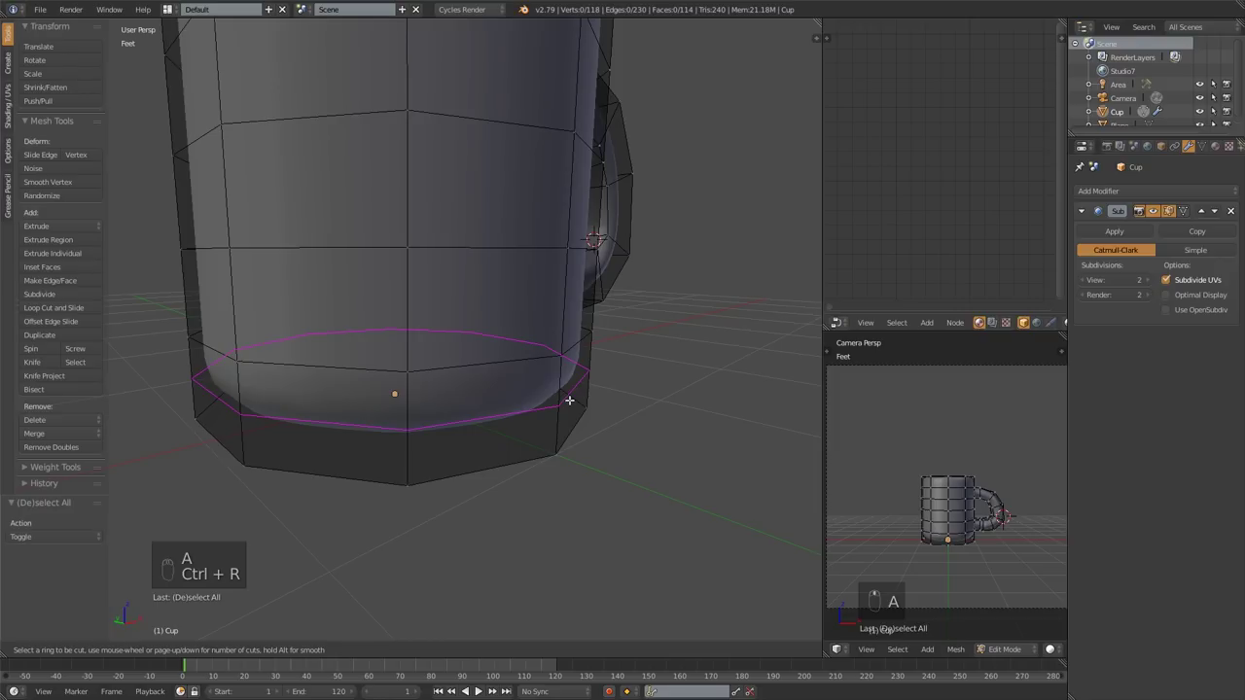
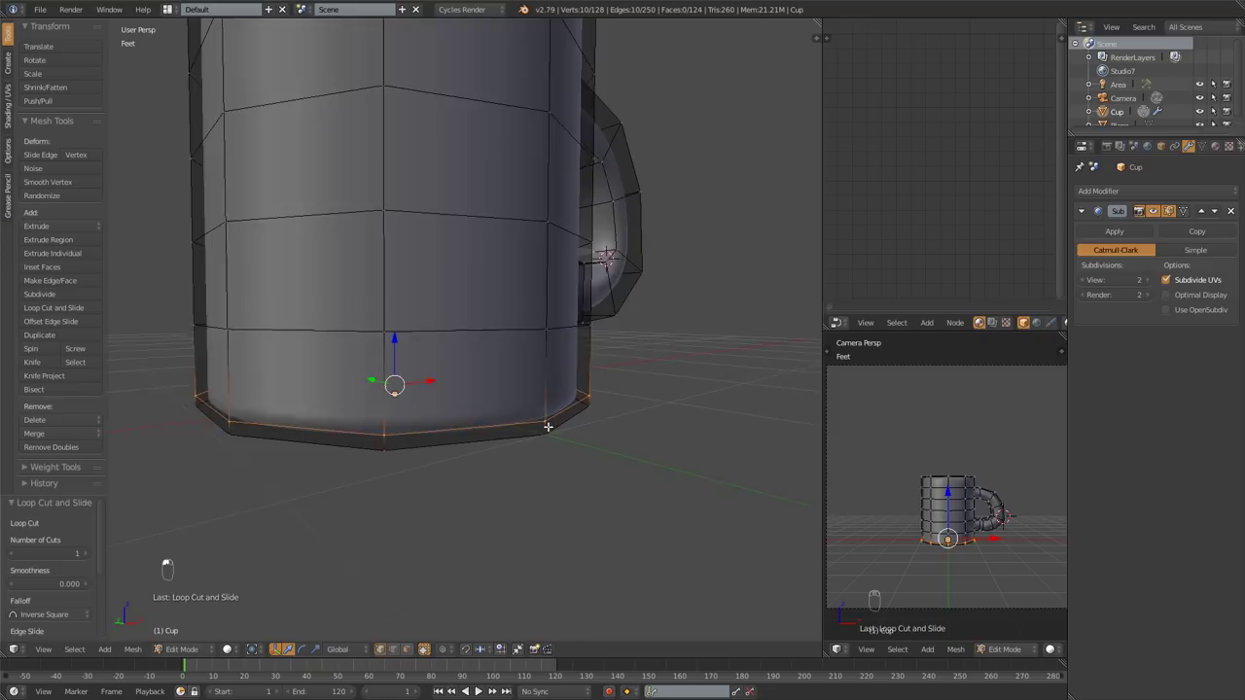
pyautogui.press('KP_1')
# Look at the mug from below and start another loop cut for the recessed base.
pyautogui.press('z')
pyautogui.press('z')
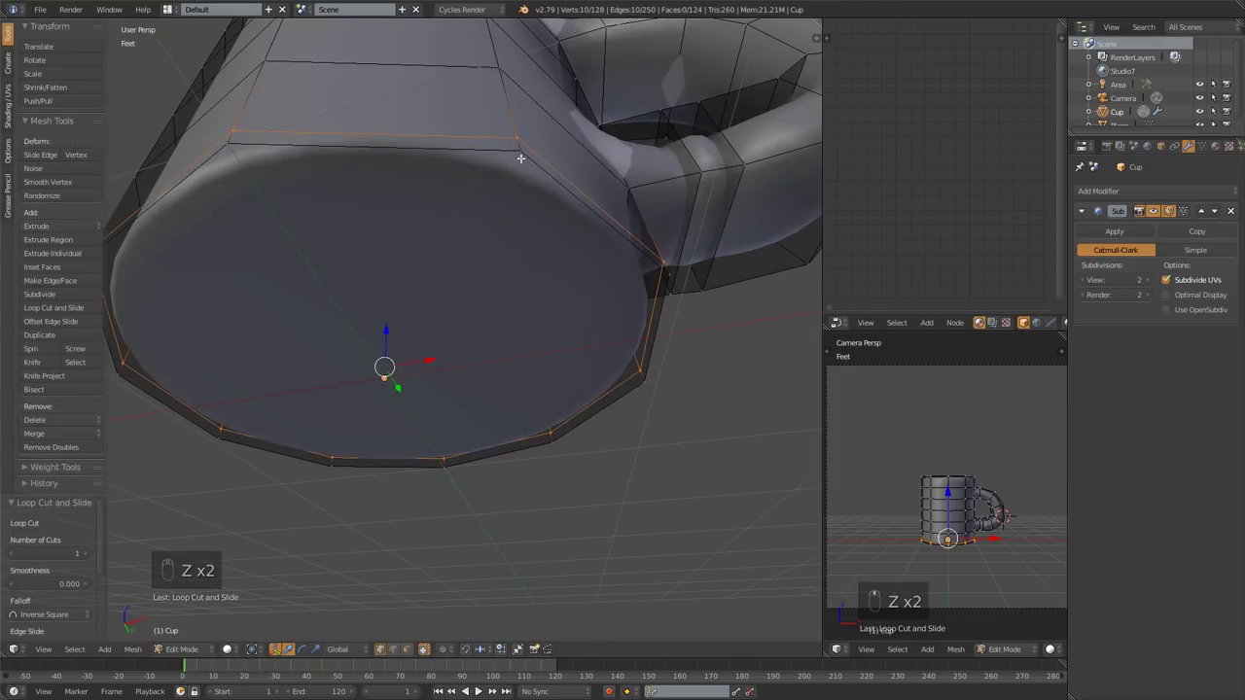
pyautogui.press('a')
pyautogui.press('ctrl+r')
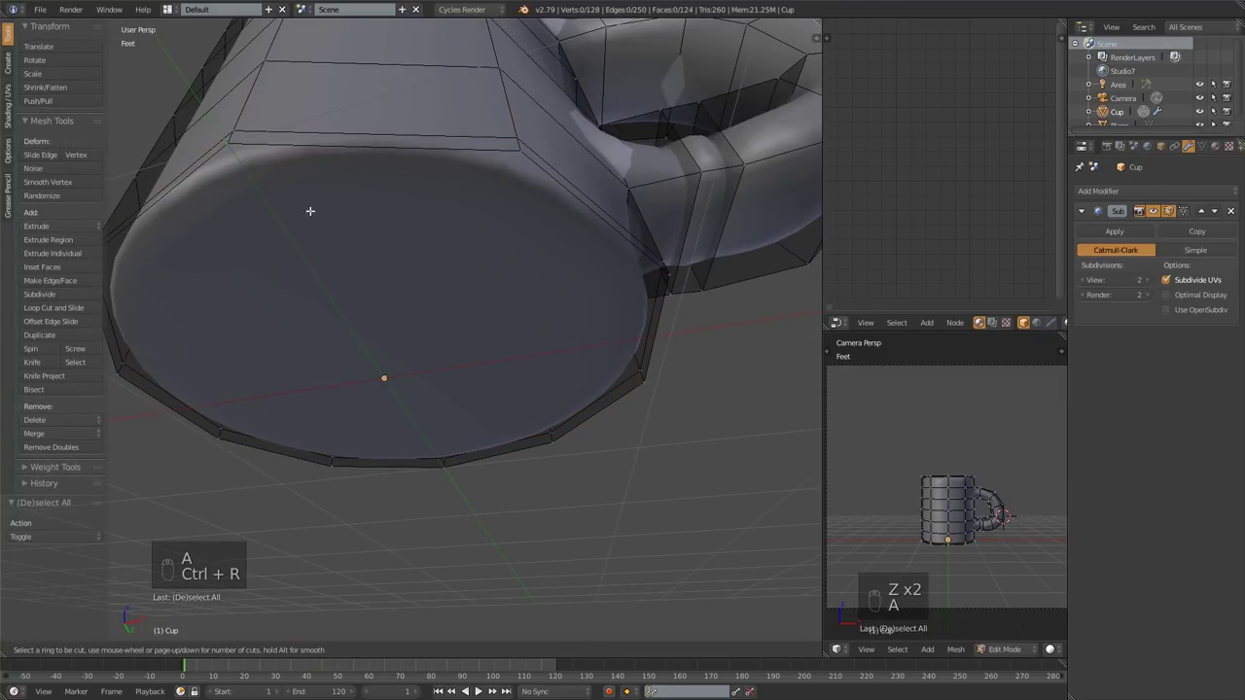
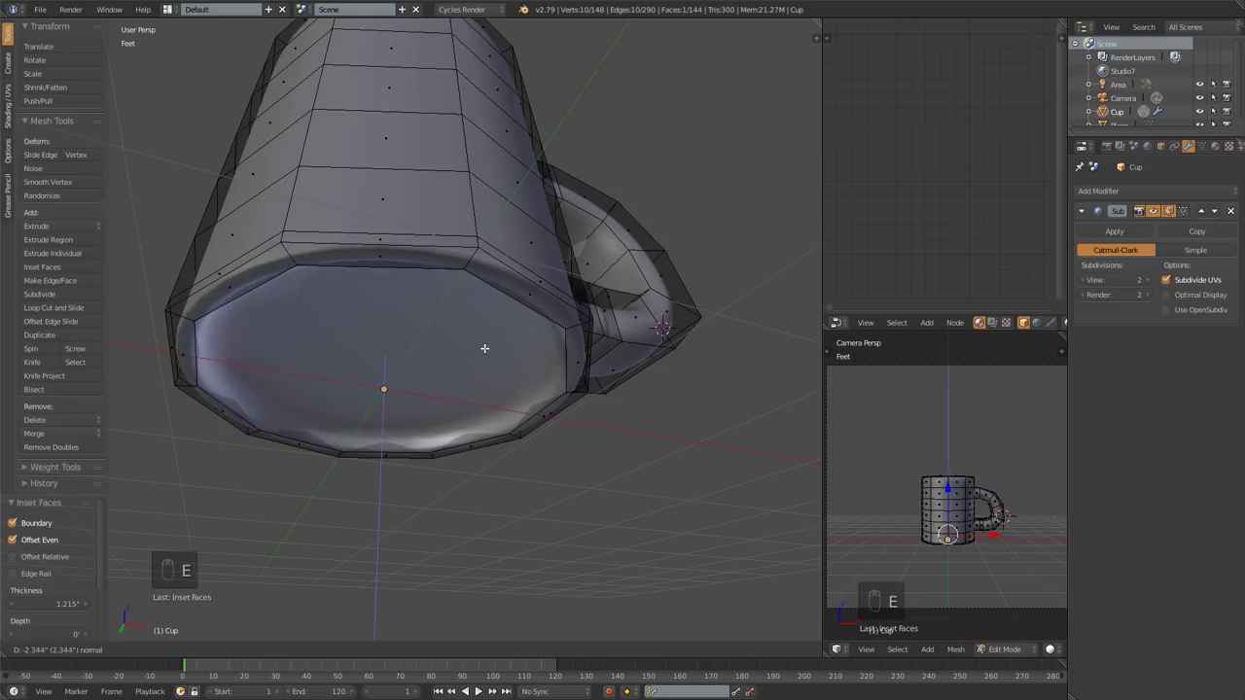
# Inspect the smoothed base, then view the Cup front-on in wireframe zoomed on its inner bottom and resume mesh editing.
pyautogui.press('Tab')
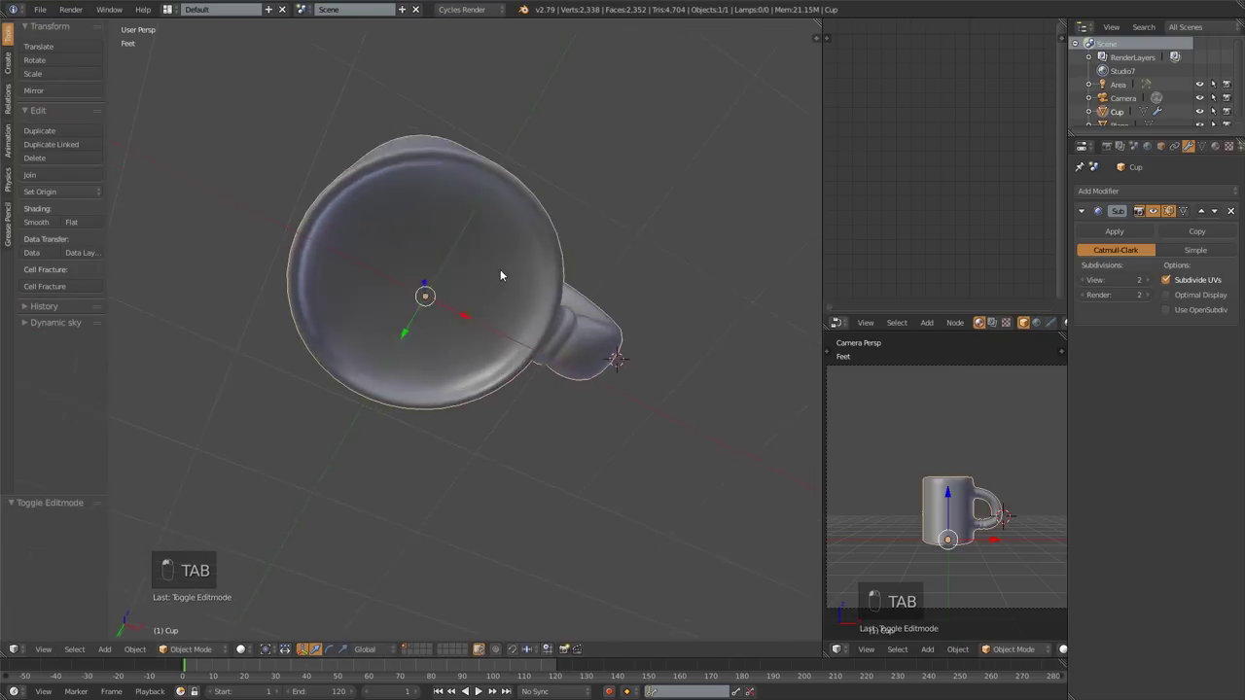
pyautogui.middleClick(485, 336)
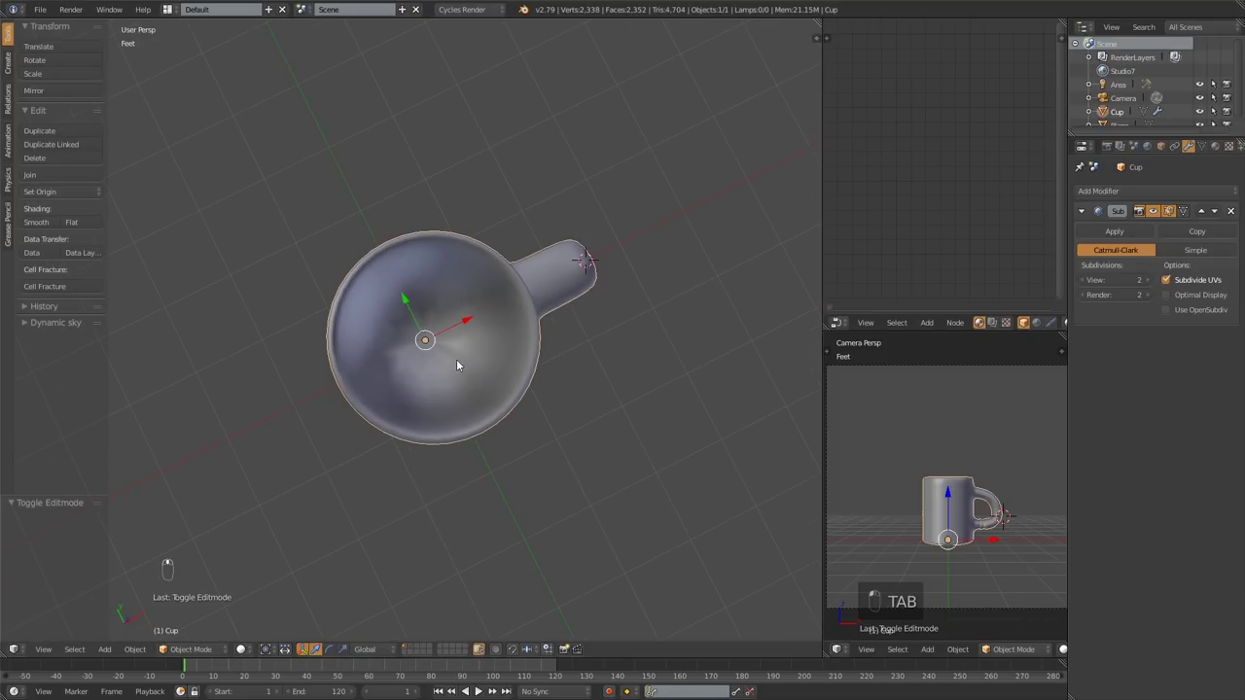
pyautogui.press('KP_1')
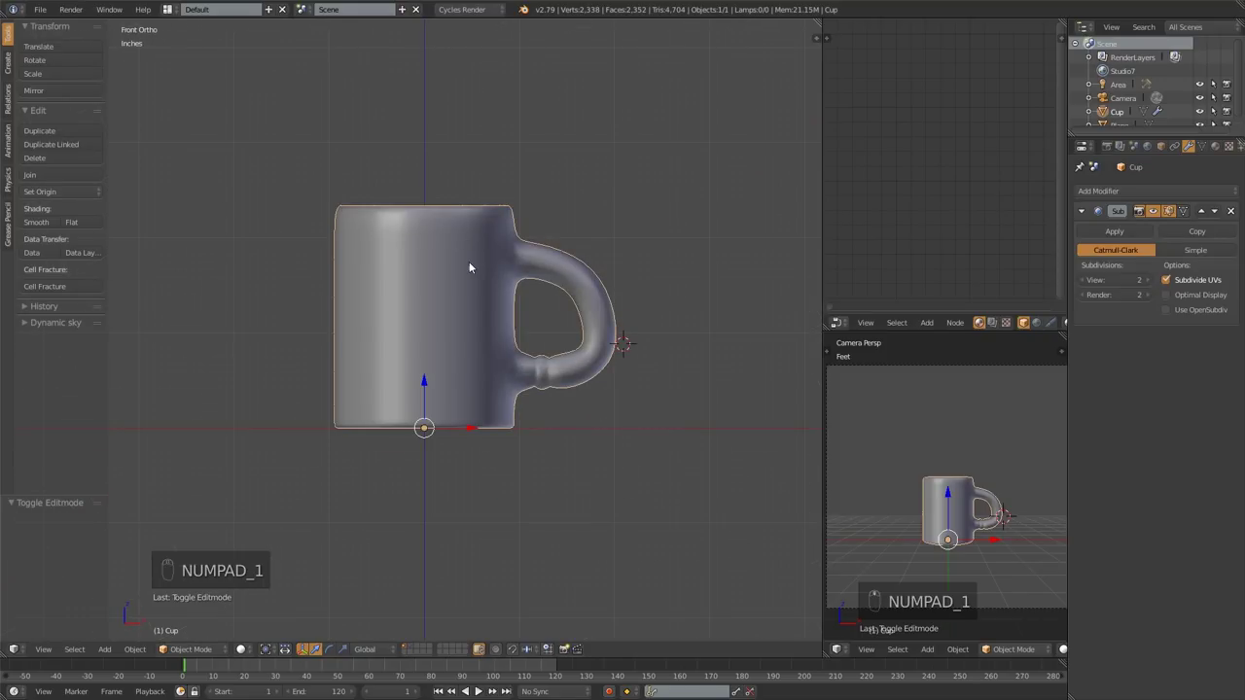
pyautogui.press('z')
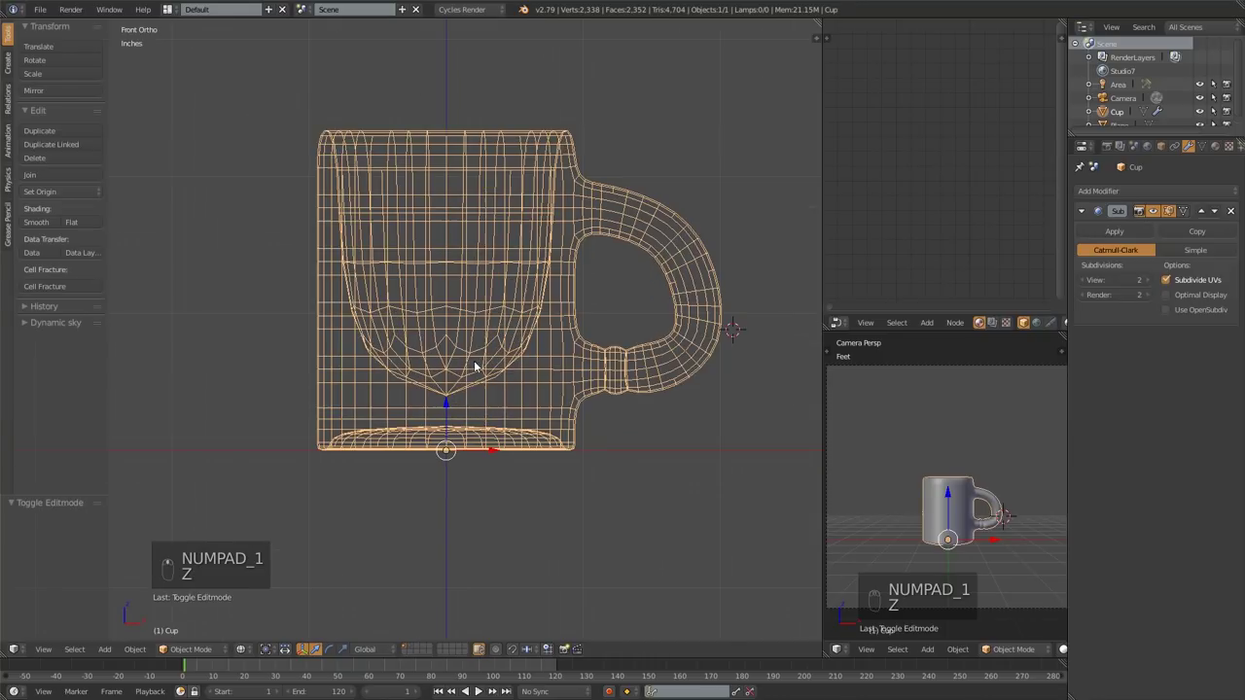
pyautogui.press('Tab')
pyautogui.press('Tab')
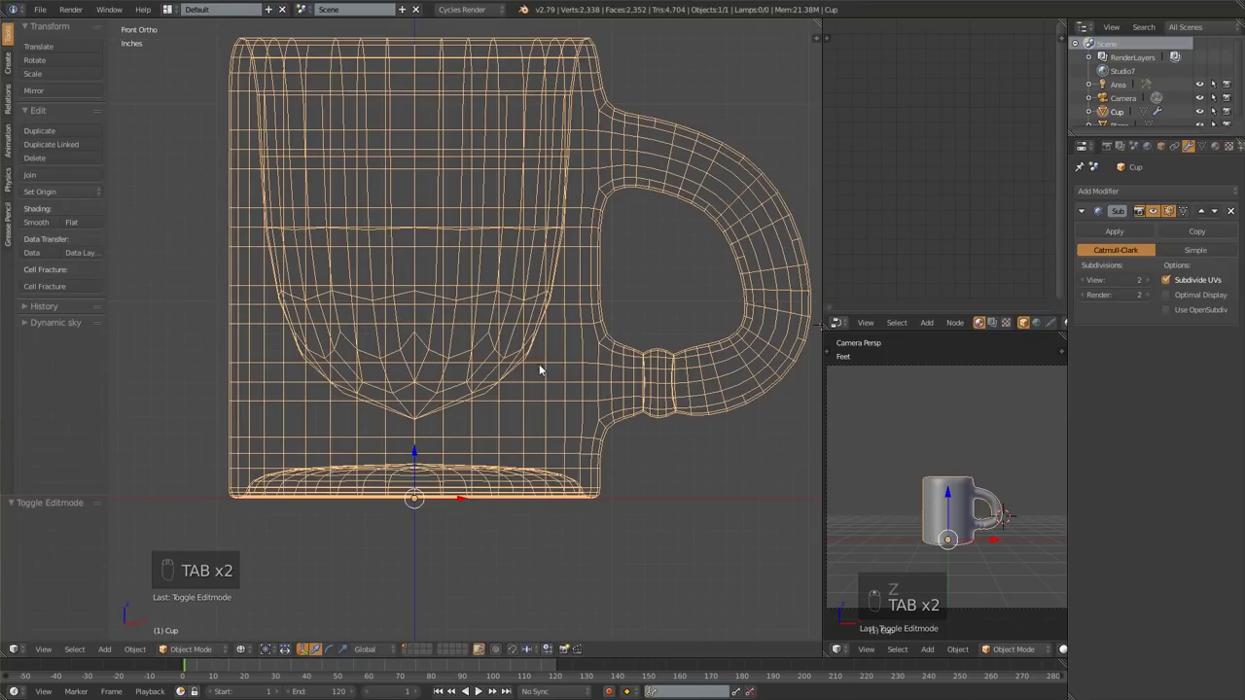
pyautogui.press('Tab')
# Cut an edge loop near the Cup's inner floor, then return to solid shading and object mode.
pyautogui.press('a')
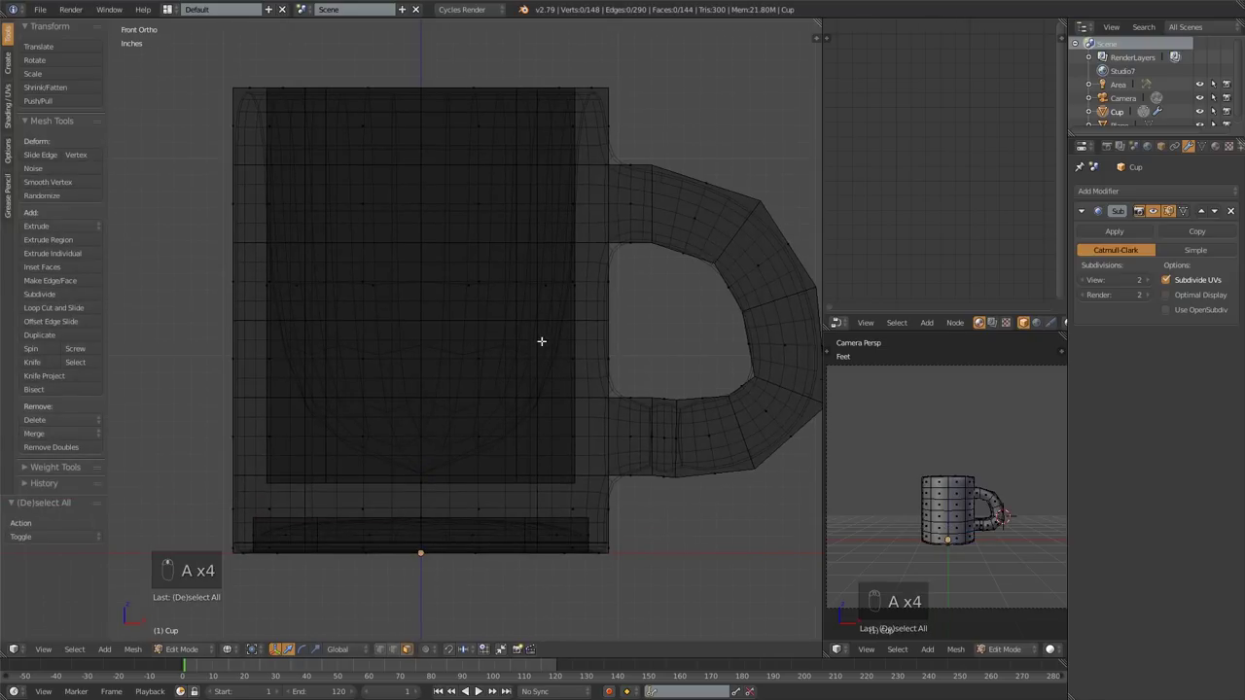
pyautogui.press('ctrl+r')
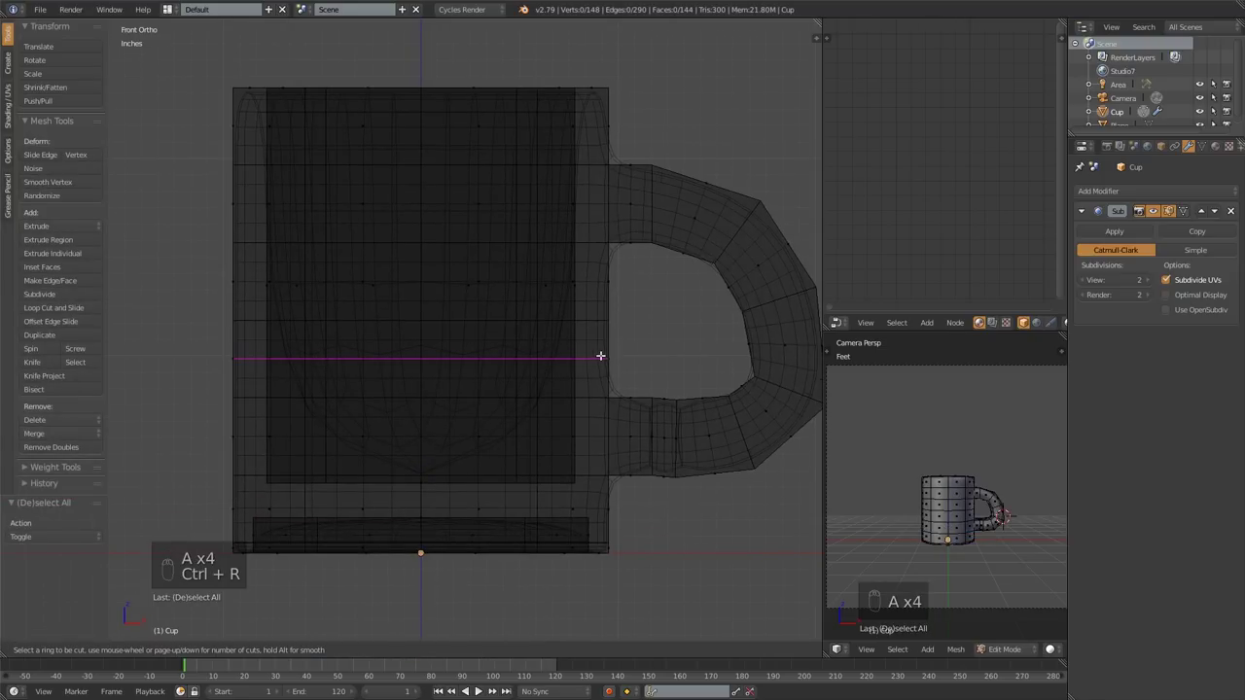
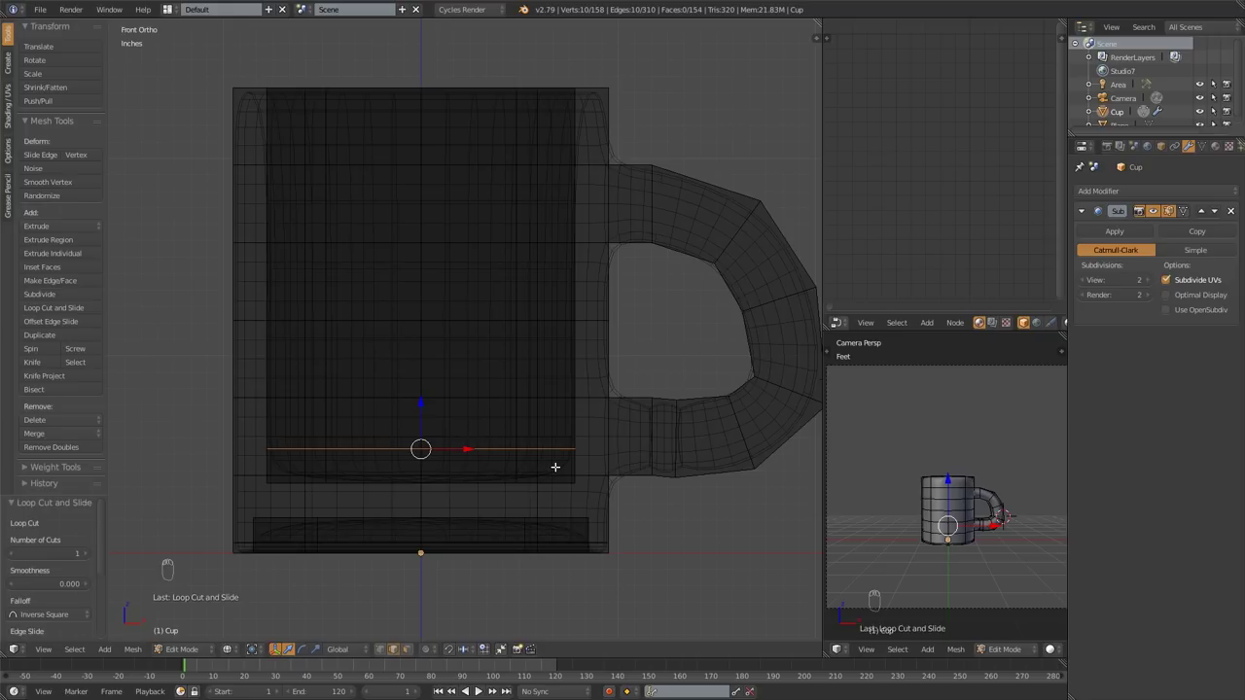
pyautogui.press('z')
pyautogui.press('Tab')
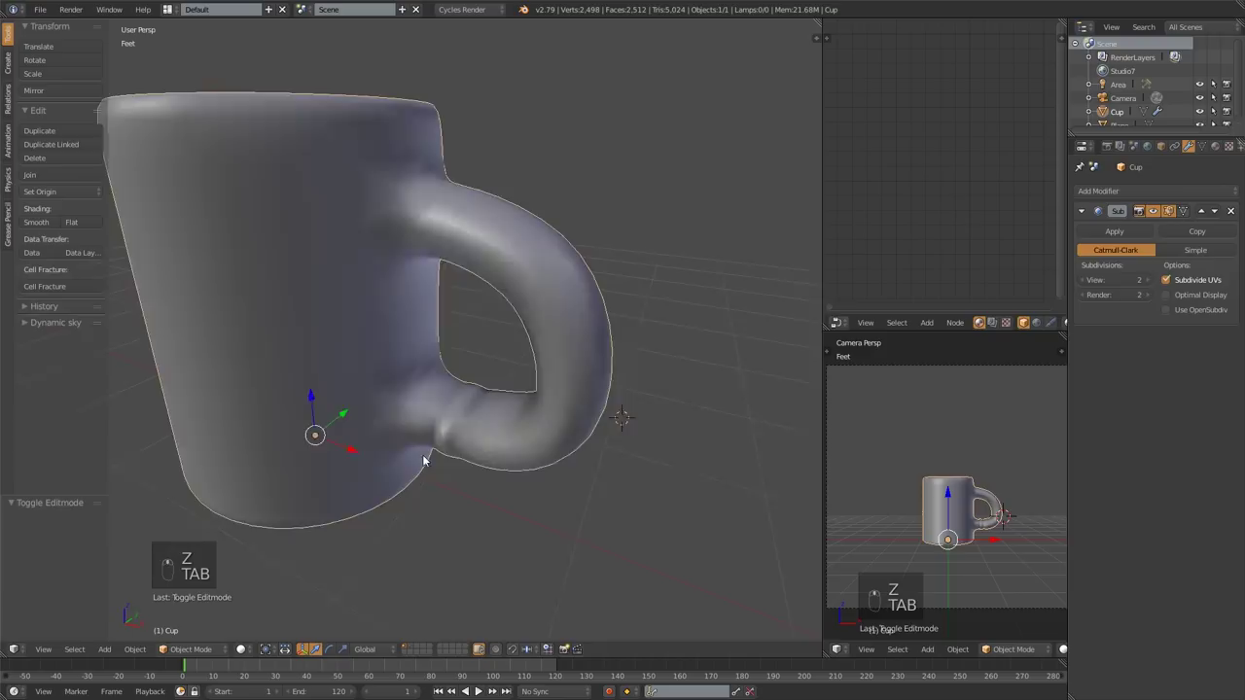
pyautogui.middleClick(519, 405)
pyautogui.moveTo(460, 429); pyautogui.dragTo(498, 422)
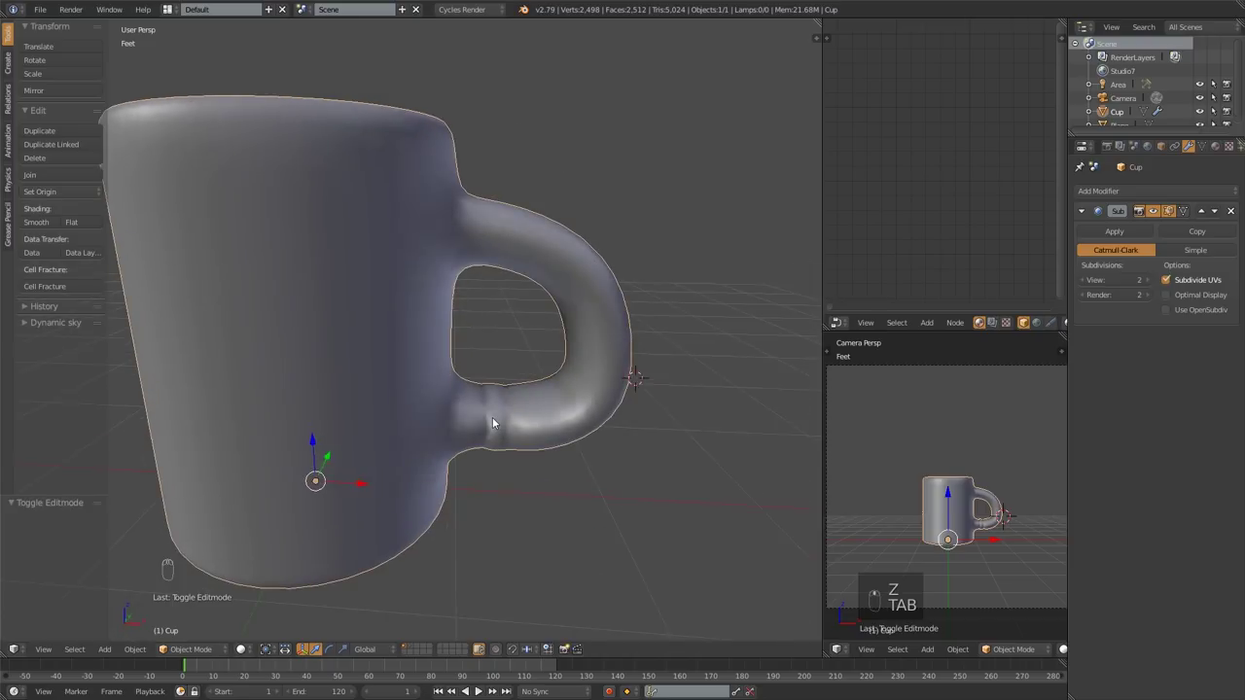
pyautogui.moveTo(478, 417); pyautogui.dragTo(518, 438)
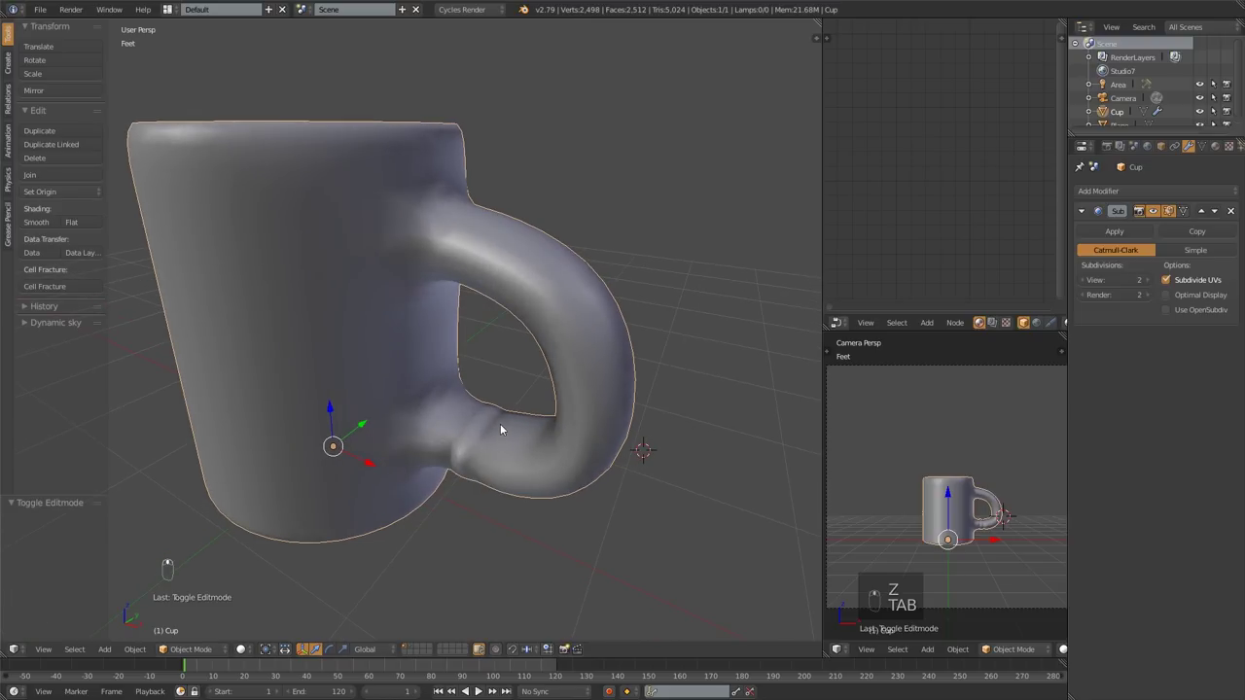
pyautogui.press('z')
pyautogui.press('z')
pyautogui.press('z')
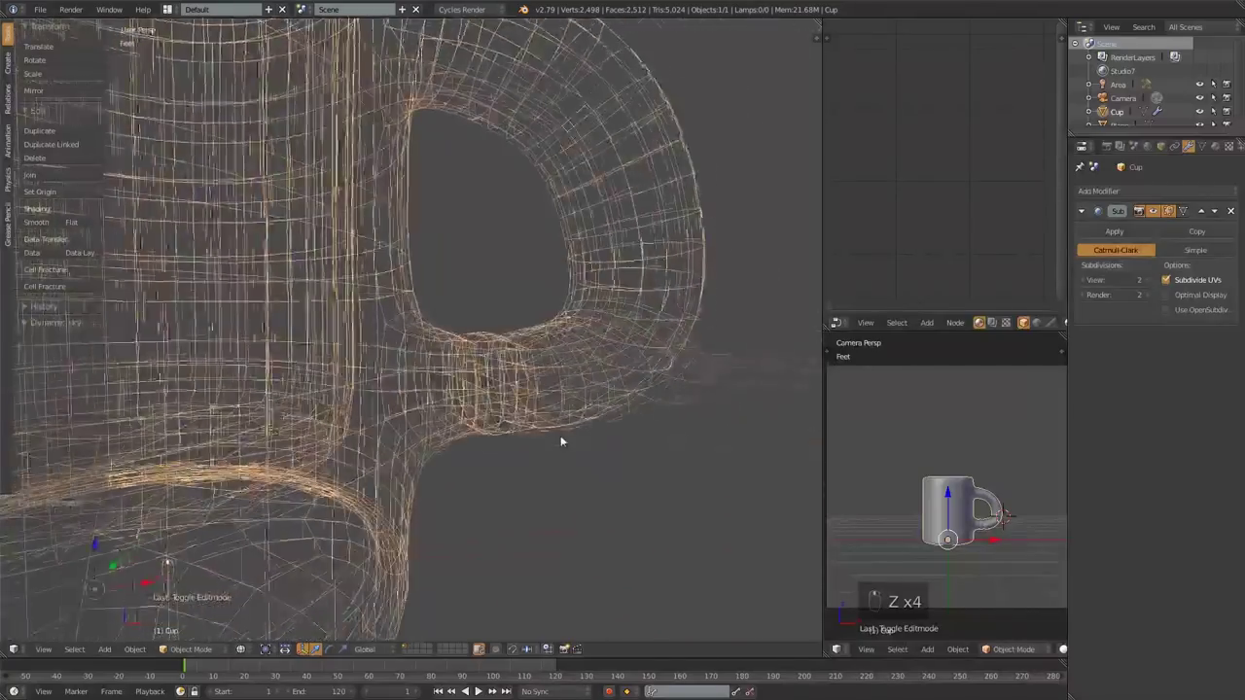
pyautogui.middleClick(511, 443)
pyautogui.middleClick(499, 451)
pyautogui.press('z')
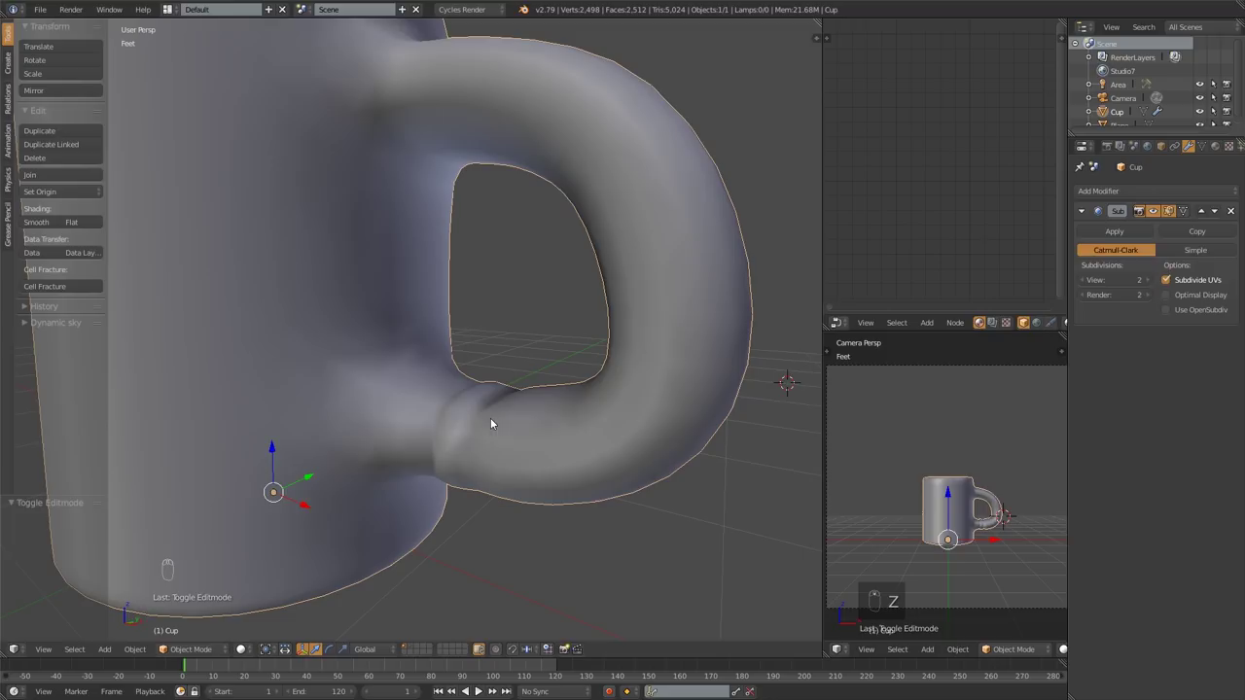
pyautogui.moveTo(465, 413); pyautogui.dragTo(445, 427)
pyautogui.press('z')
pyautogui.press('z')
# Edit the mesh in see-through view and delete the hidden face at the lower handle joint.
pyautogui.press('Tab')
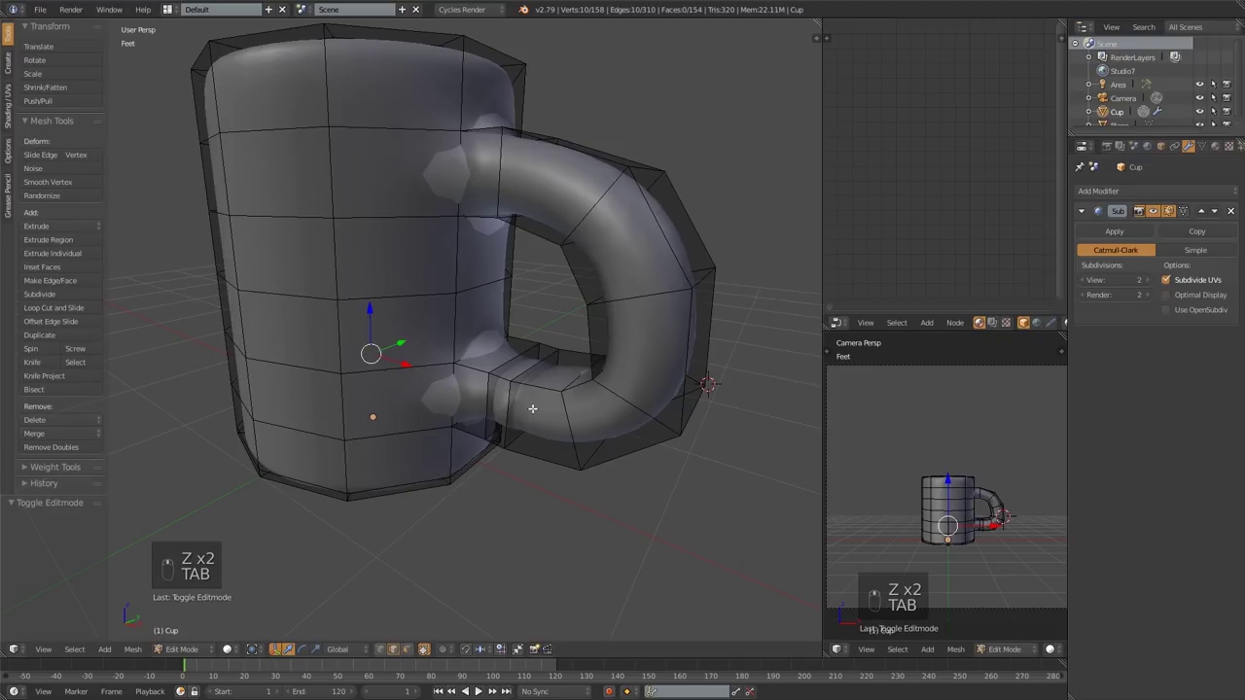
pyautogui.press('z')
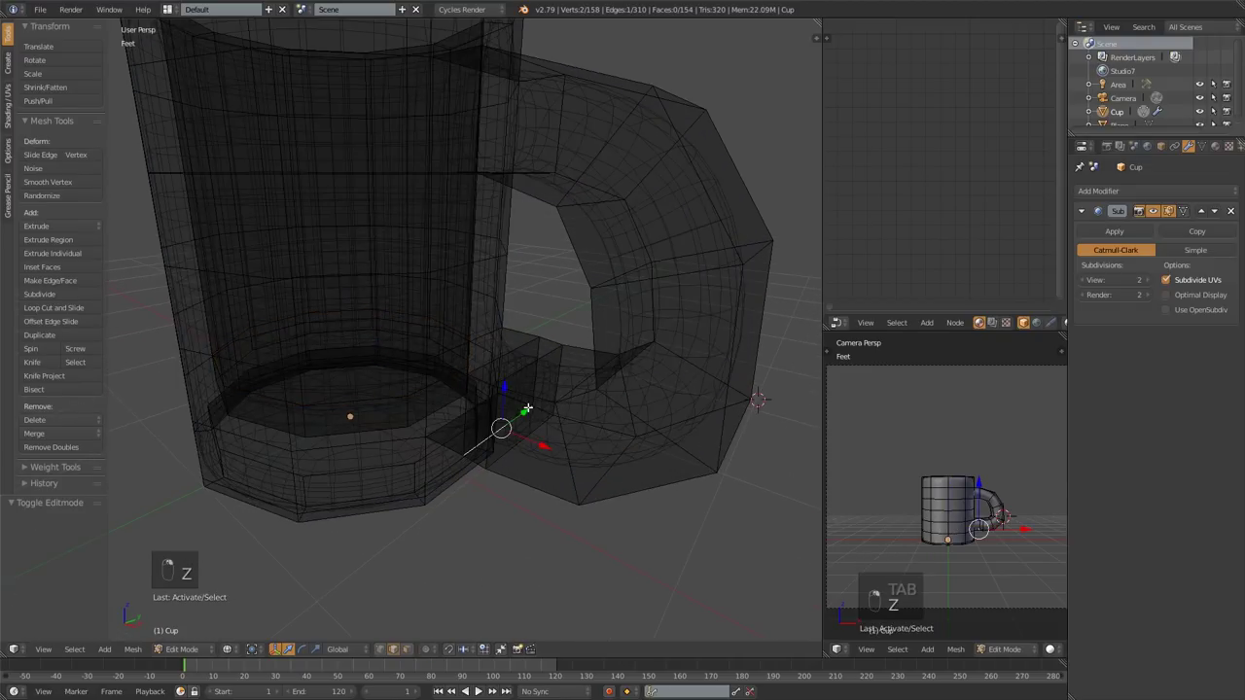
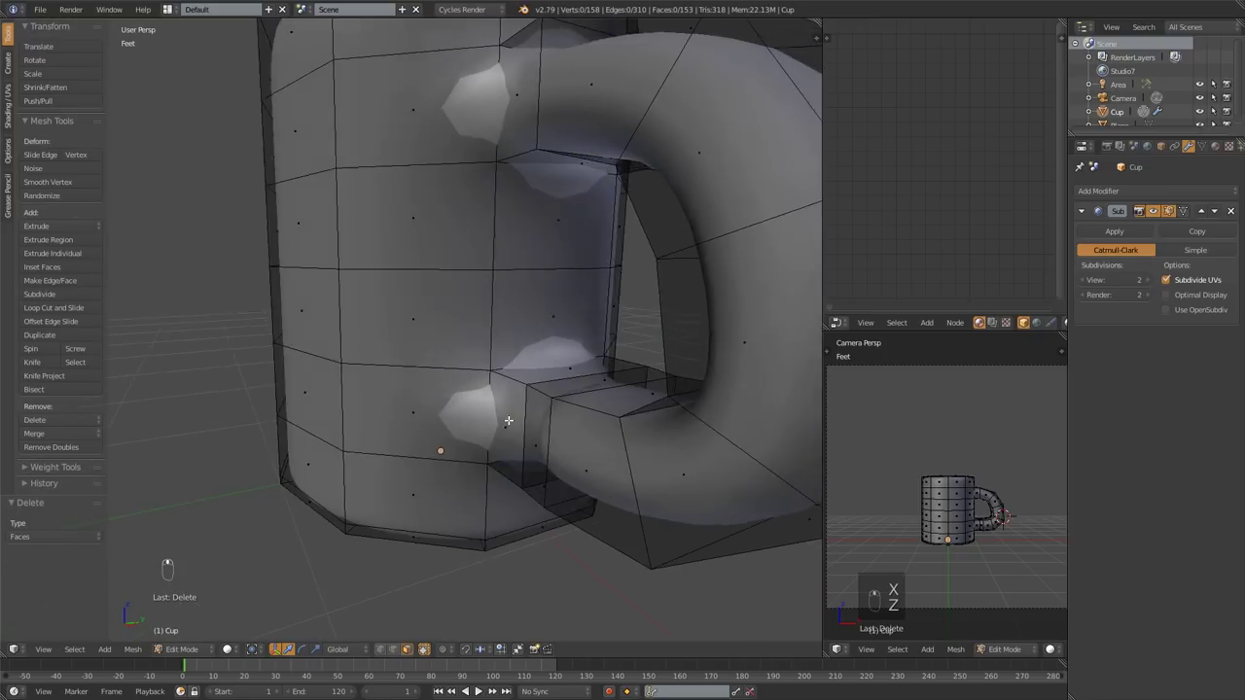
pyautogui.press('x')
pyautogui.press('z')
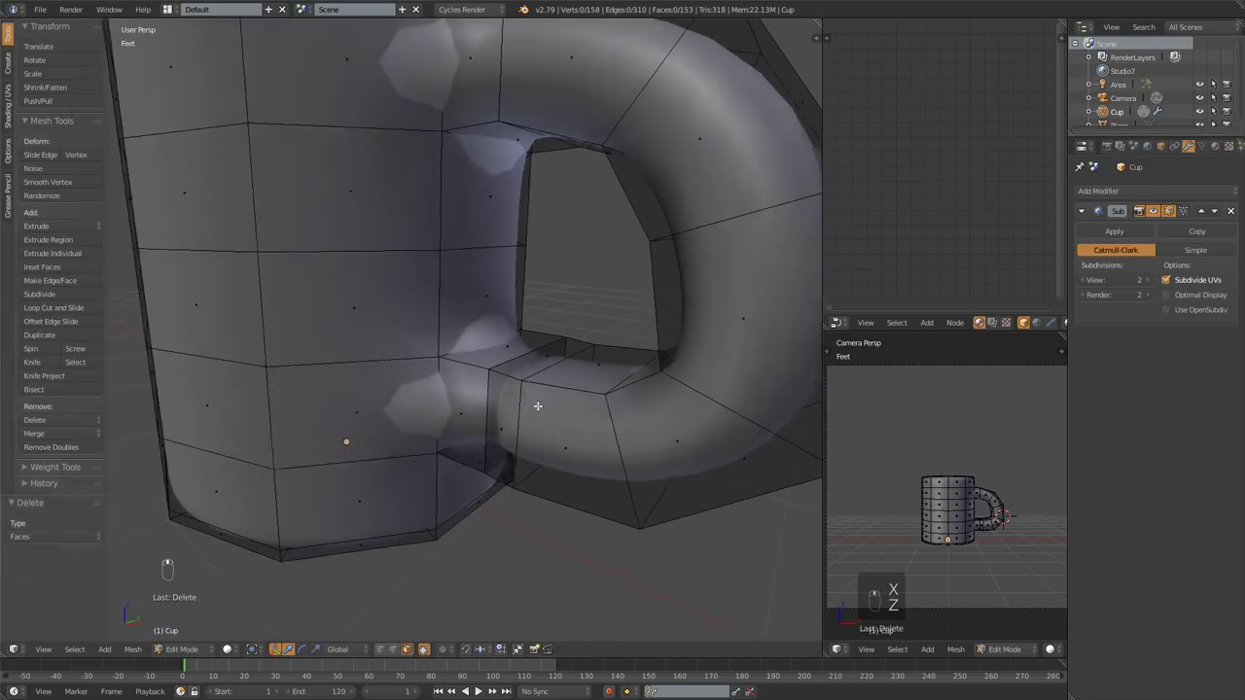
# Clear the selection and search for the Select Interior Faces command.
pyautogui.press('a')
pyautogui.press('a')
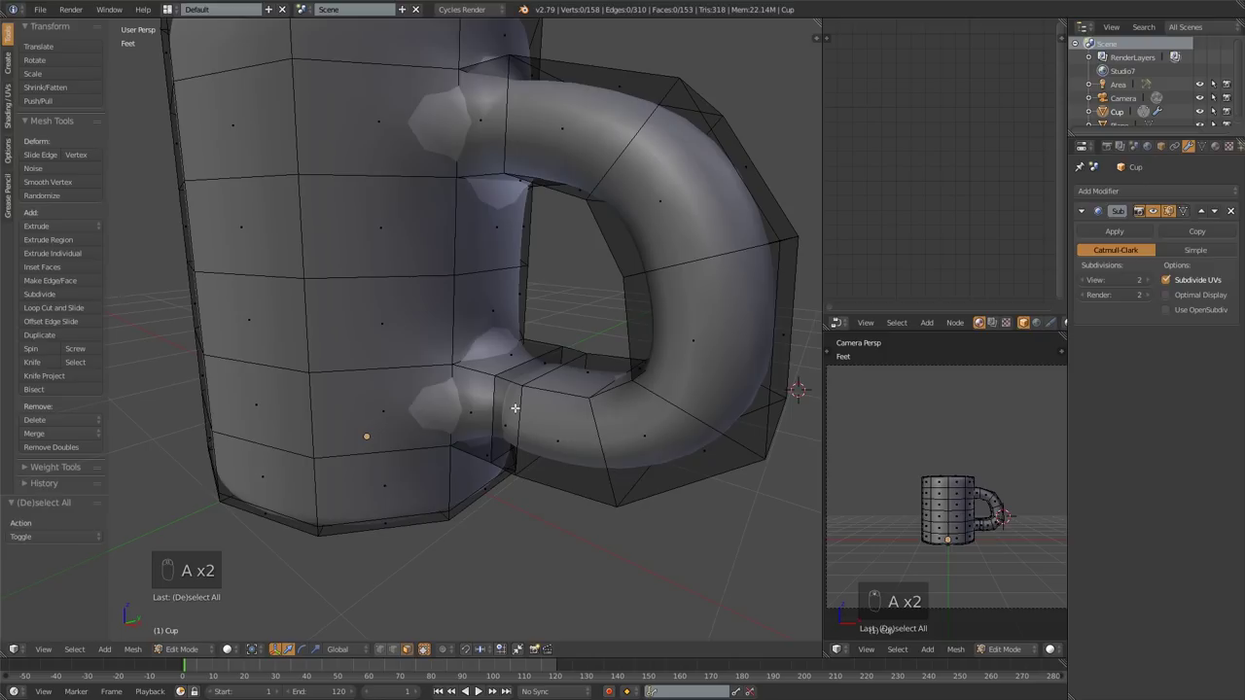
pyautogui.press('space')
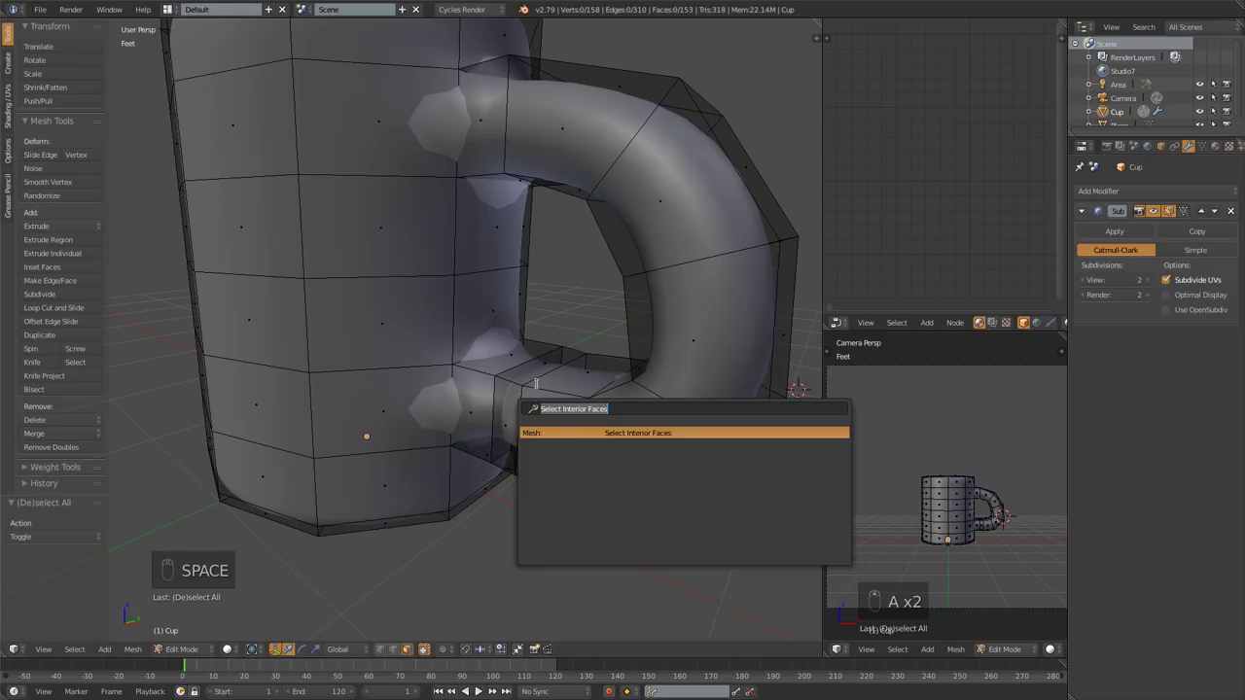
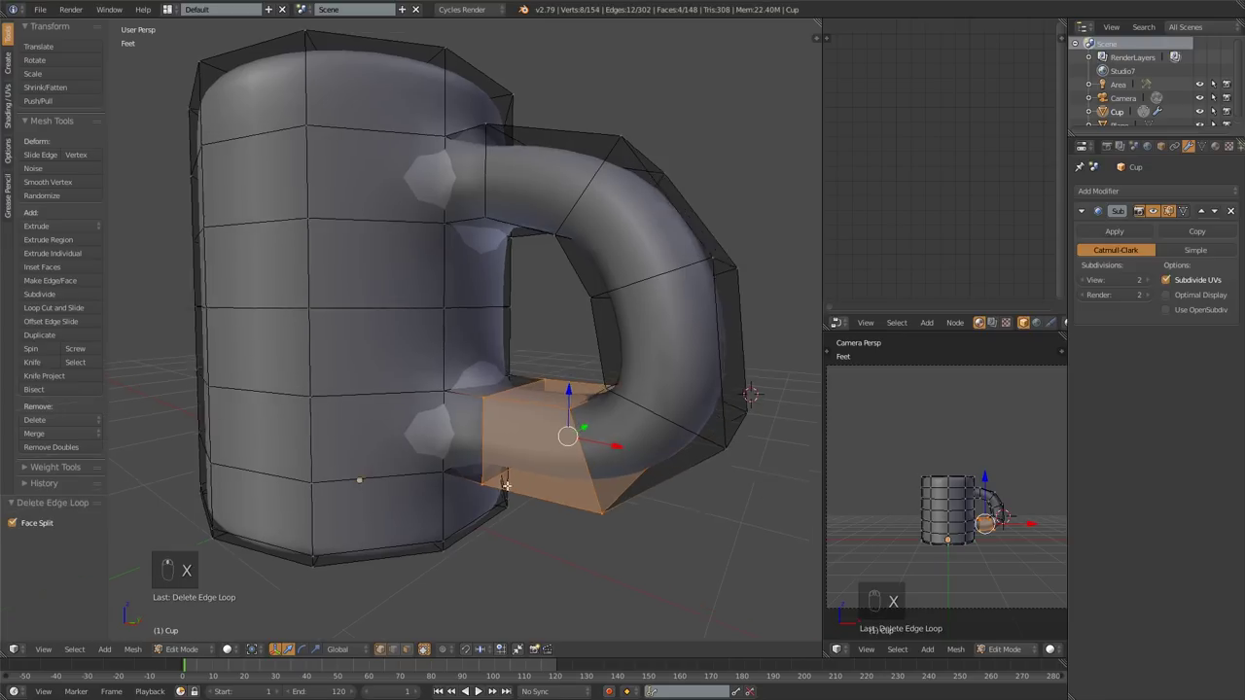
# View the Cup front-on as a see-through wireframe in mesh editing with nothing selected.
pyautogui.press('Tab')
pyautogui.press('Tab')
pyautogui.press('KP_1')
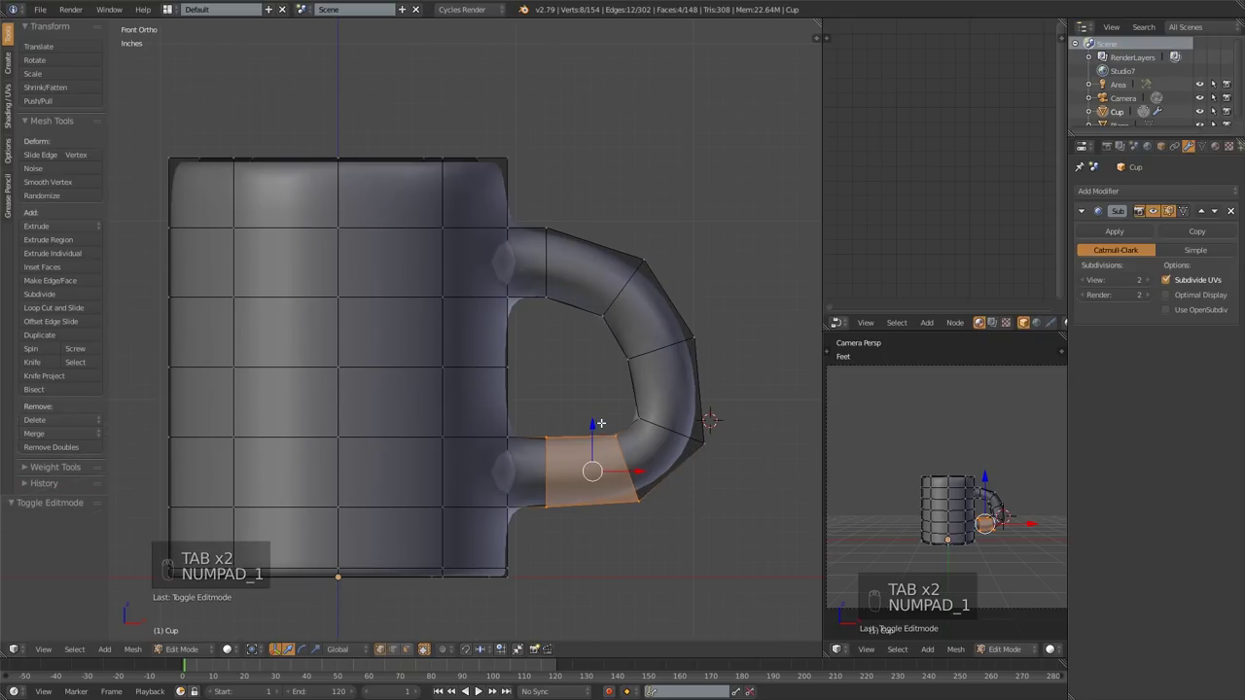
pyautogui.press('z')
pyautogui.press('z')
pyautogui.press('a')
pyautogui.press('z')
# Circle-select vertices around the lower handle join to check the tidied geometry.
pyautogui.press('a')
pyautogui.press('a')
pyautogui.press('c')
pyautogui.press('g')
pyautogui.press('a')
pyautogui.press('c')
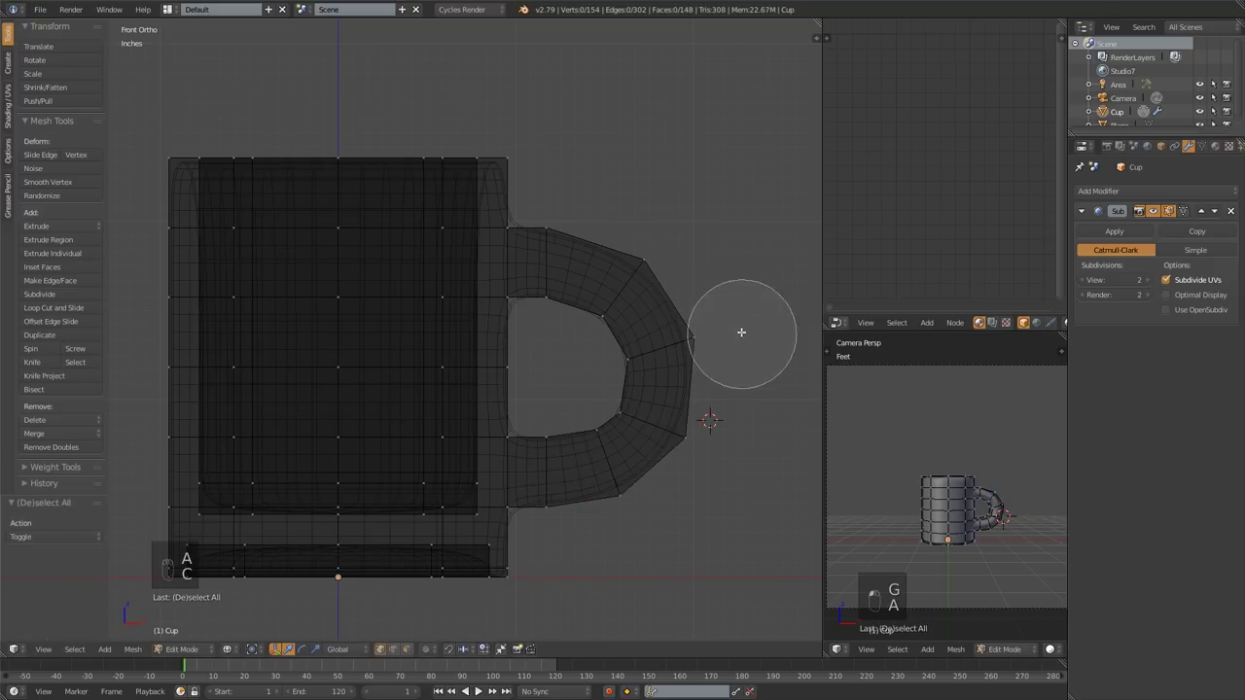
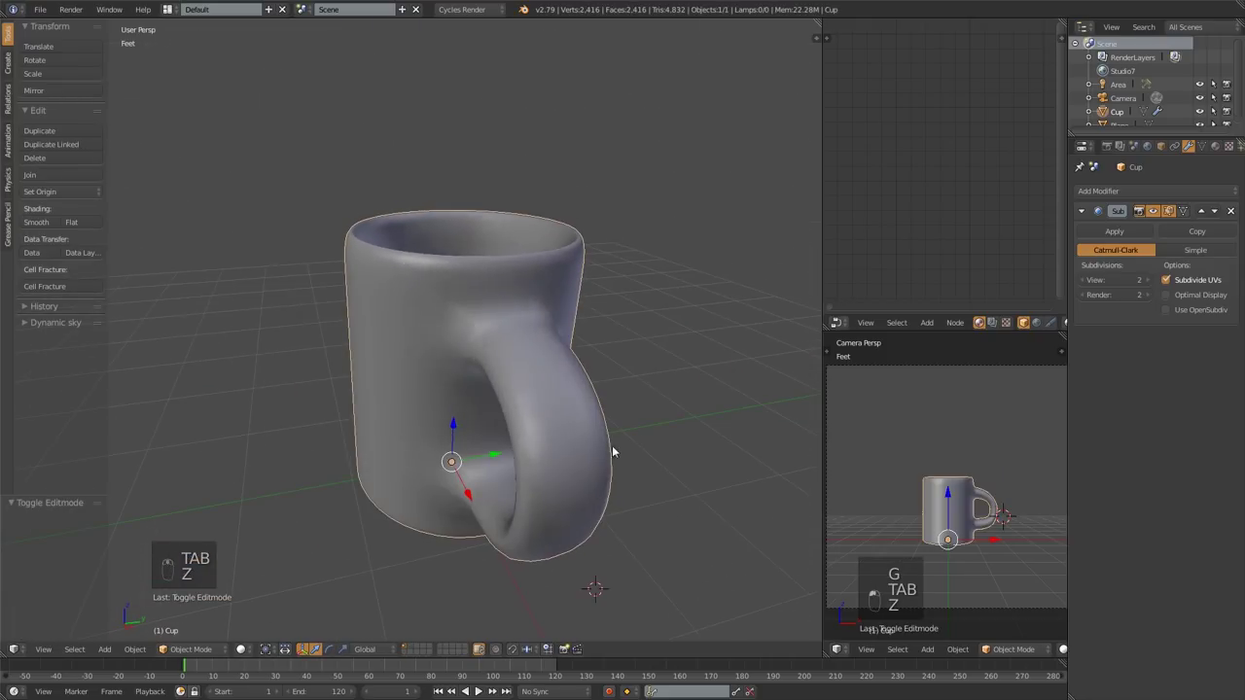
# Insert an edge loop slid up just below the rim, then return to object mode and view the whole mug.
pyautogui.press('Tab')
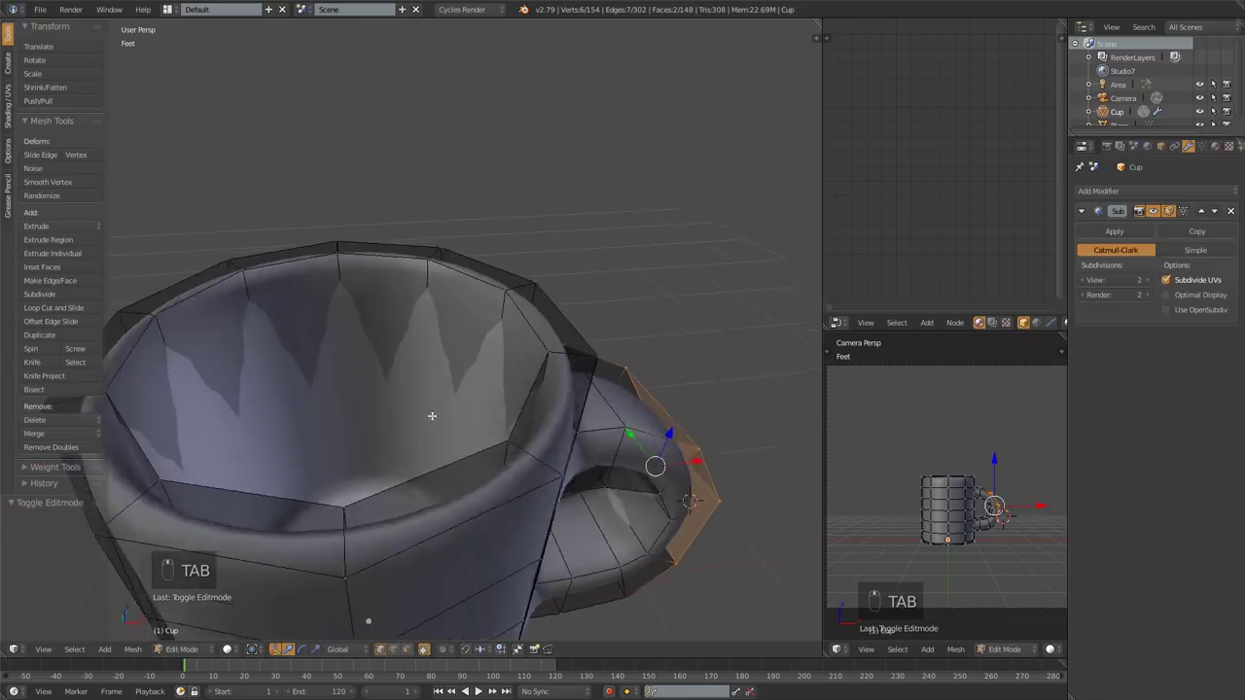
pyautogui.press('a')
pyautogui.press('ctrl+r')
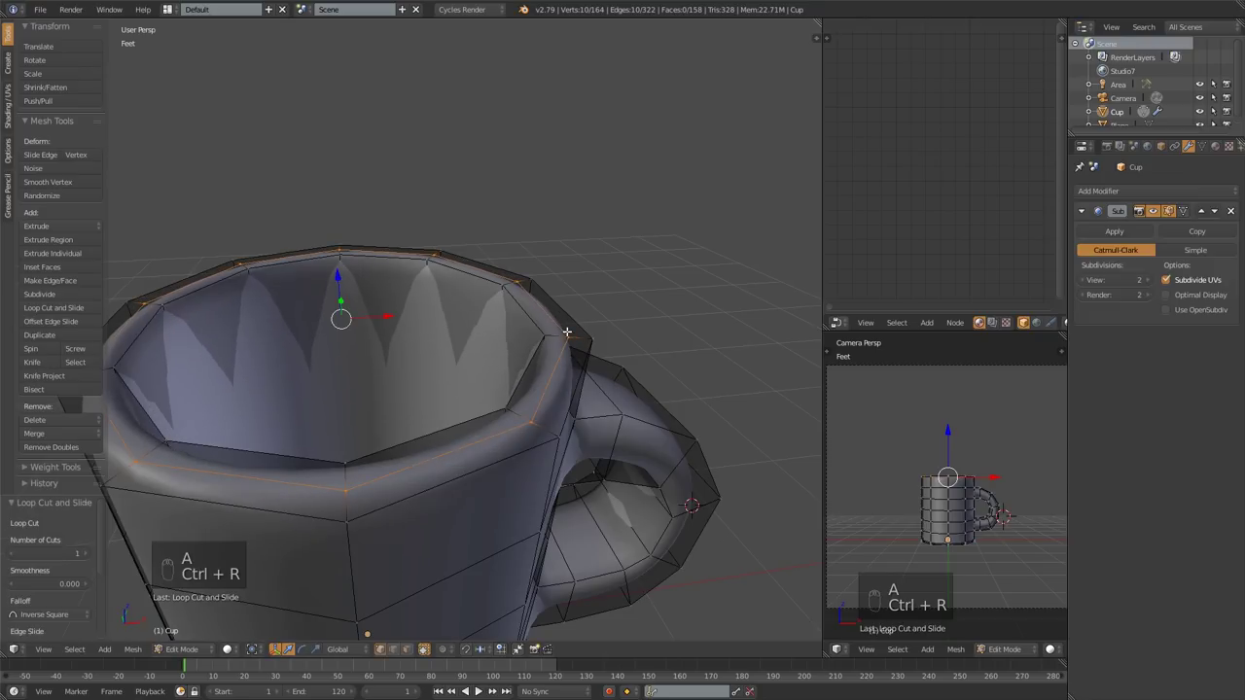
pyautogui.press('Tab')
pyautogui.middleClick(563, 345)
# Show the mug with backdrop, lamp and camera front-on and start a Cycles rendered preview.
pyautogui.middleClick(553, 368)
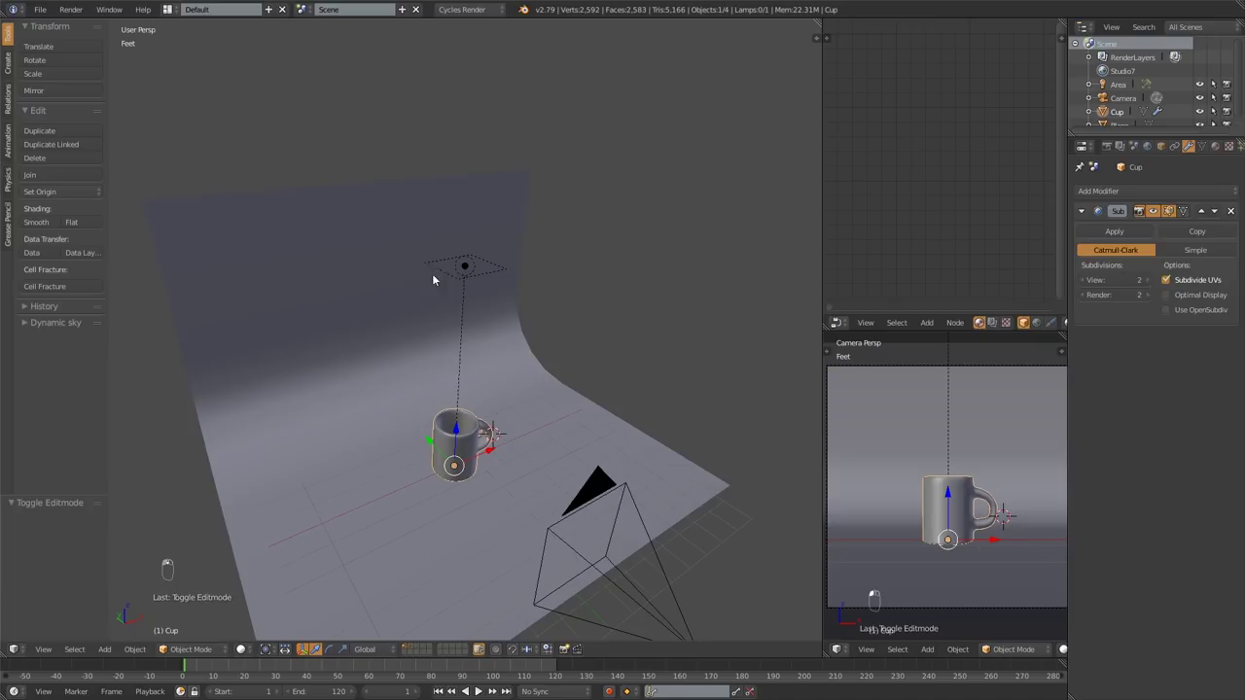
pyautogui.press('shift+z')
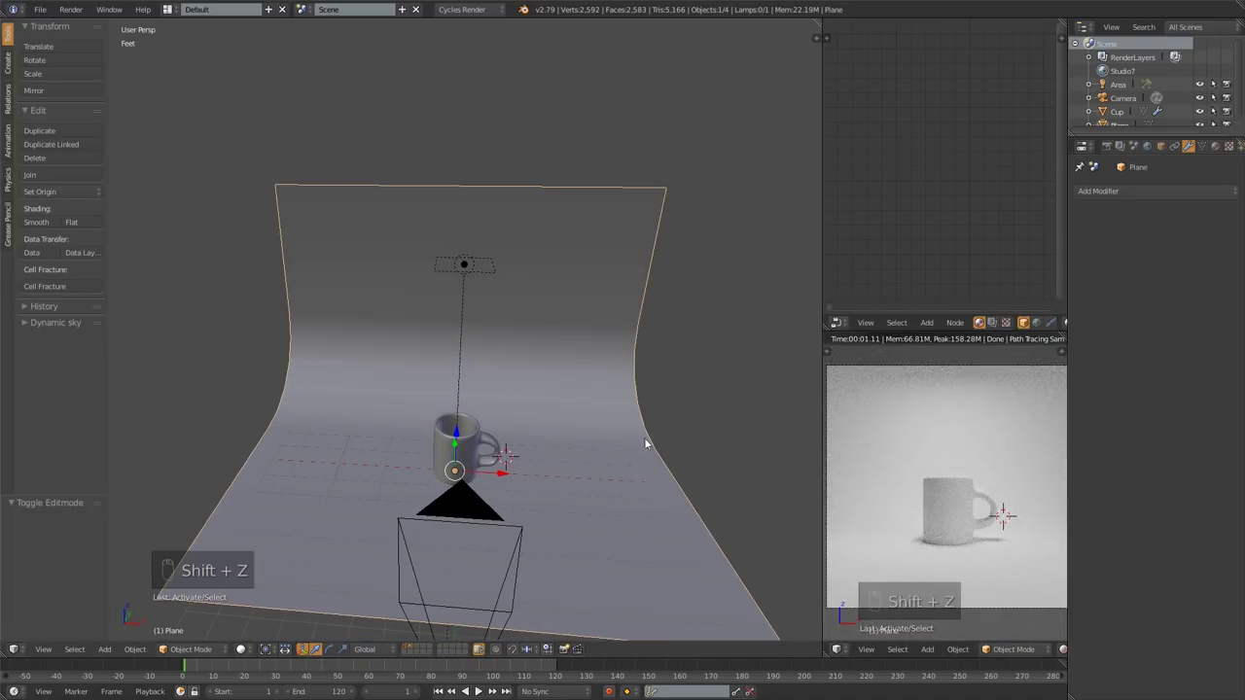
pyautogui.press('KP_1')
pyautogui.click(470, 499)
pyautogui.click(460, 460)
pyautogui.press('r')
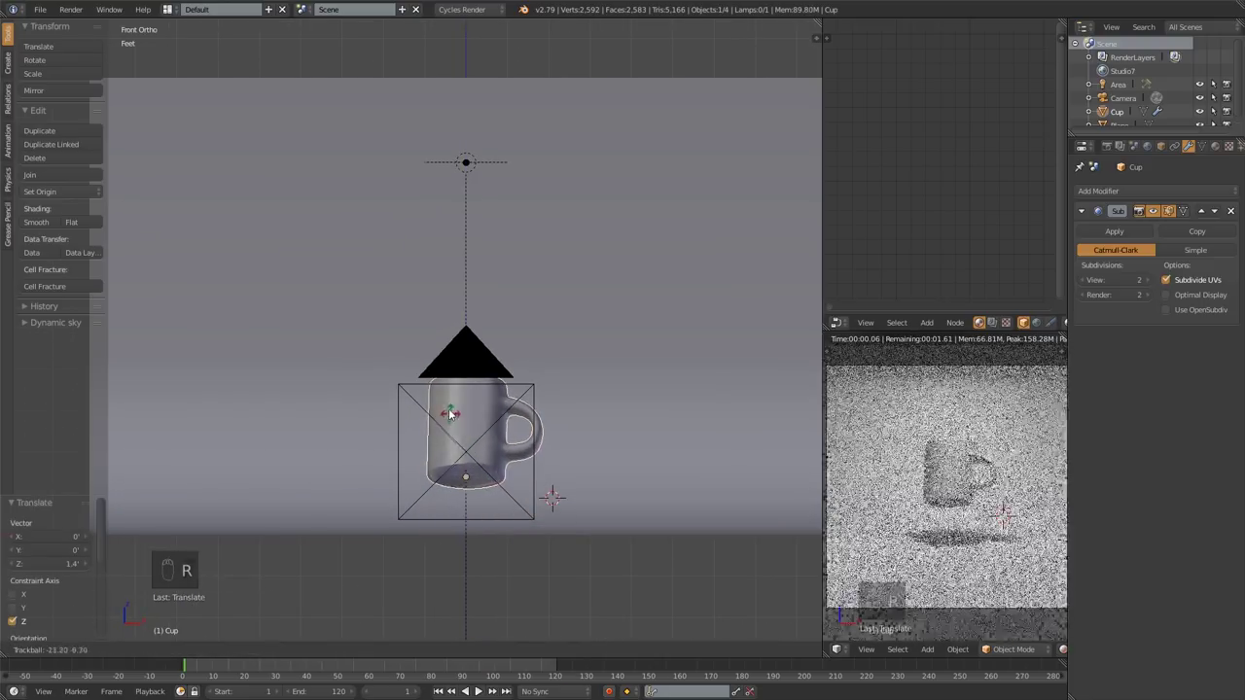
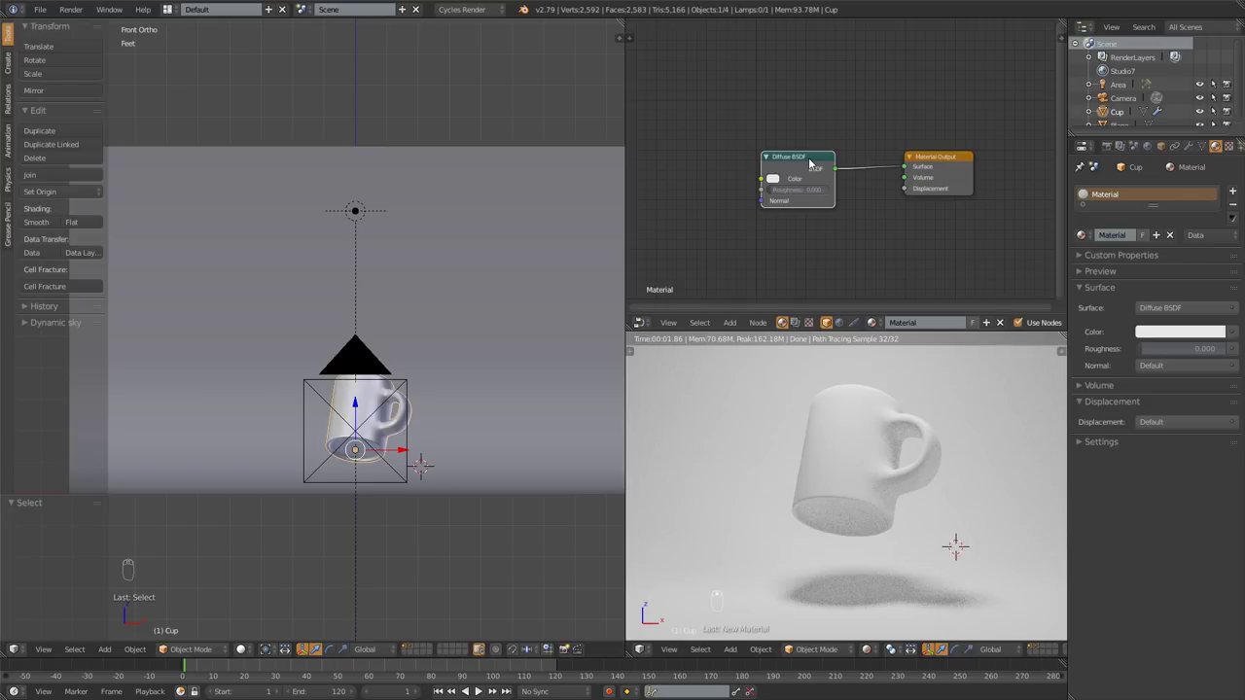
# Delete the Diffuse BSDF node from the Cup's material, leaving it rendering black.
pyautogui.press('x')
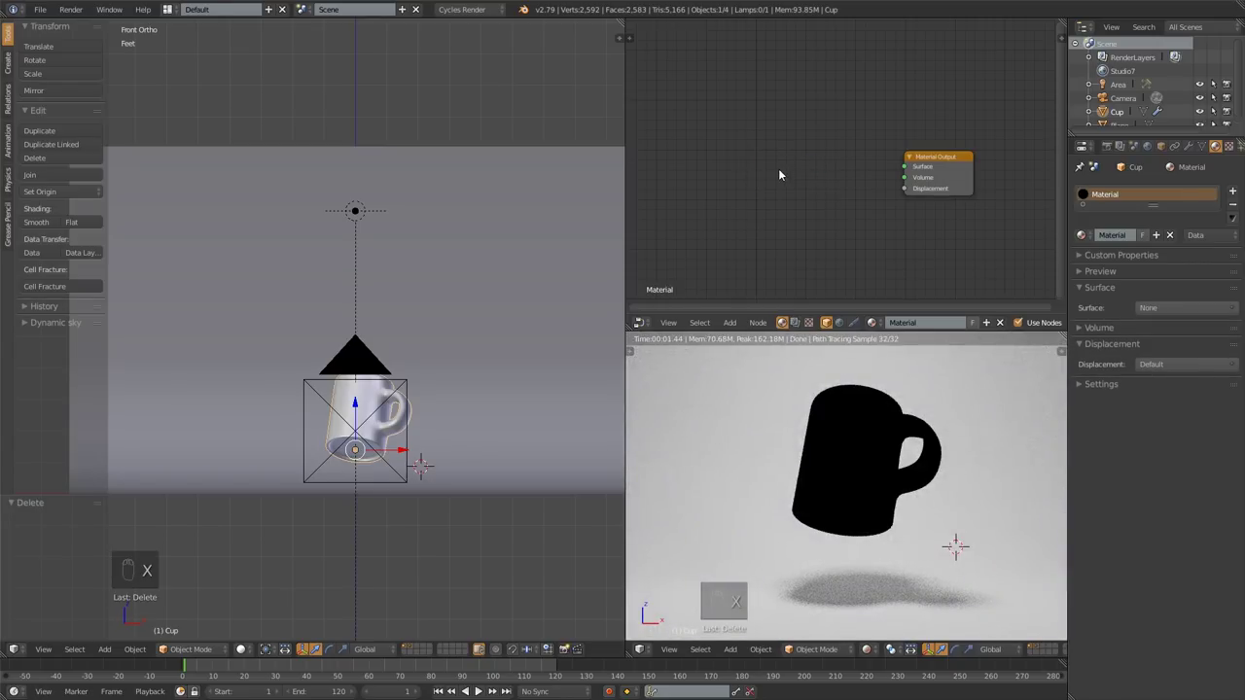
# Add a Principled BSDF to the Cup material, linked to Surface, with roughness 0.100 and an orange base colour.
pyautogui.press('shift+a')
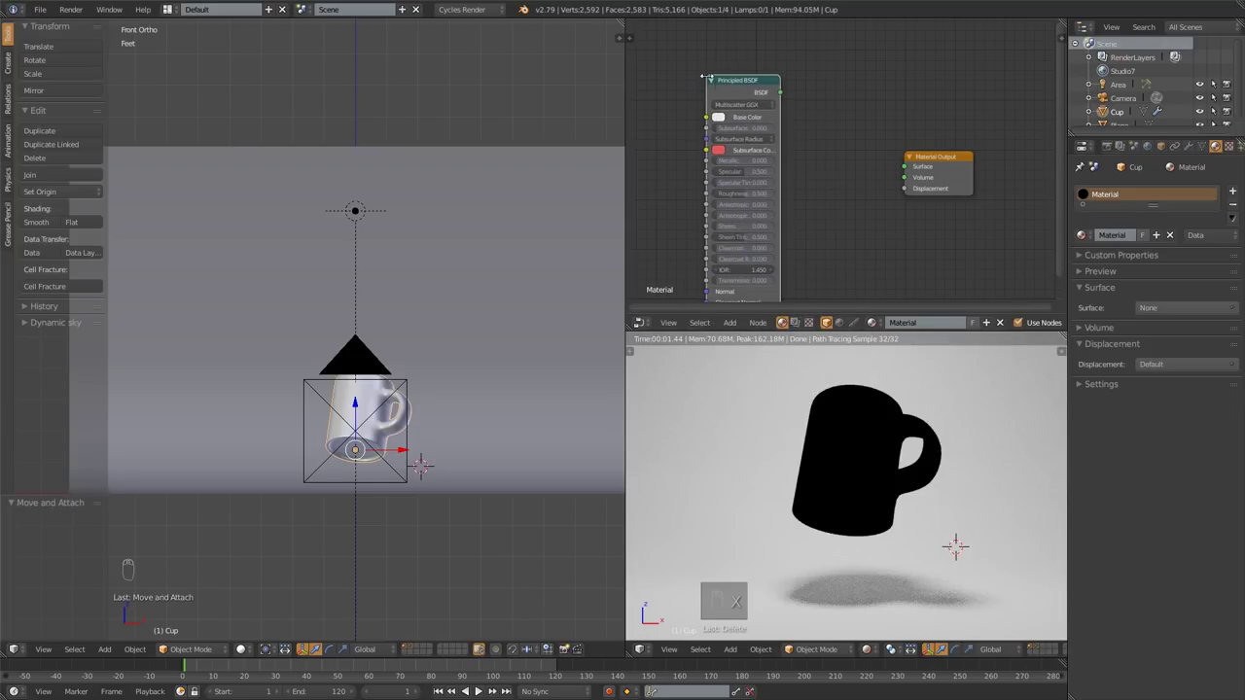
pyautogui.click(754, 89)
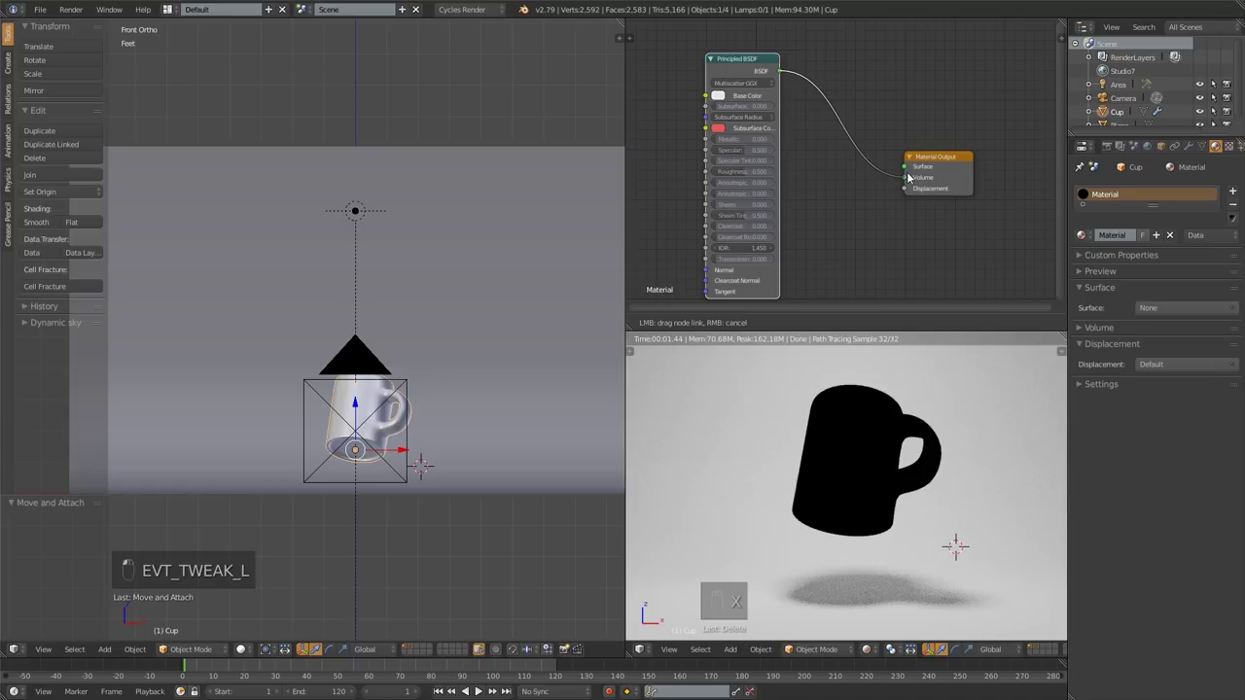
pyautogui.click(905, 166)
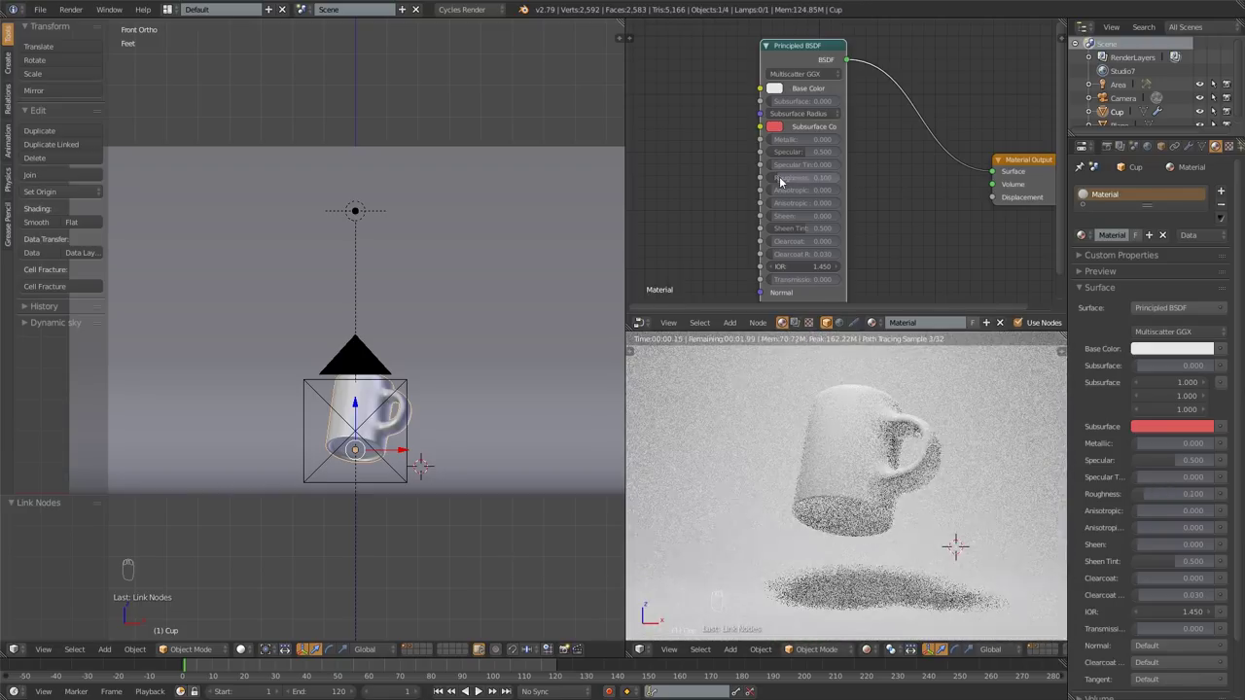
pyautogui.moveTo(908, 414); pyautogui.dragTo(784, 94)
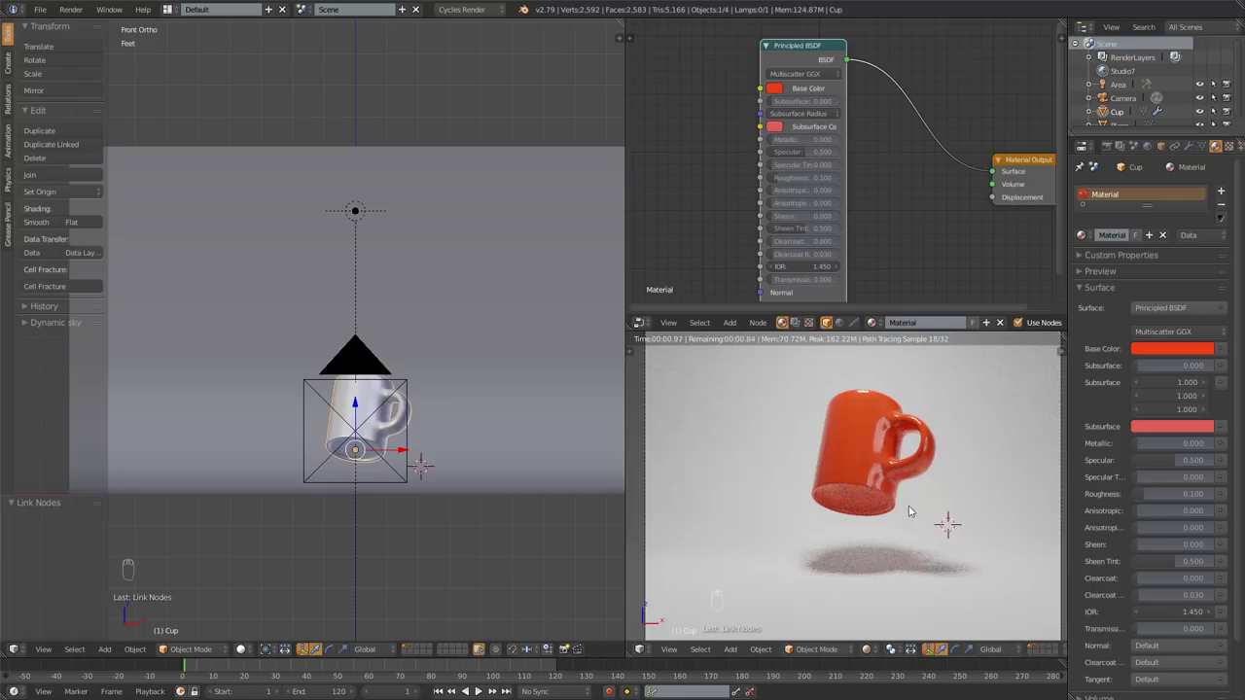
pyautogui.moveTo(882, 426); pyautogui.dragTo(354, 398)
pyautogui.moveTo(393, 446); pyautogui.dragTo(879, 427)
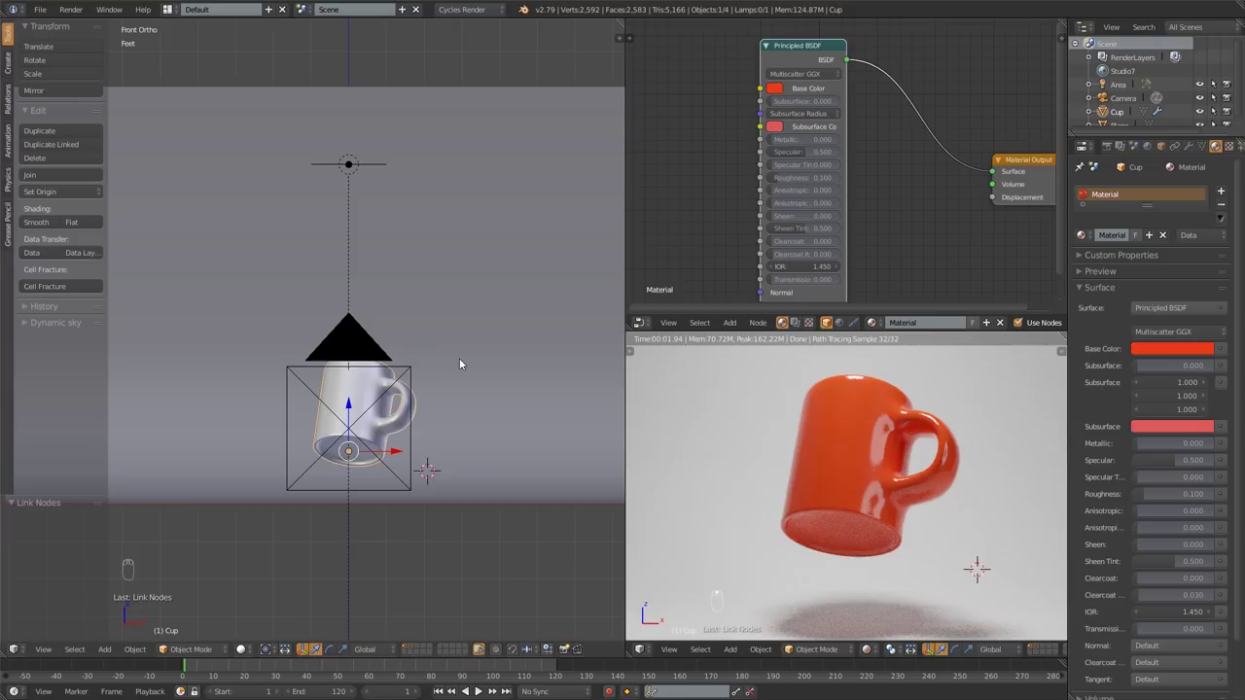
pyautogui.middleClick(778, 493)
pyautogui.middleClick(906, 464)
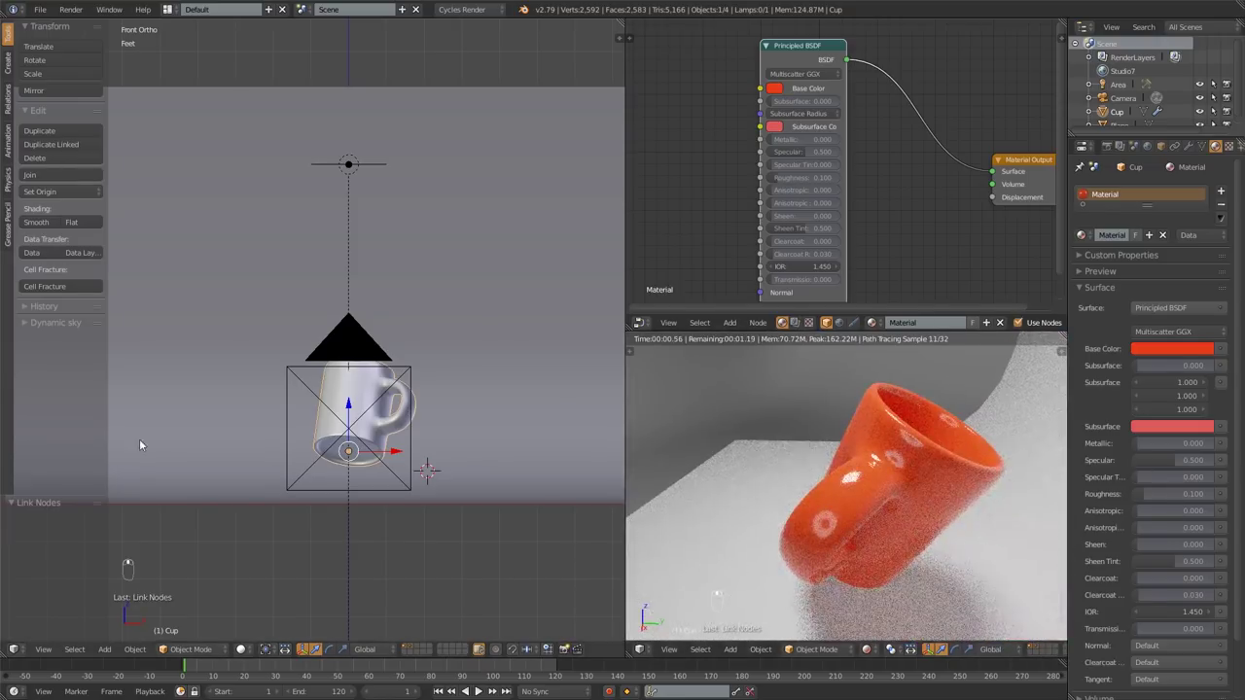